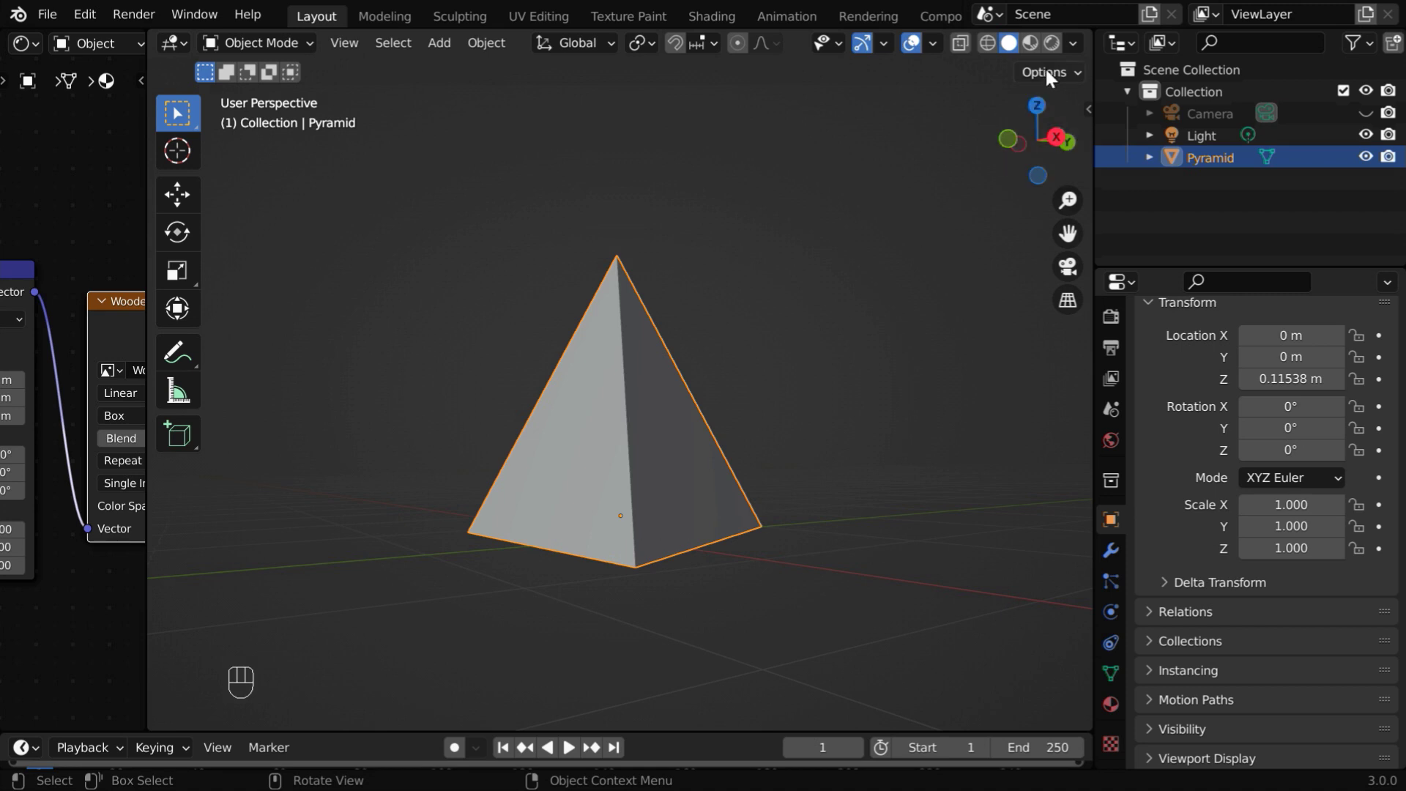
Orbit around the raised spool object and back the view away to inspect it
left_click(1059, 54)
left_click_drag(648, 532, 180, 607)
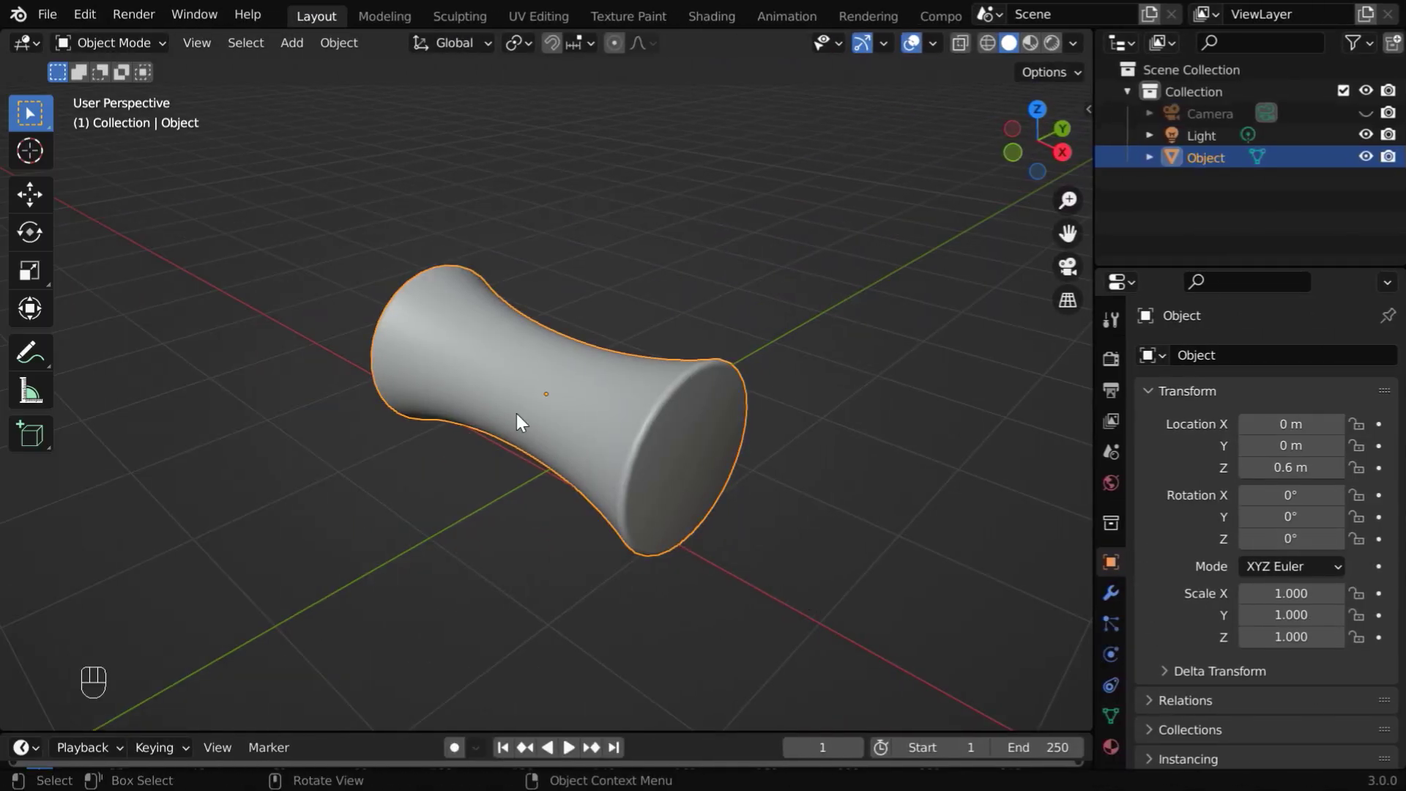
left_click_drag(506, 437, 579, 437)
left_click_drag(578, 437, 617, 432)
left_click_drag(617, 432, 515, 416)
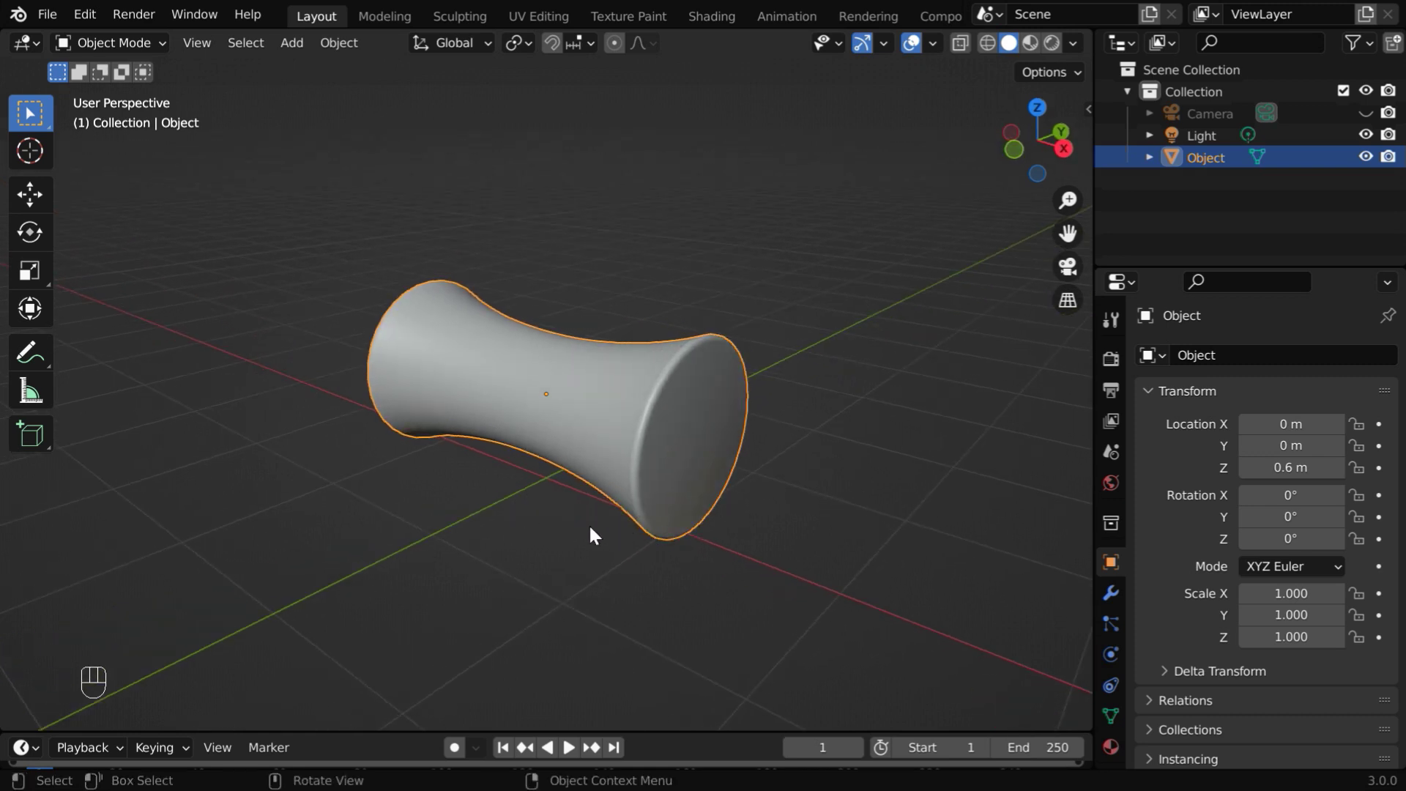
left_click_drag(584, 527, 592, 562)
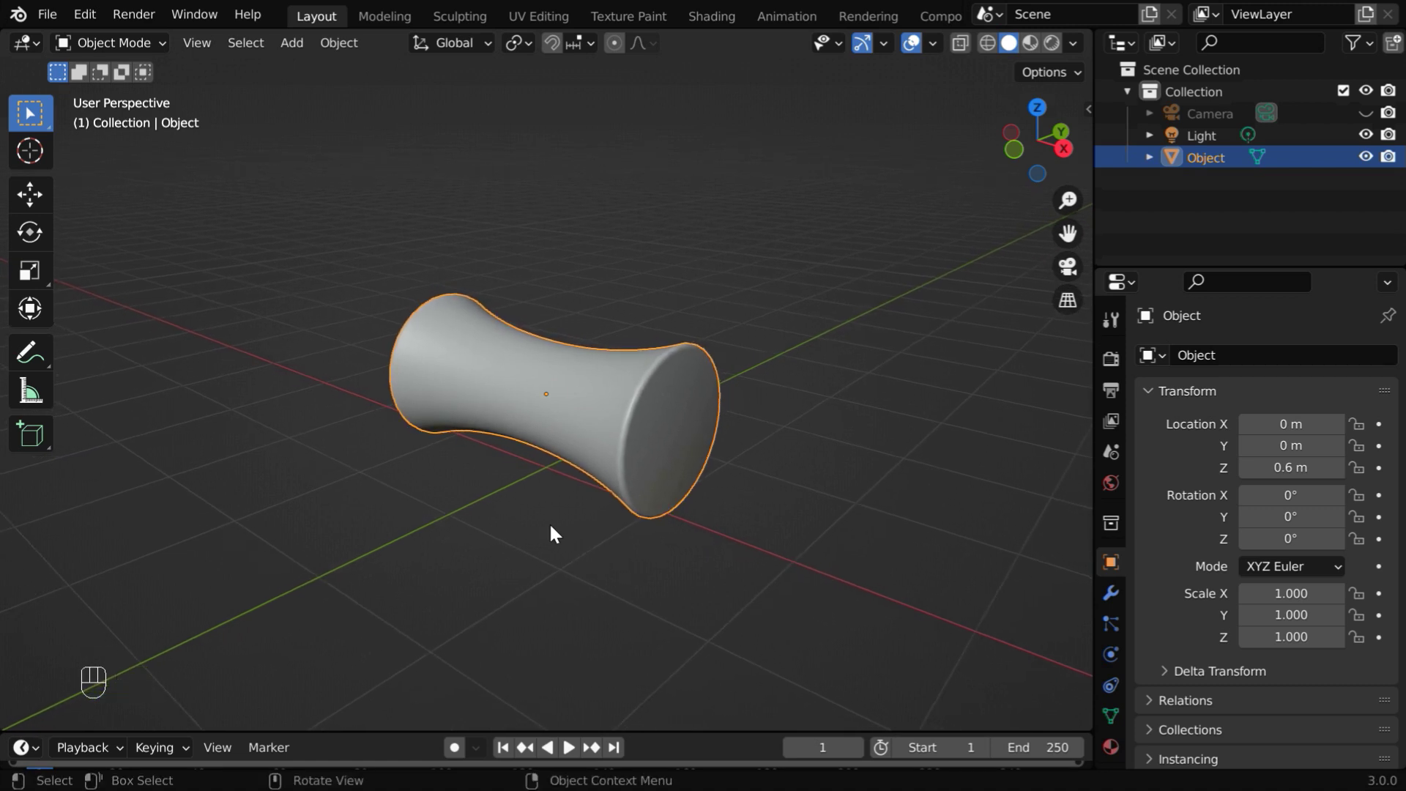
Delete the spool object and navigate around the default cube at the origin
key("x")
left_click_drag(304, 49, 634, 220)
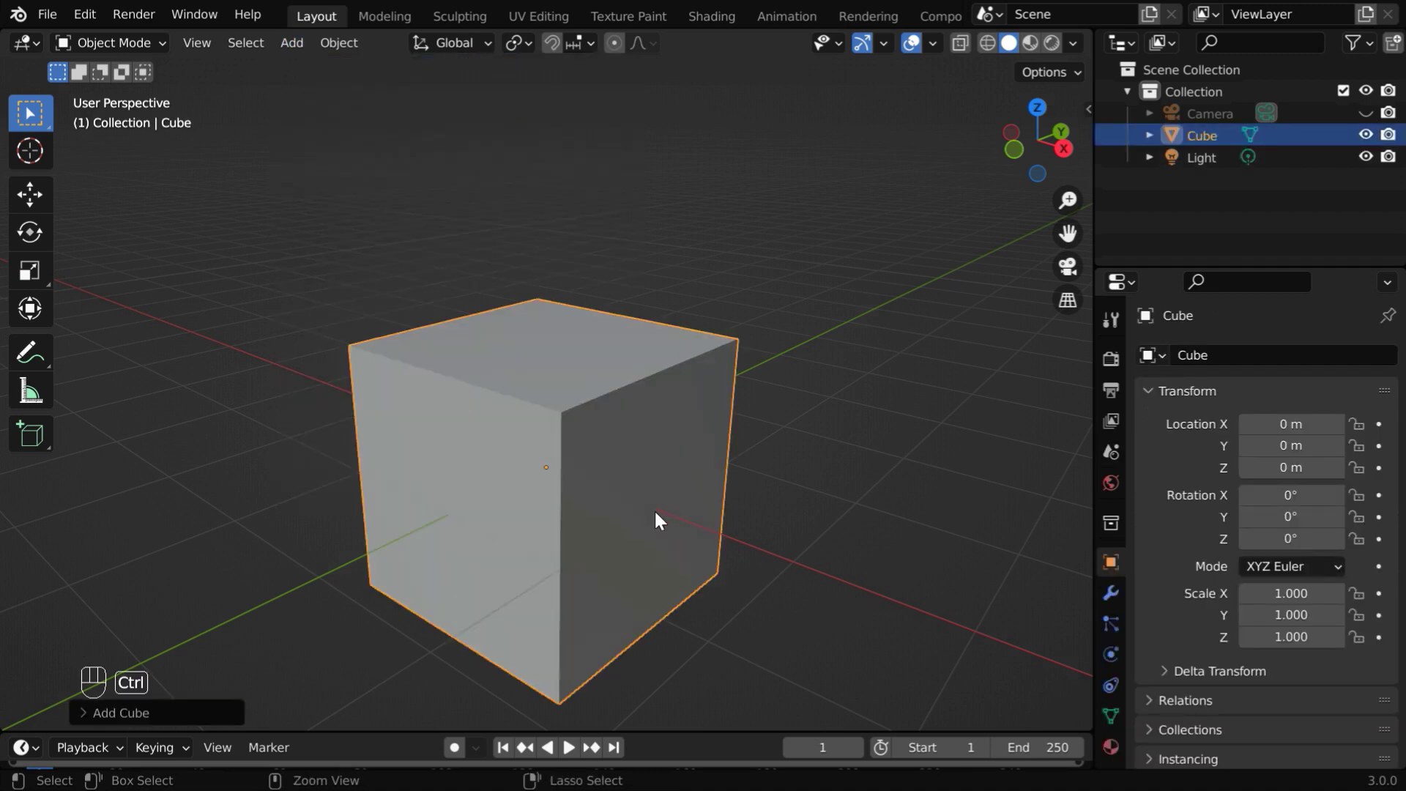
left_click_drag(661, 528, 665, 552)
left_click_drag(666, 552, 666, 568)
left_click(666, 569)
middle_click(665, 581)
left_click_drag(647, 586, 681, 533)
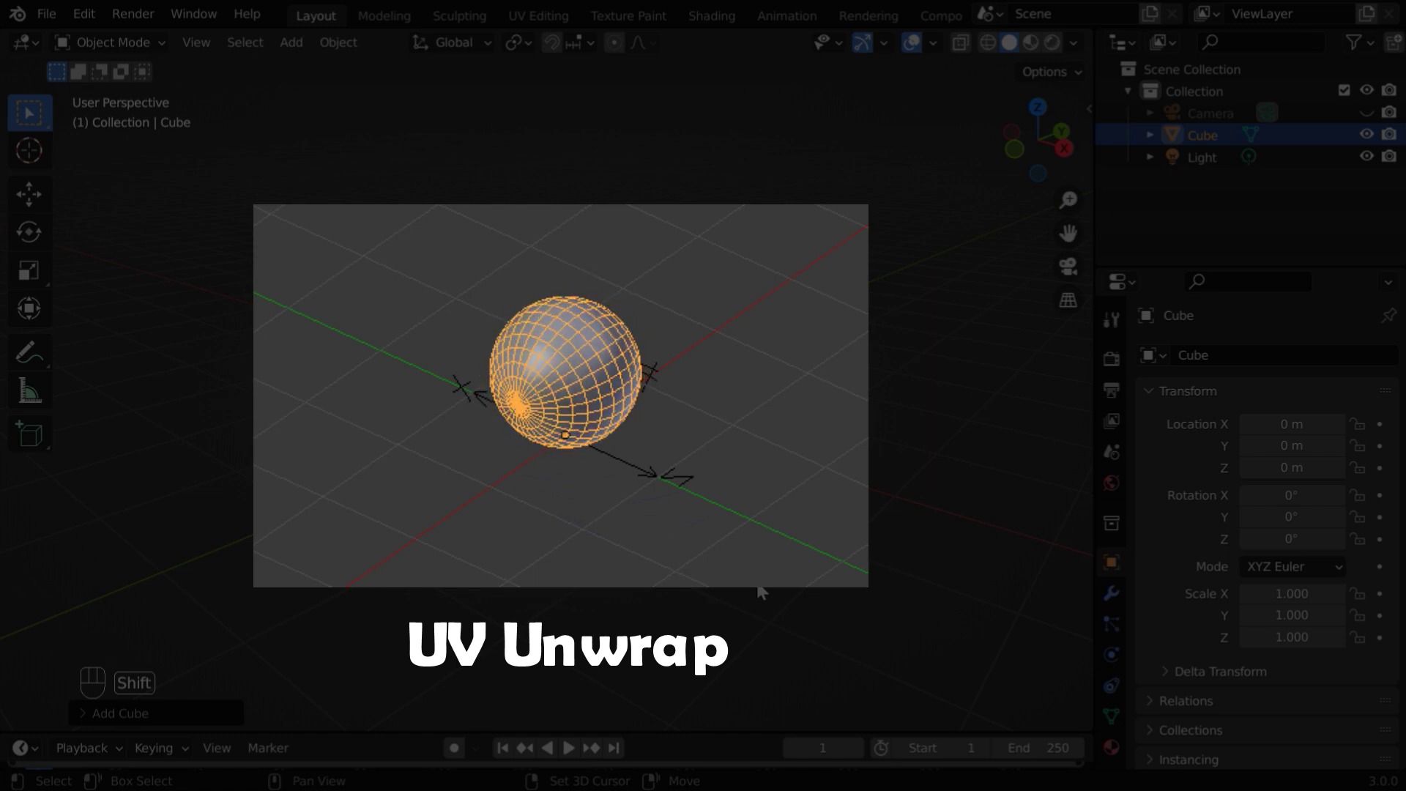
Give the cube a new material, use Material Preview shading, and show its node tree in a left Shader Editor
left_click(1107, 758)
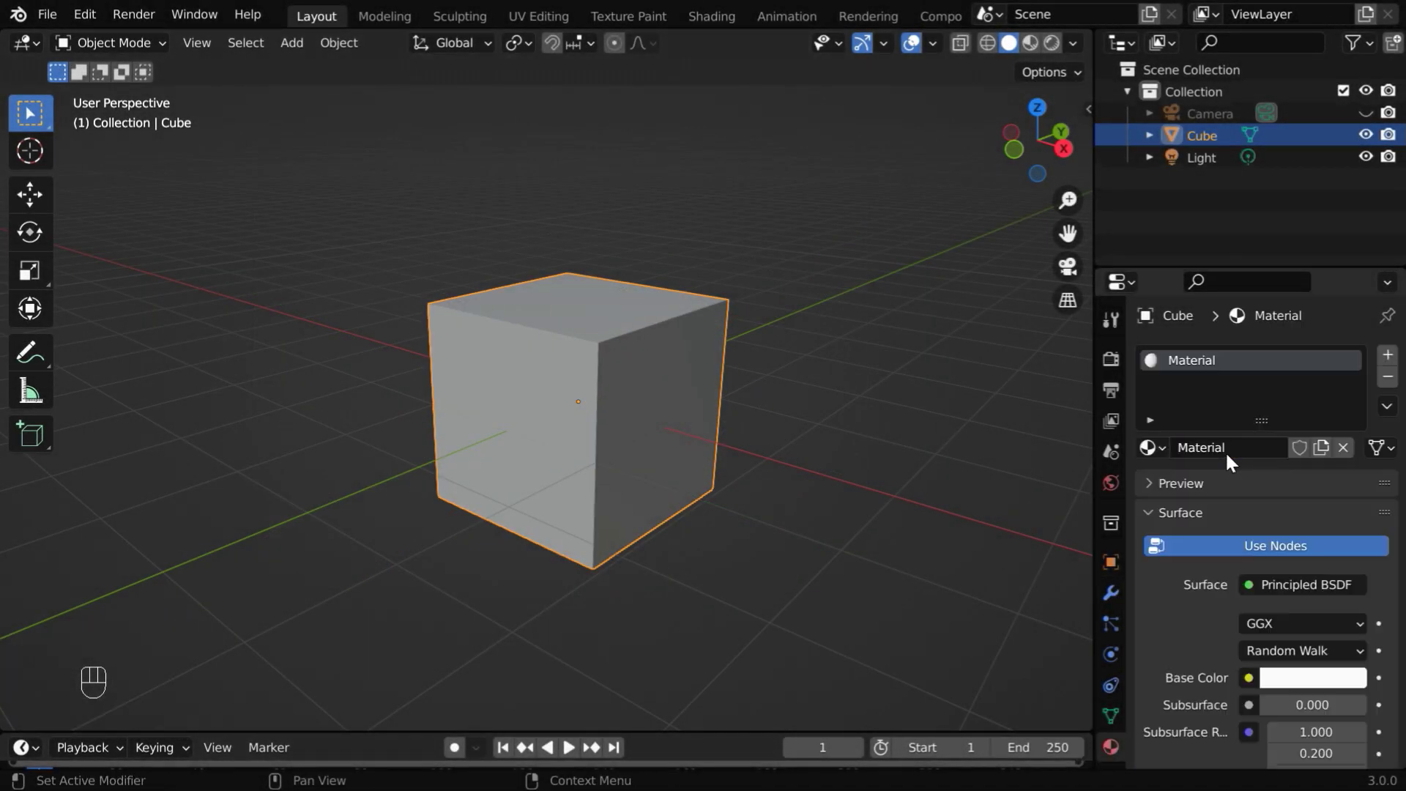
left_click(1056, 52)
left_click_drag(1076, 53, 859, 538)
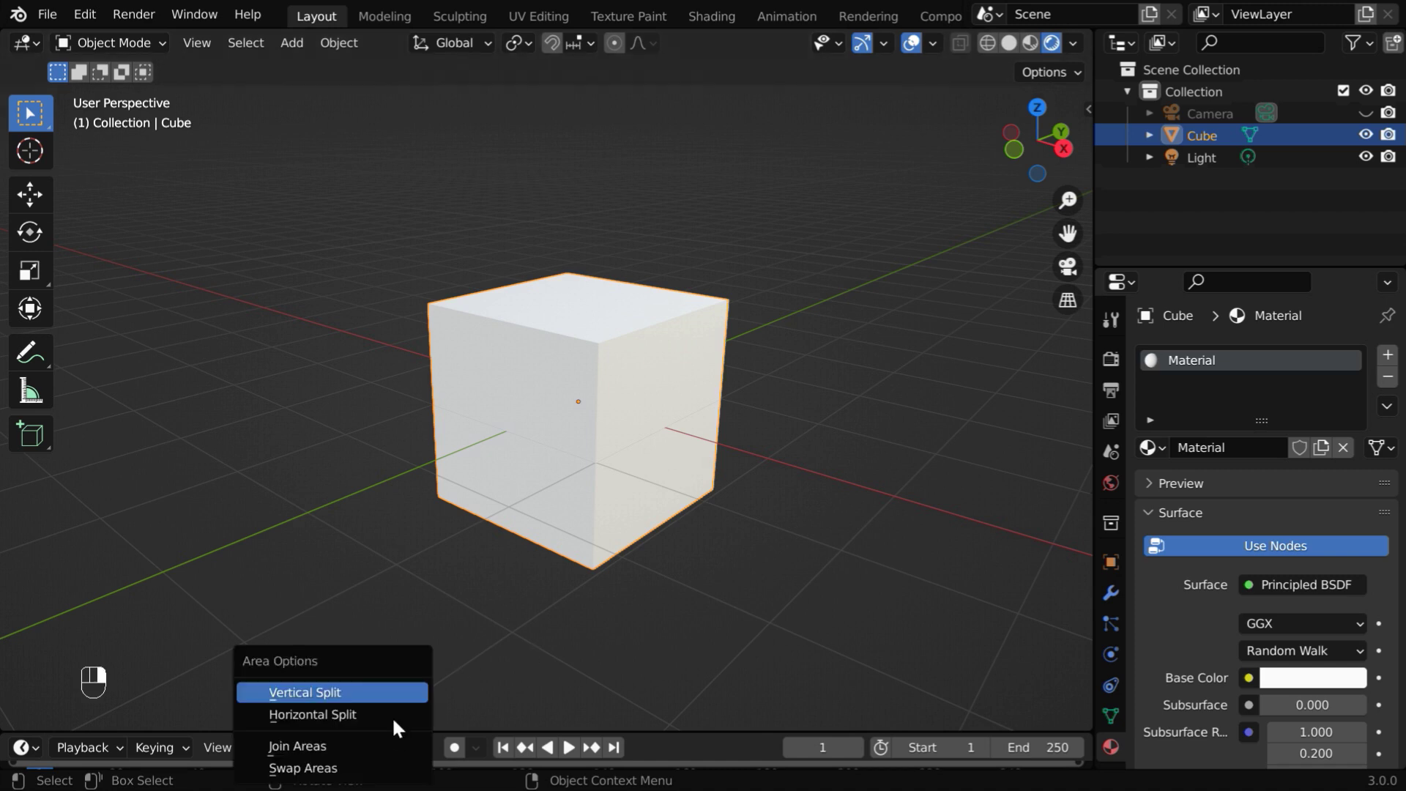
left_click(532, 628)
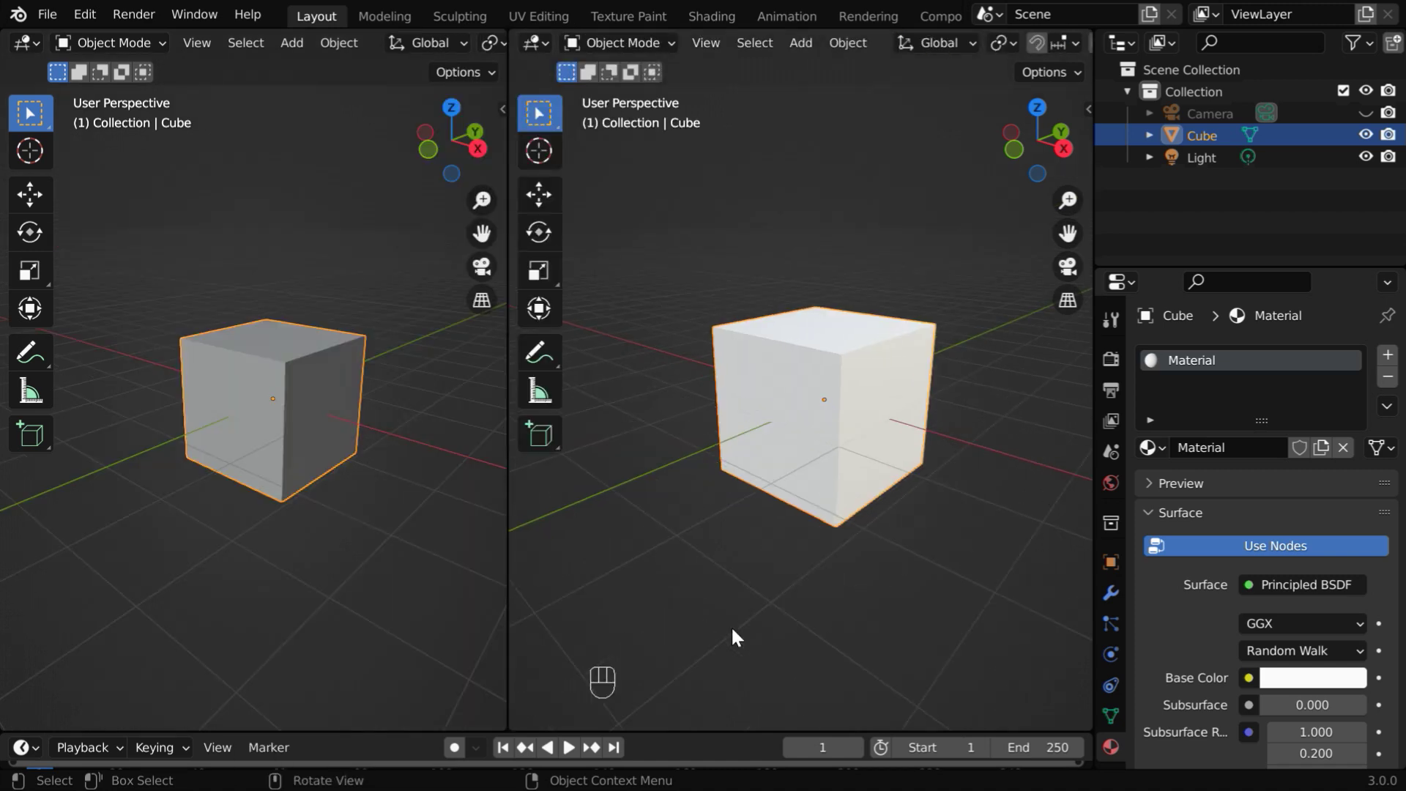
left_click_drag(44, 63, 98, 259)
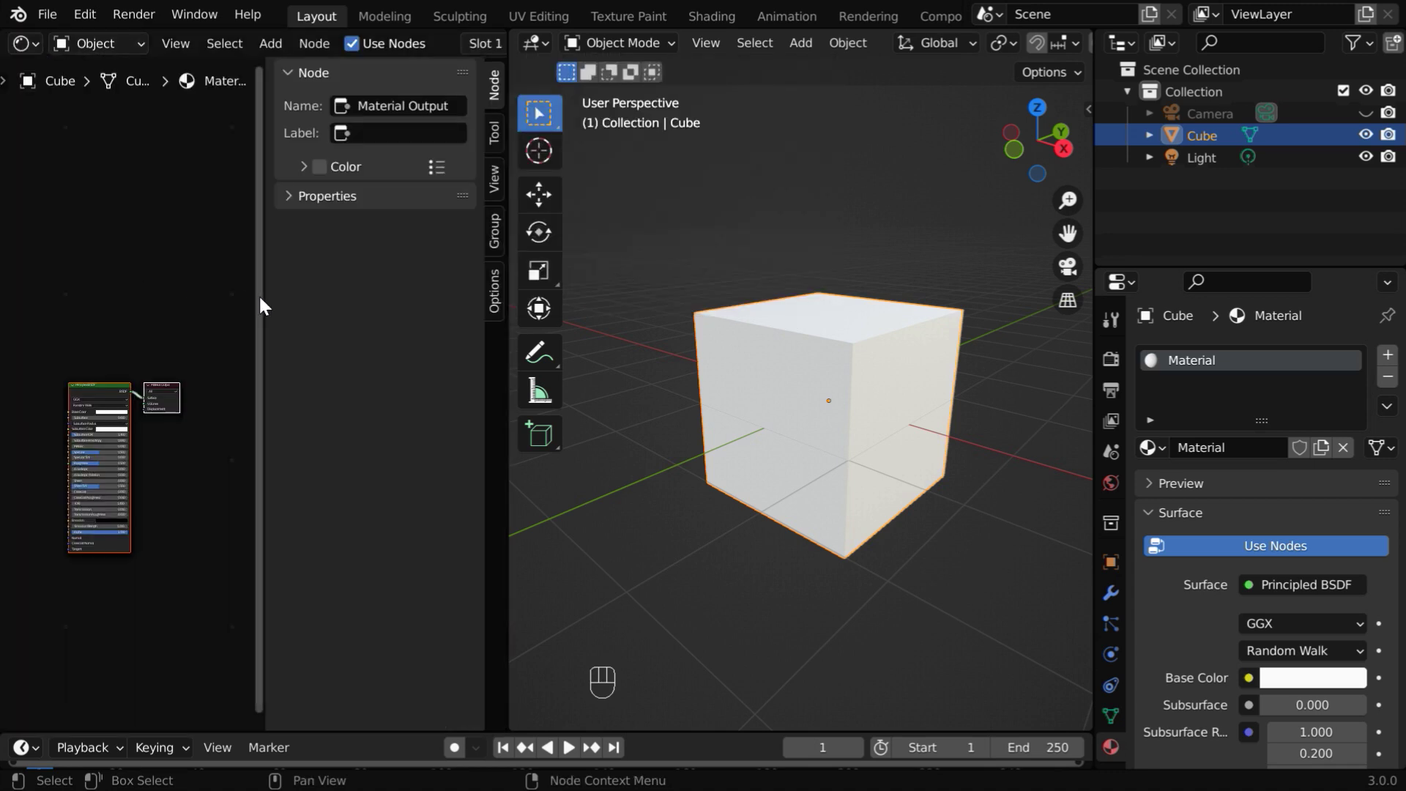
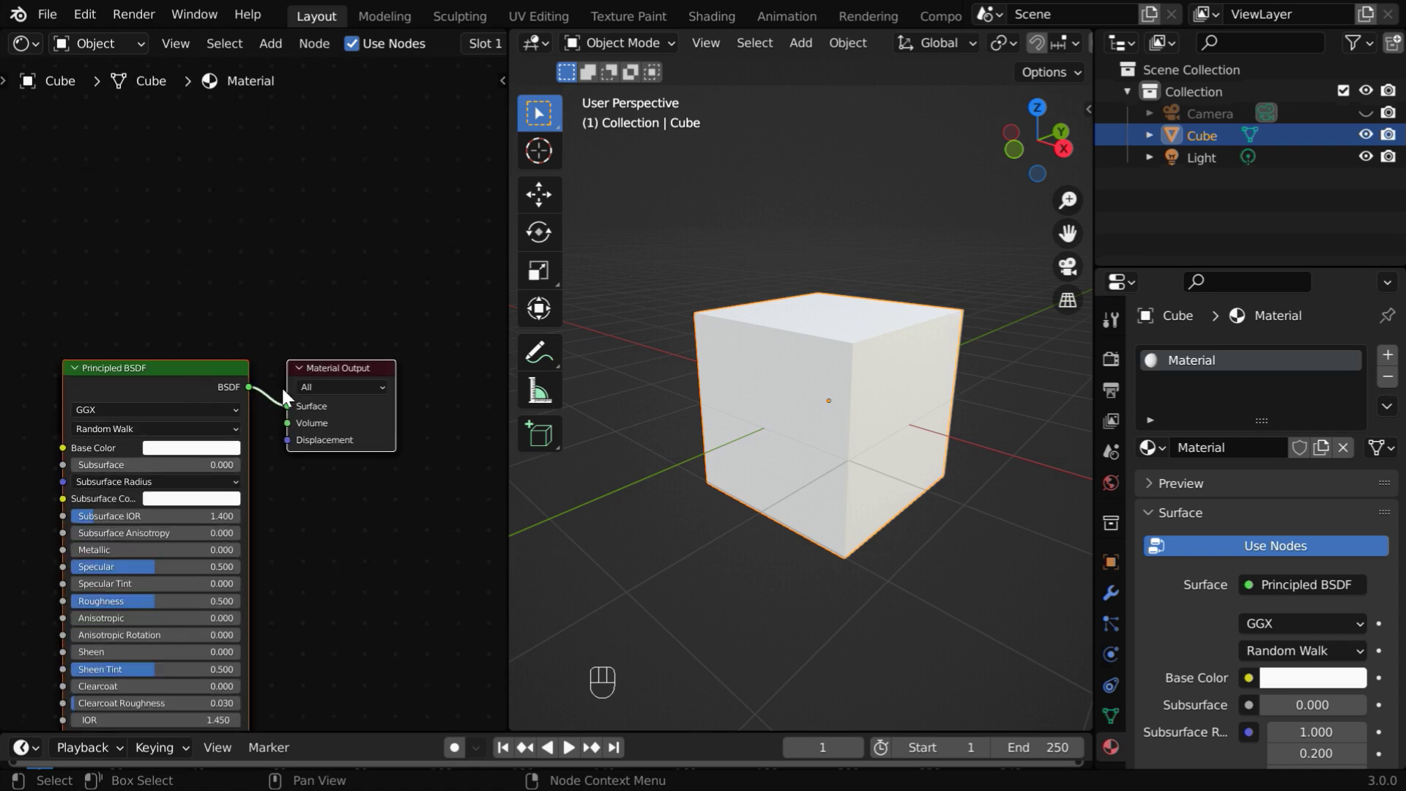
Add the Wooden Texture.jpg image node and feed its Color into the Principled BSDF Base Color
left_click_drag(244, 347, 467, 220)
left_click_drag(271, 56, 83, 266)
left_click(229, 334)
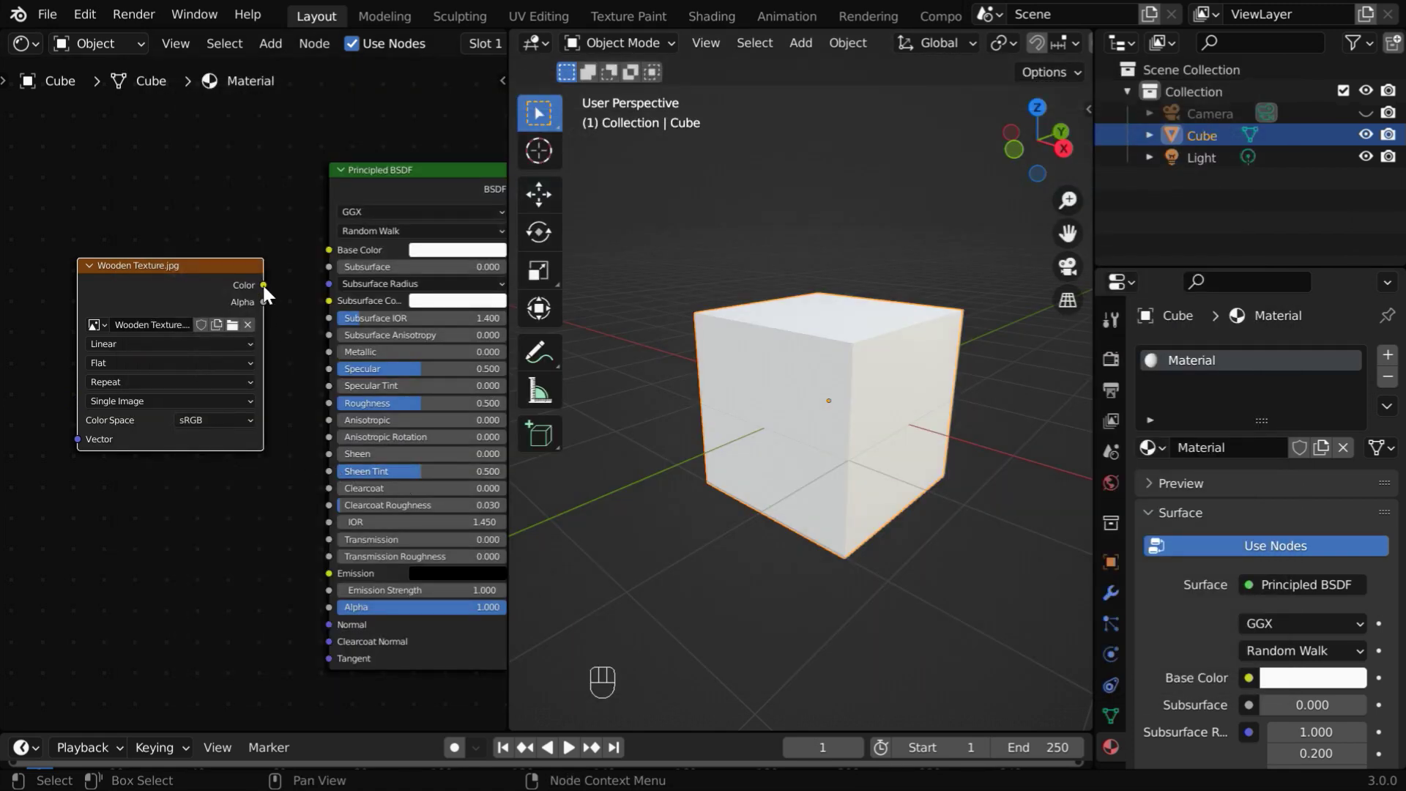
left_click_drag(269, 294, 405, 435)
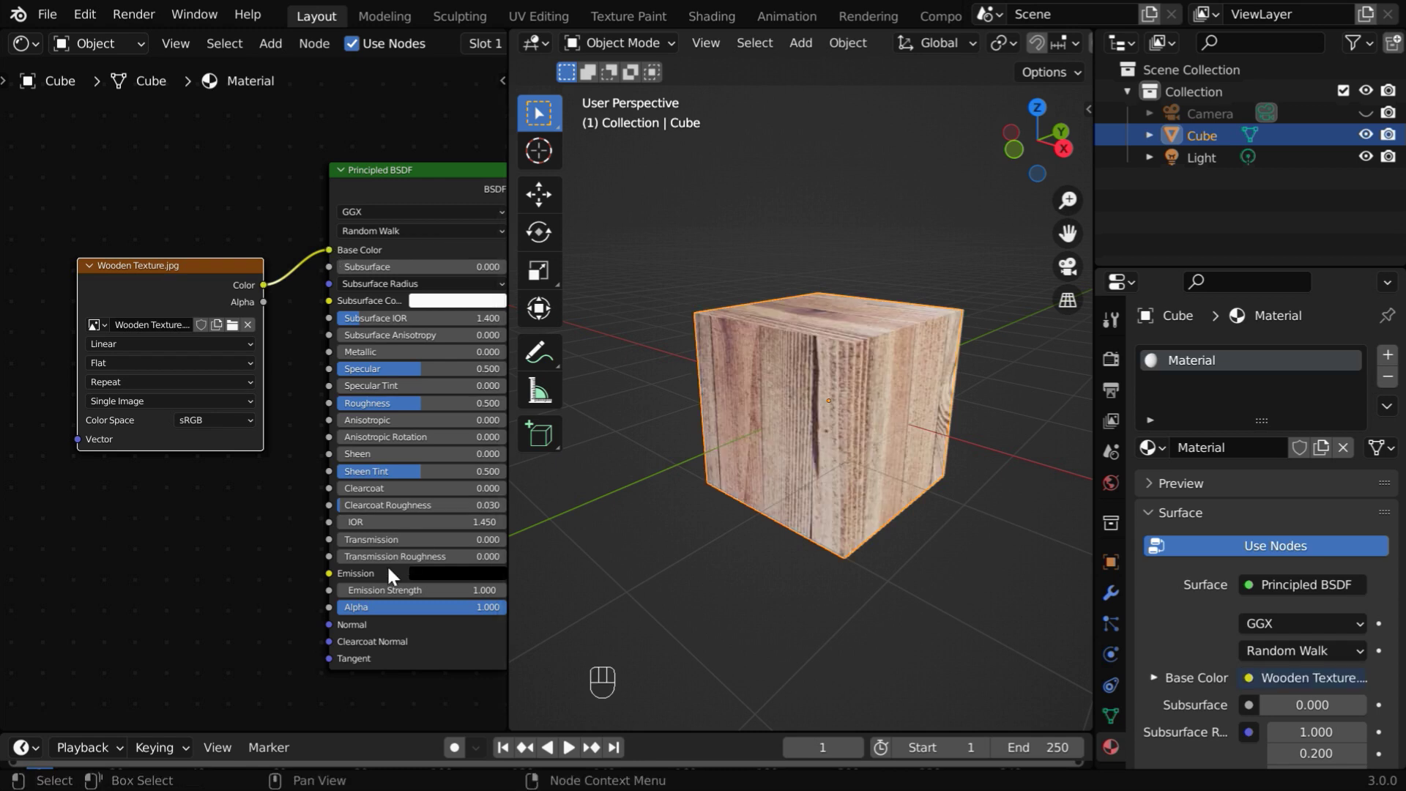
Orbit around the cube to inspect the wood texture on its faces
left_click_drag(896, 491, 916, 491)
left_click_drag(915, 491, 845, 495)
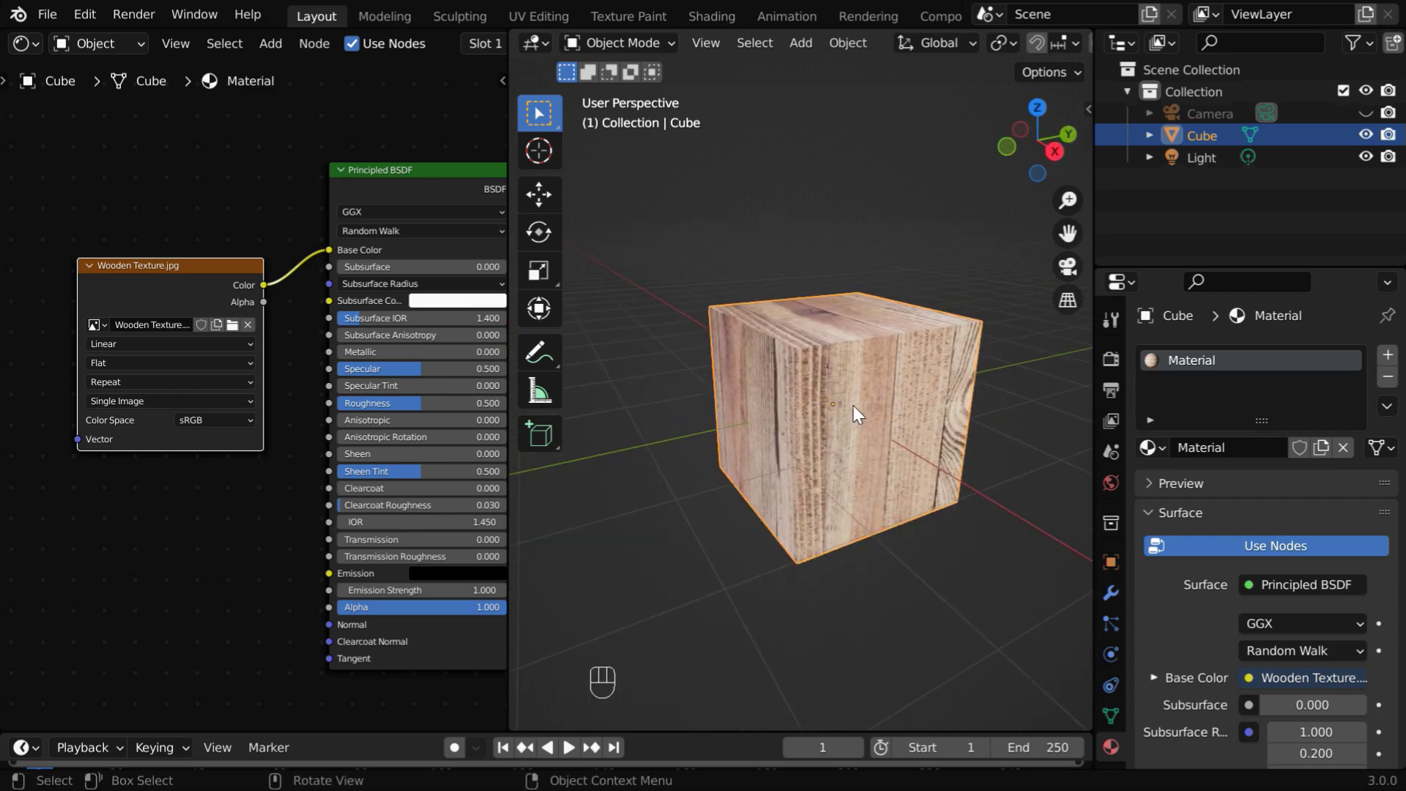
left_click_drag(861, 447, 687, 441)
left_click(687, 441)
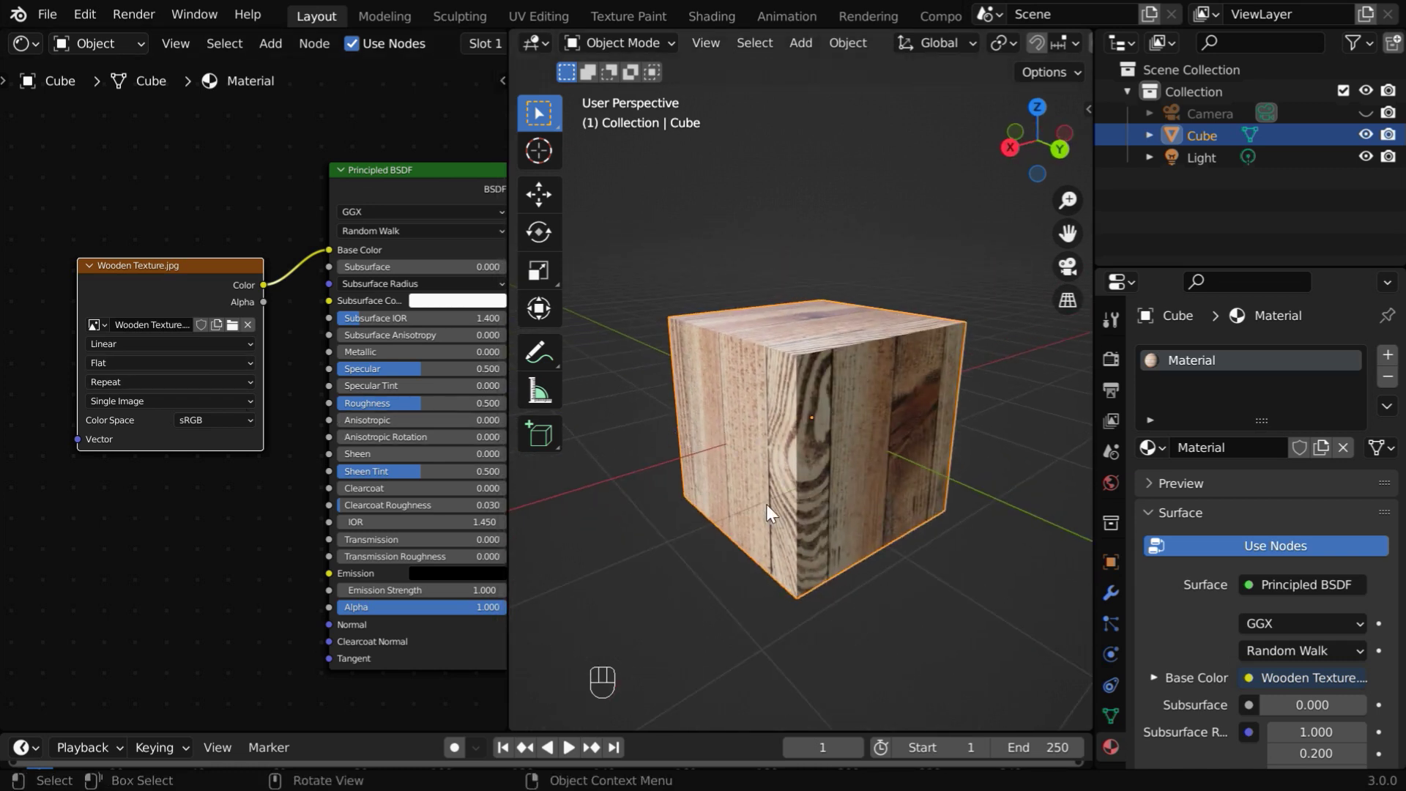
left_click_drag(696, 483, 871, 483)
left_click_drag(872, 482, 963, 495)
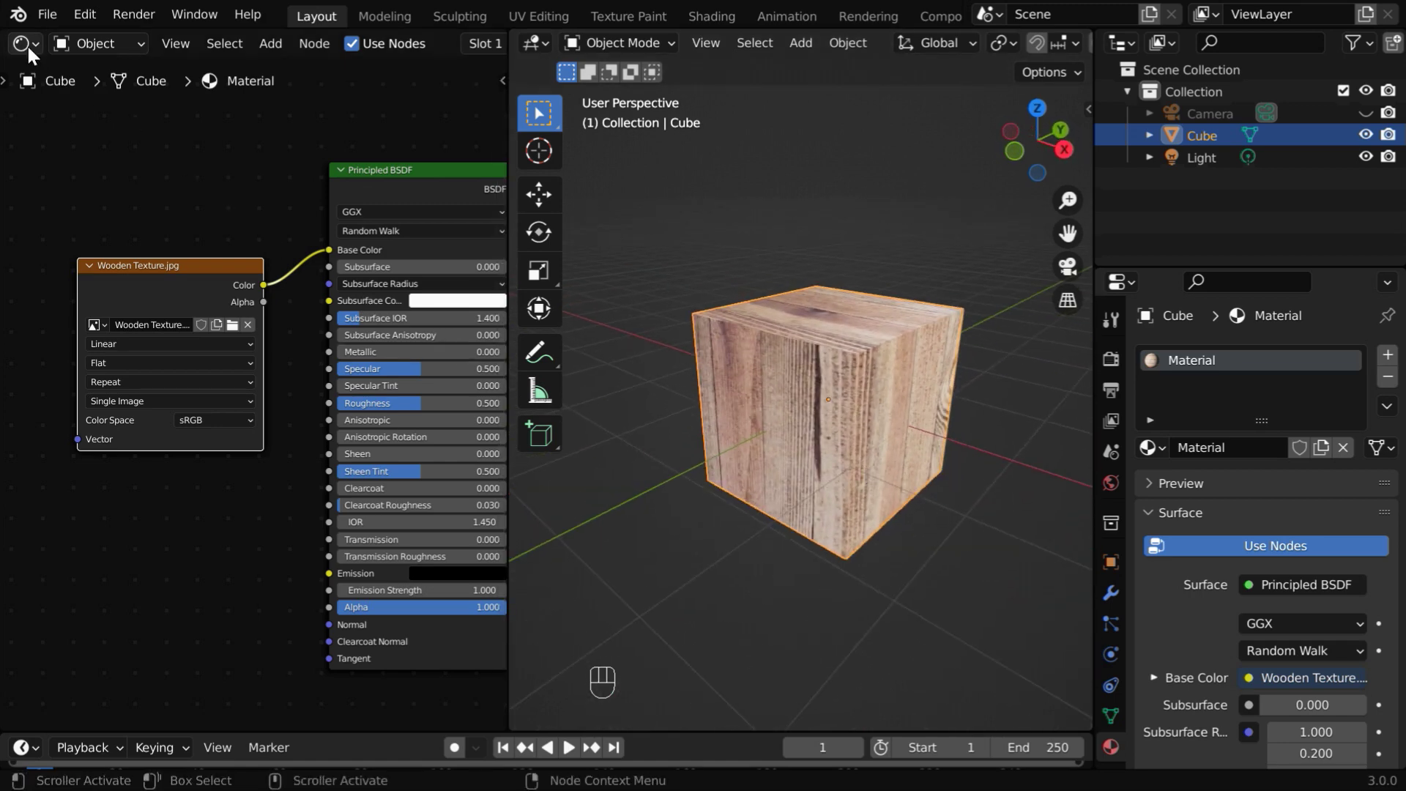
Make the left area a UV Editor over the wood image, with the cube in Edit Mode and face select
left_click_drag(33, 55, 86, 172)
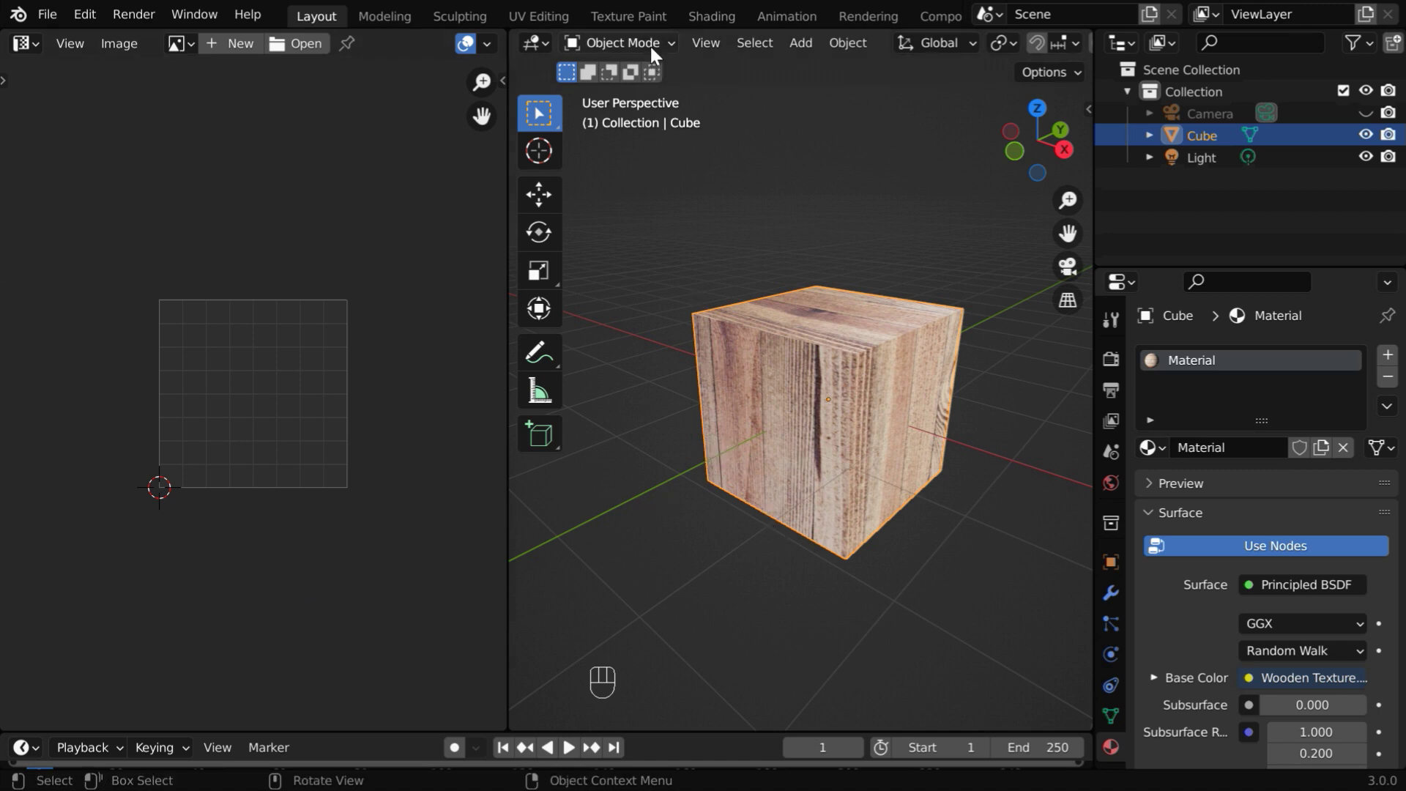
left_click_drag(657, 49, 646, 94)
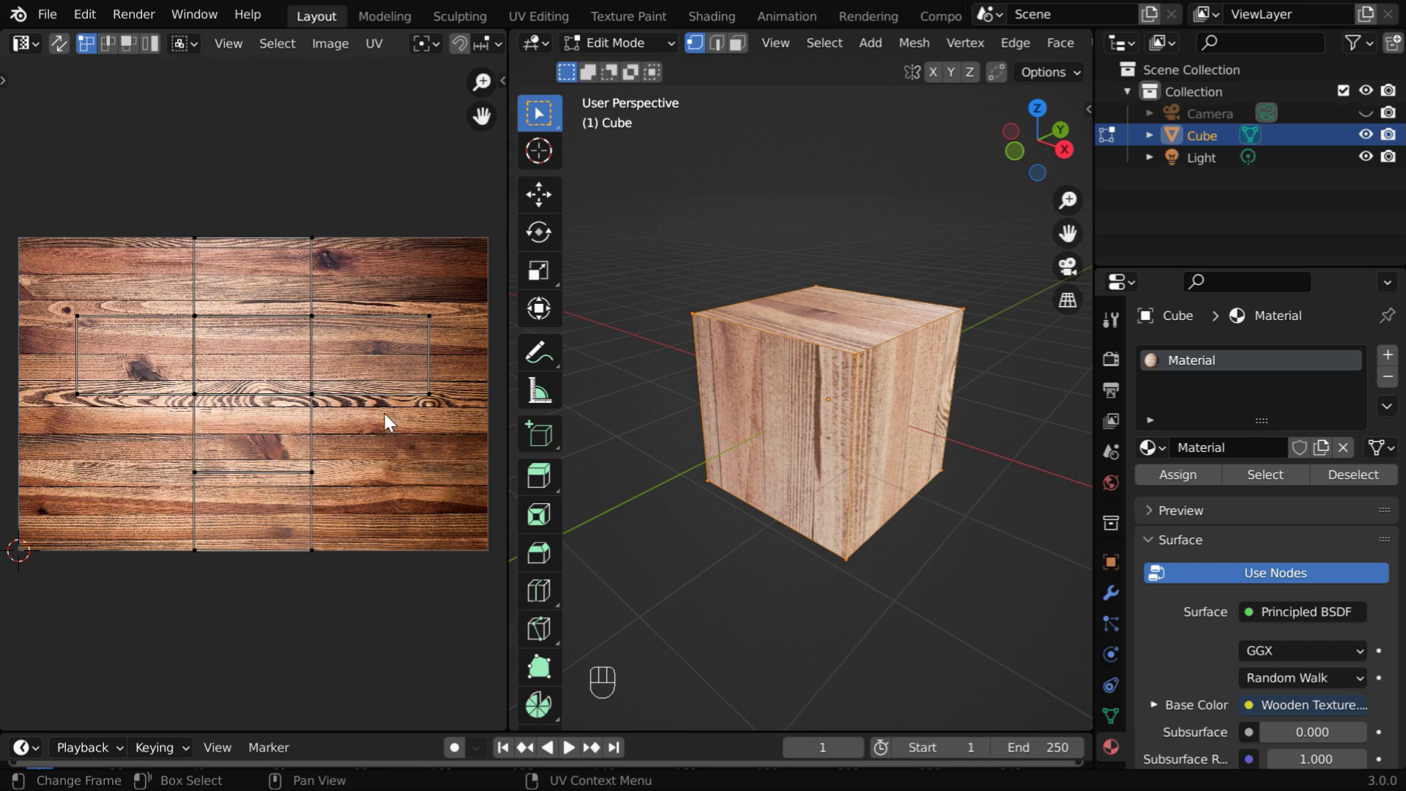
left_click(746, 51)
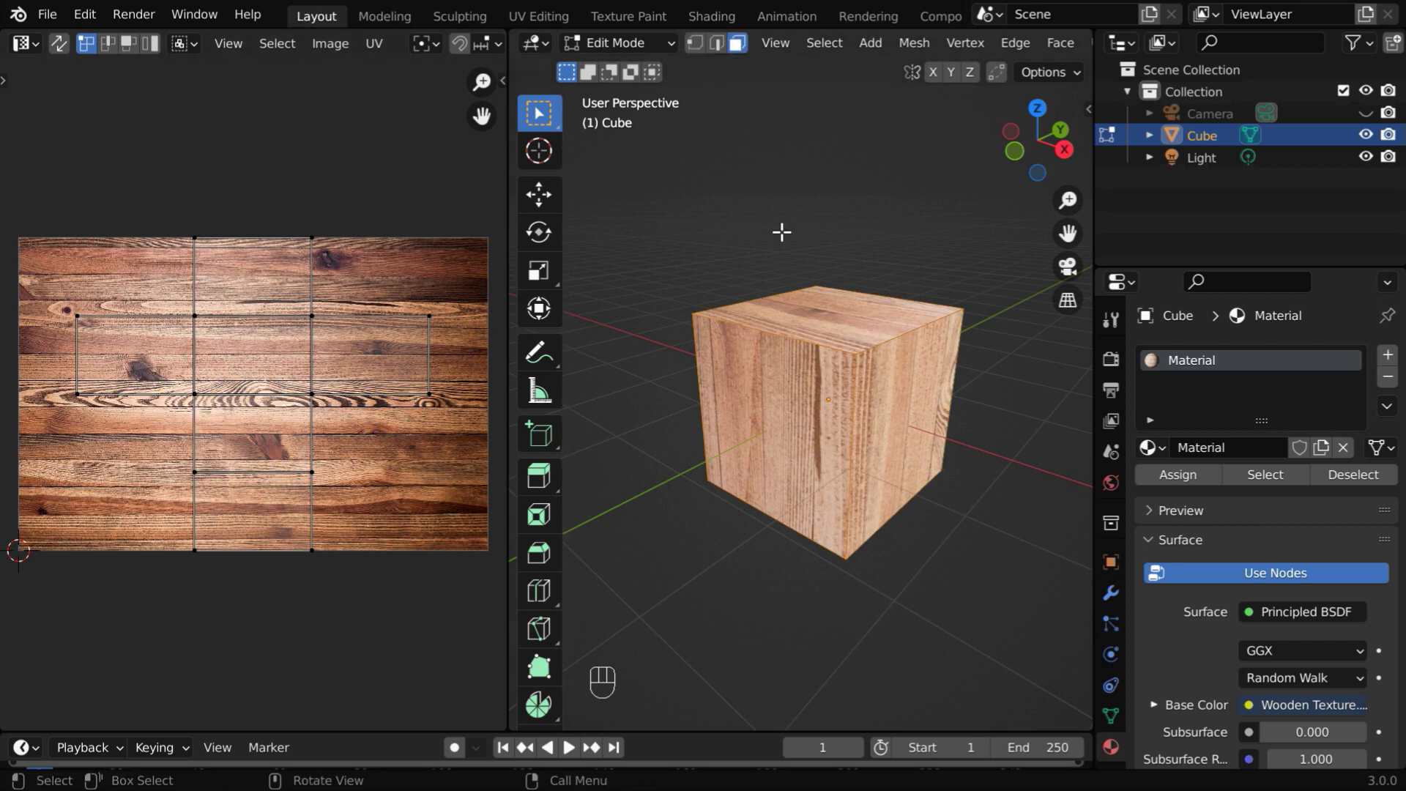
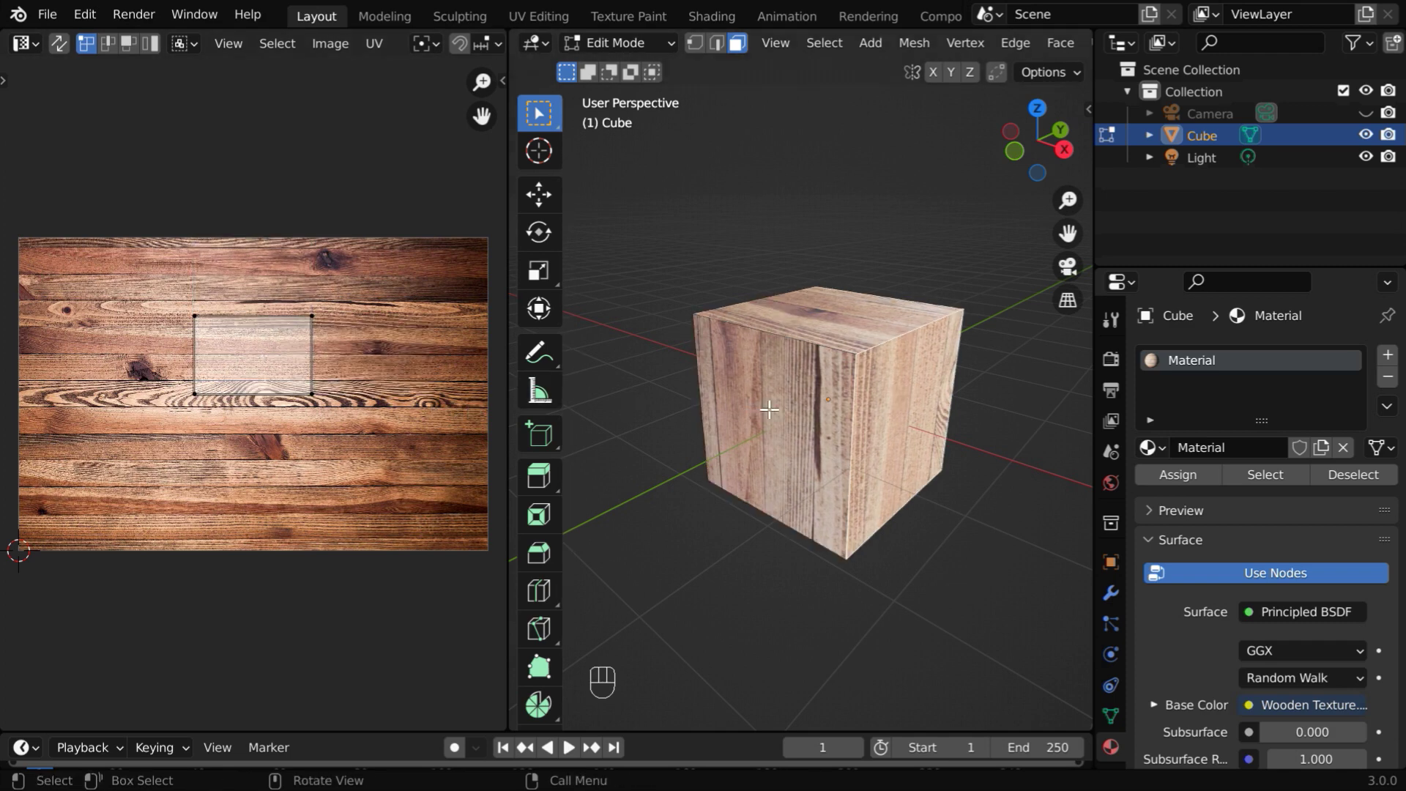
Select all faces so the cube's full cross-shaped UV layout shows over the wood image
key("a")
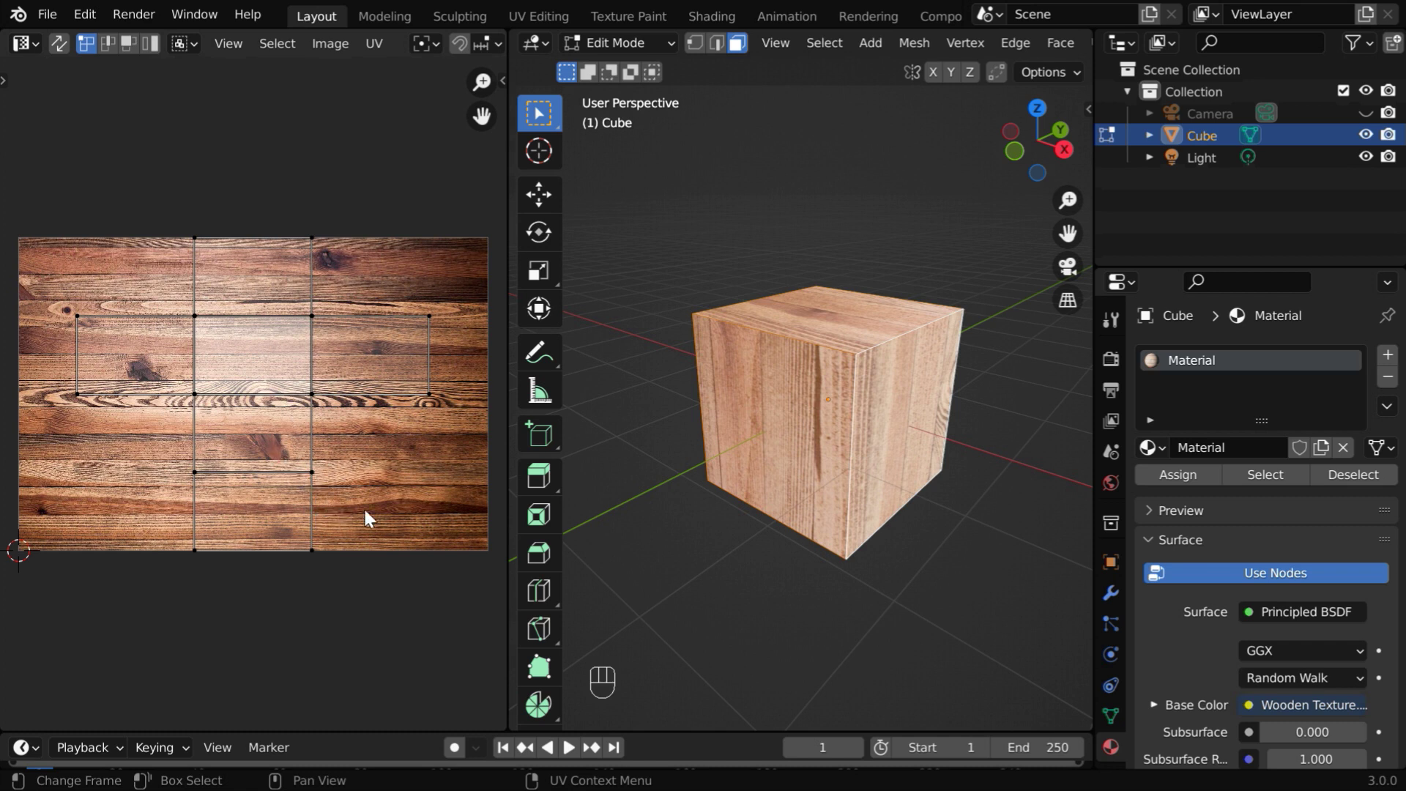
Shift the selected UV layout along X across the wood image to change the visible grain
key("a")
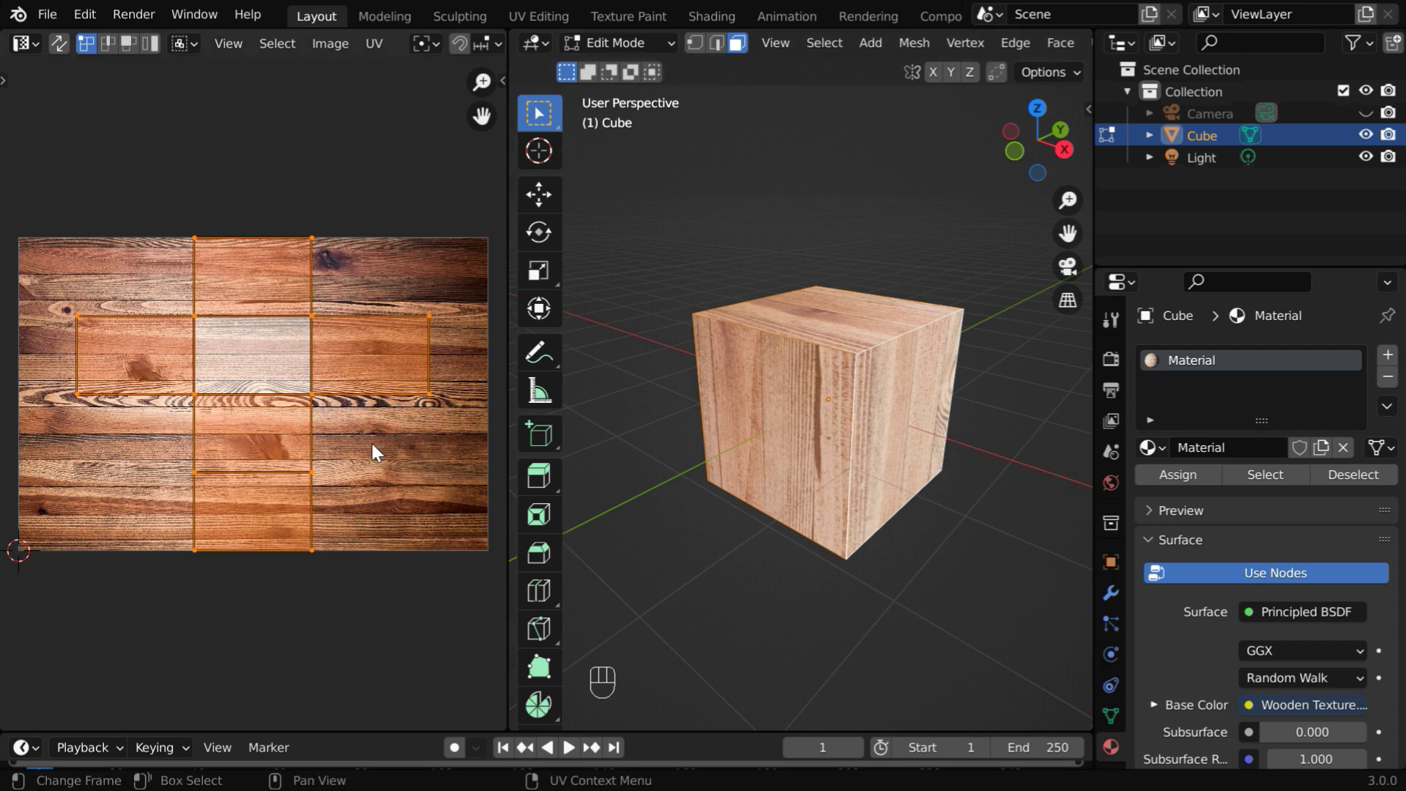
key("g")
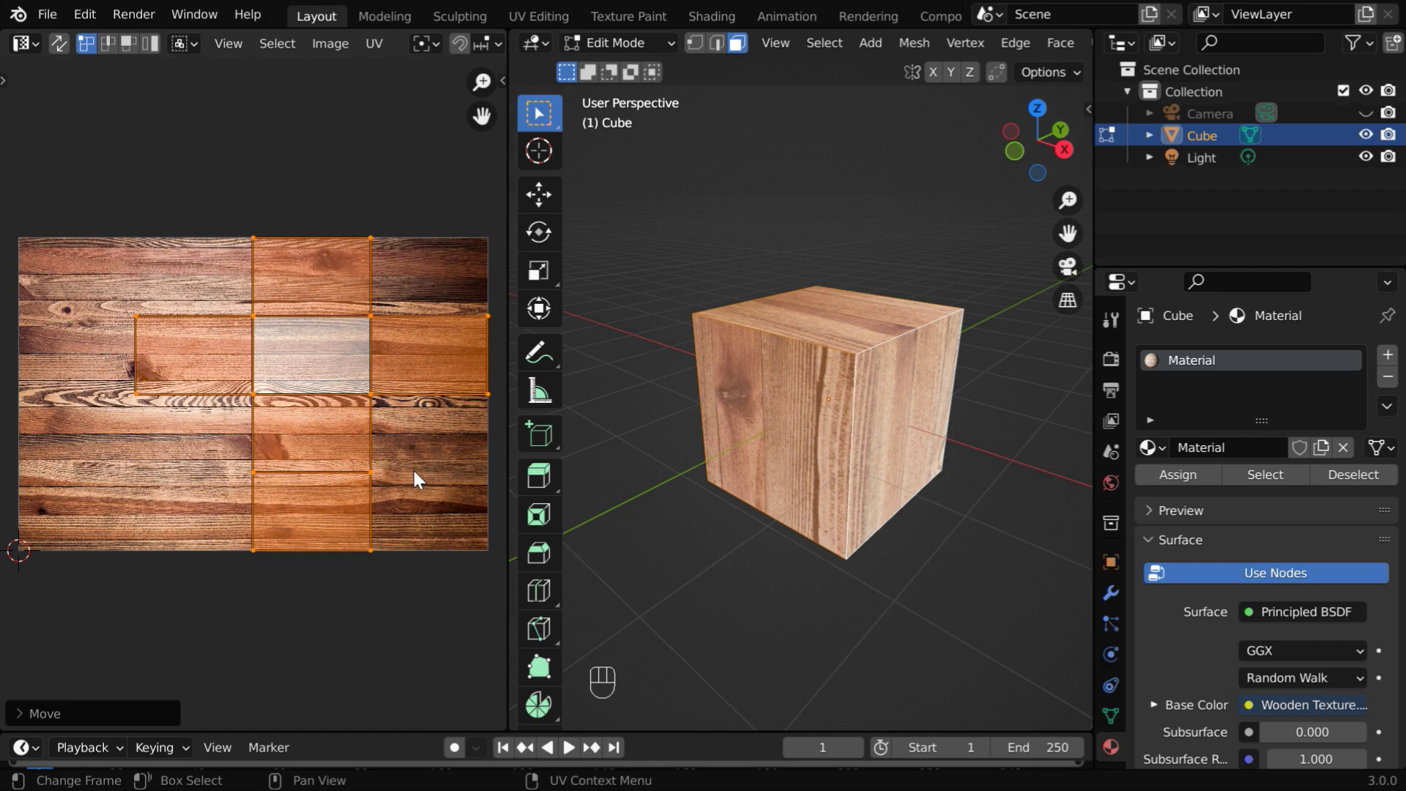
Cancel the UV move, then rotate the UV layout about 90 degrees so the grain runs horizontally
key("g")
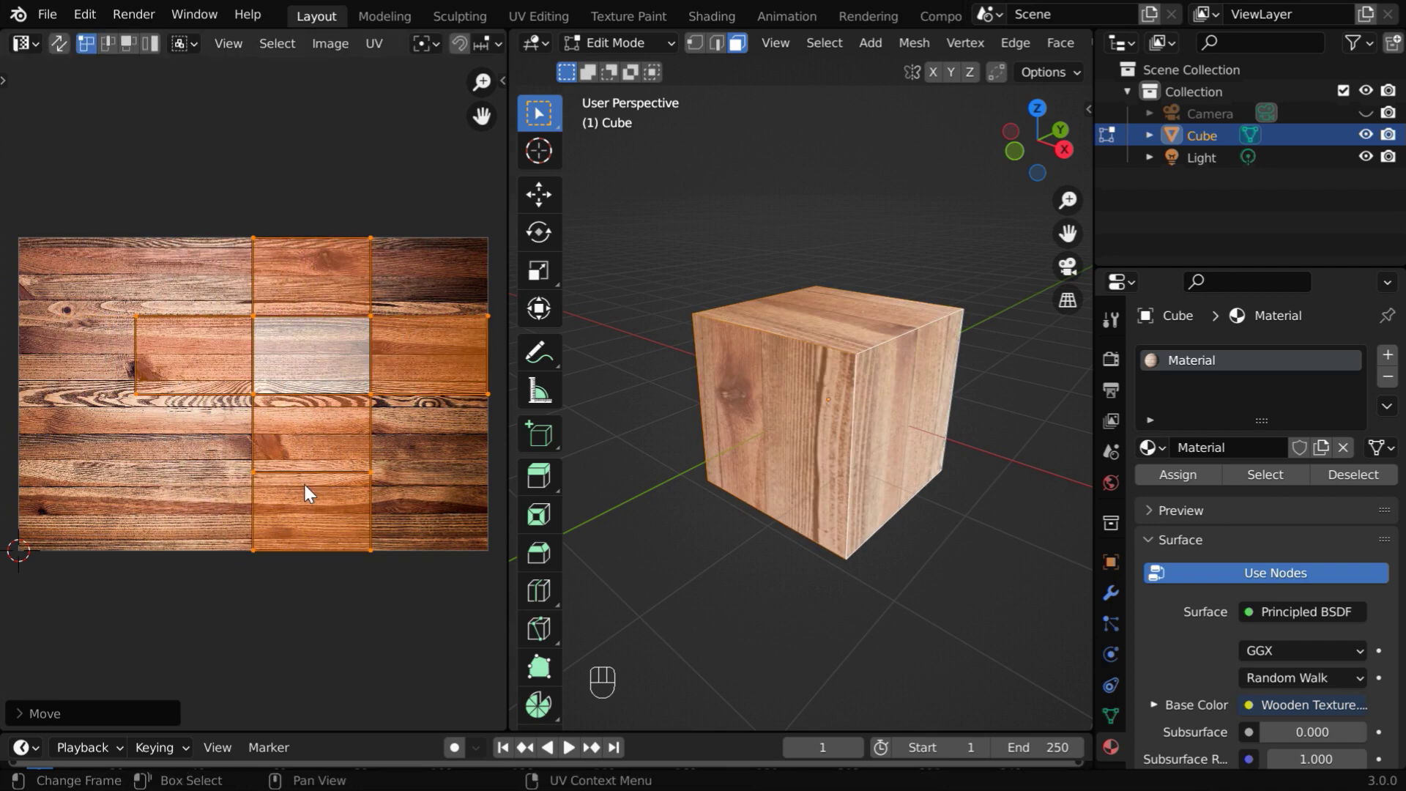
key("g")
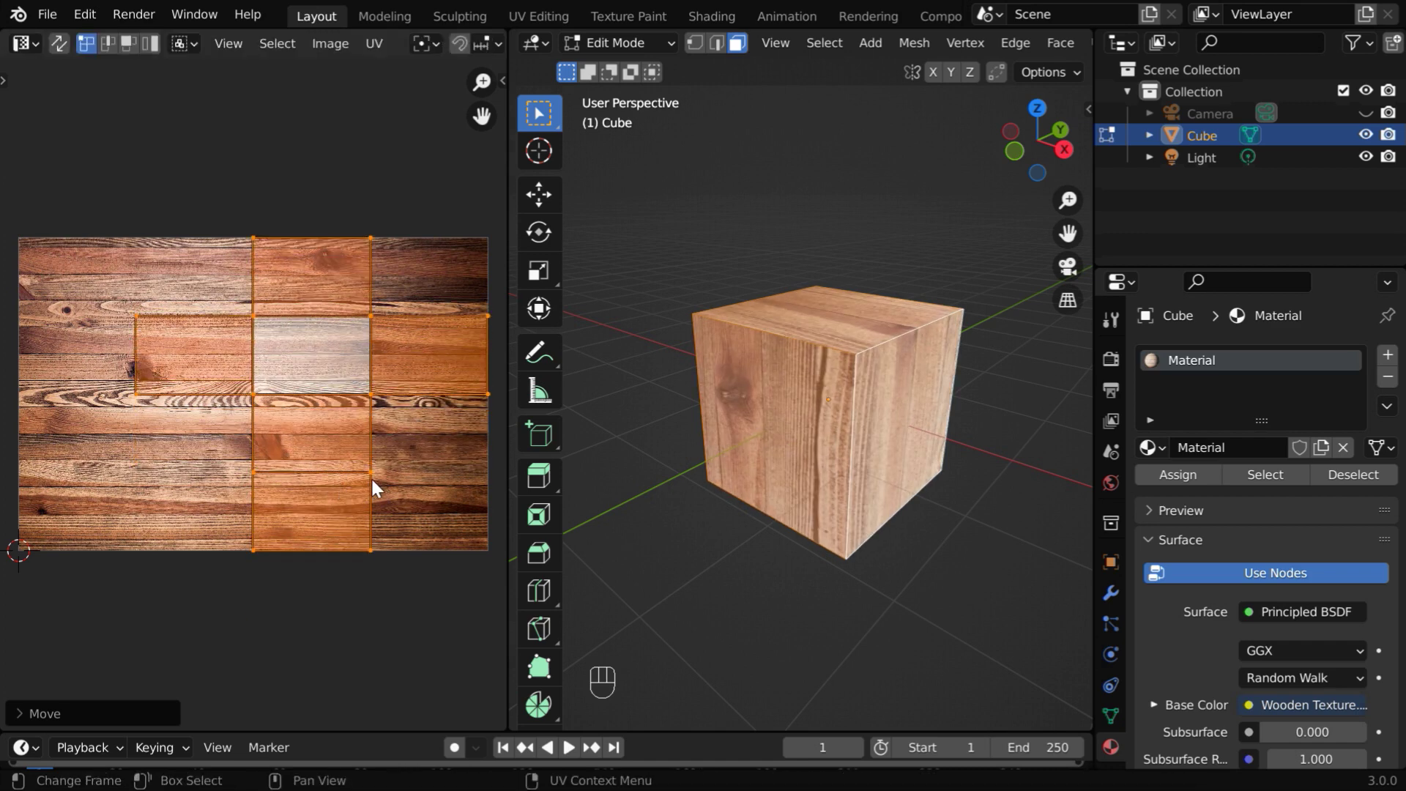
key("r")
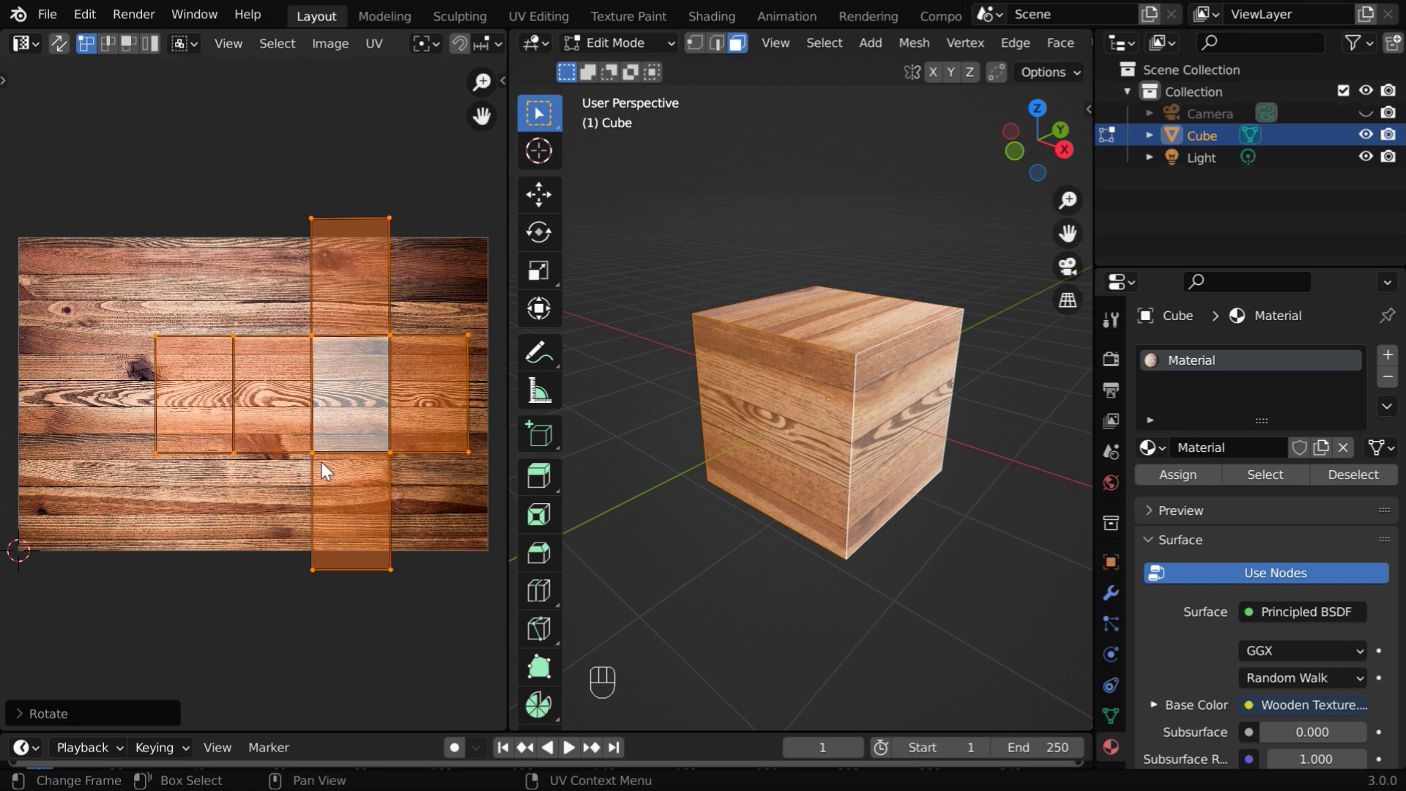
Scale the UV layout down and move it left over the image, then return to the spool object
key("s")
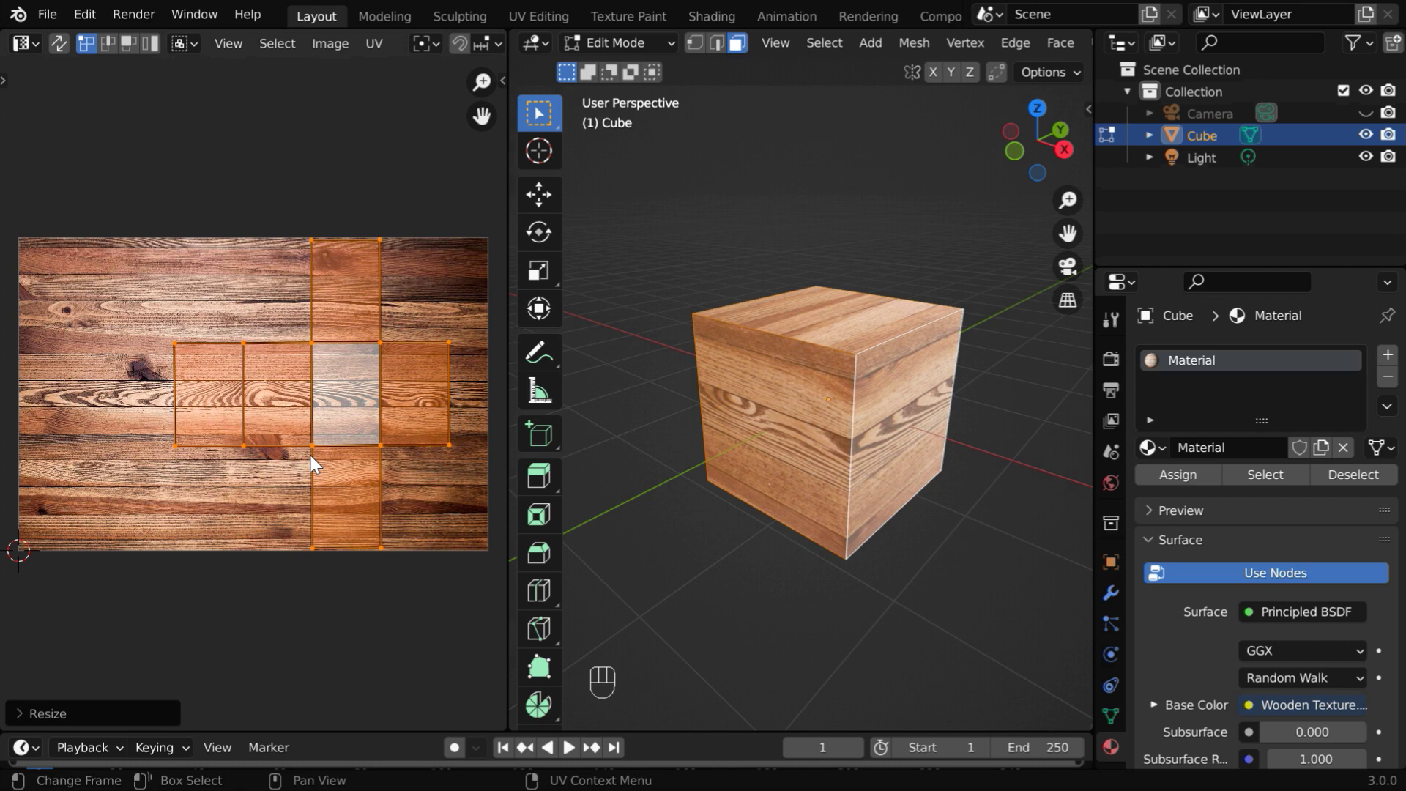
key("s")
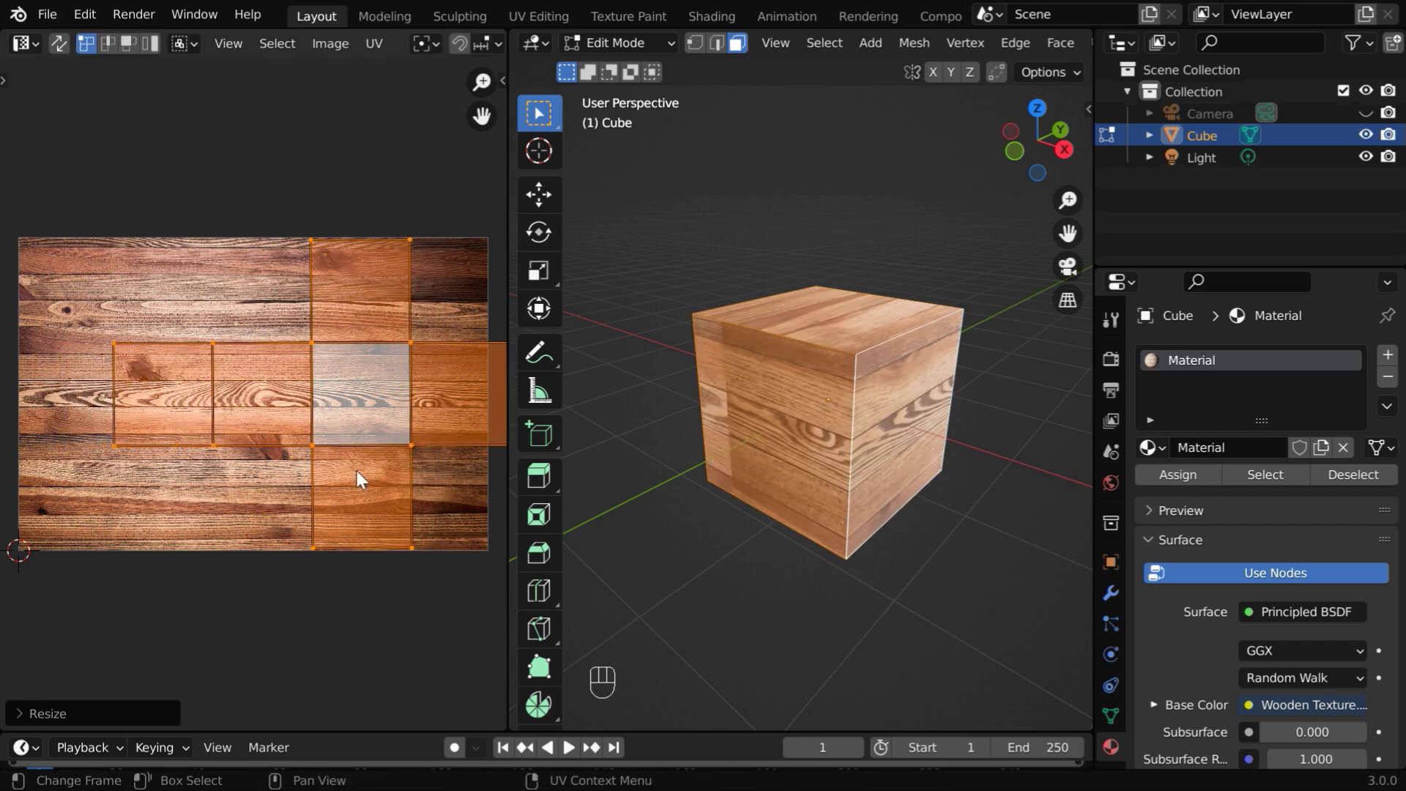
key("g")
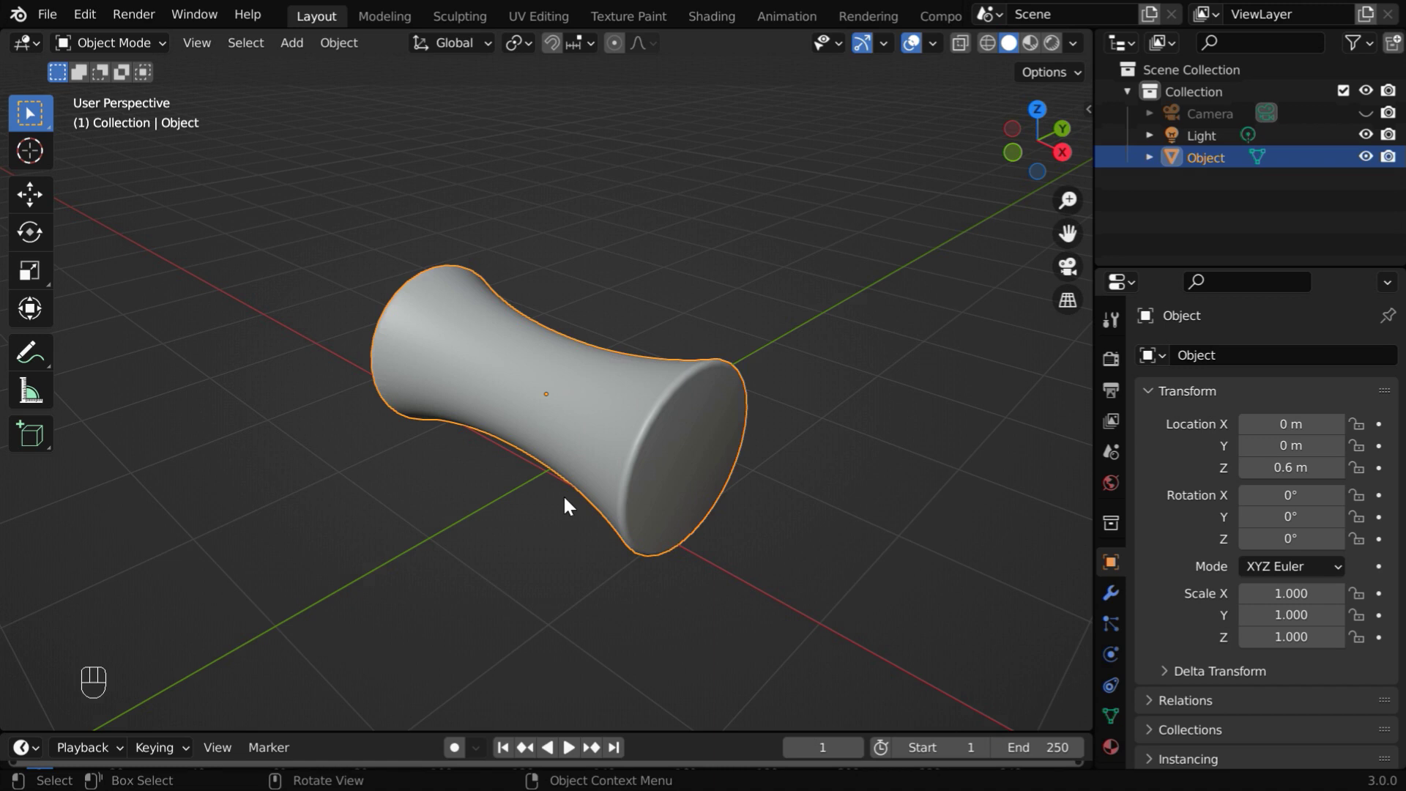
Give the spool a new material, show it in Material Preview shading, and split the view into two areas
left_click_drag(498, 517, 604, 528)
left_click_drag(603, 527, 519, 515)
left_click_drag(518, 515, 525, 518)
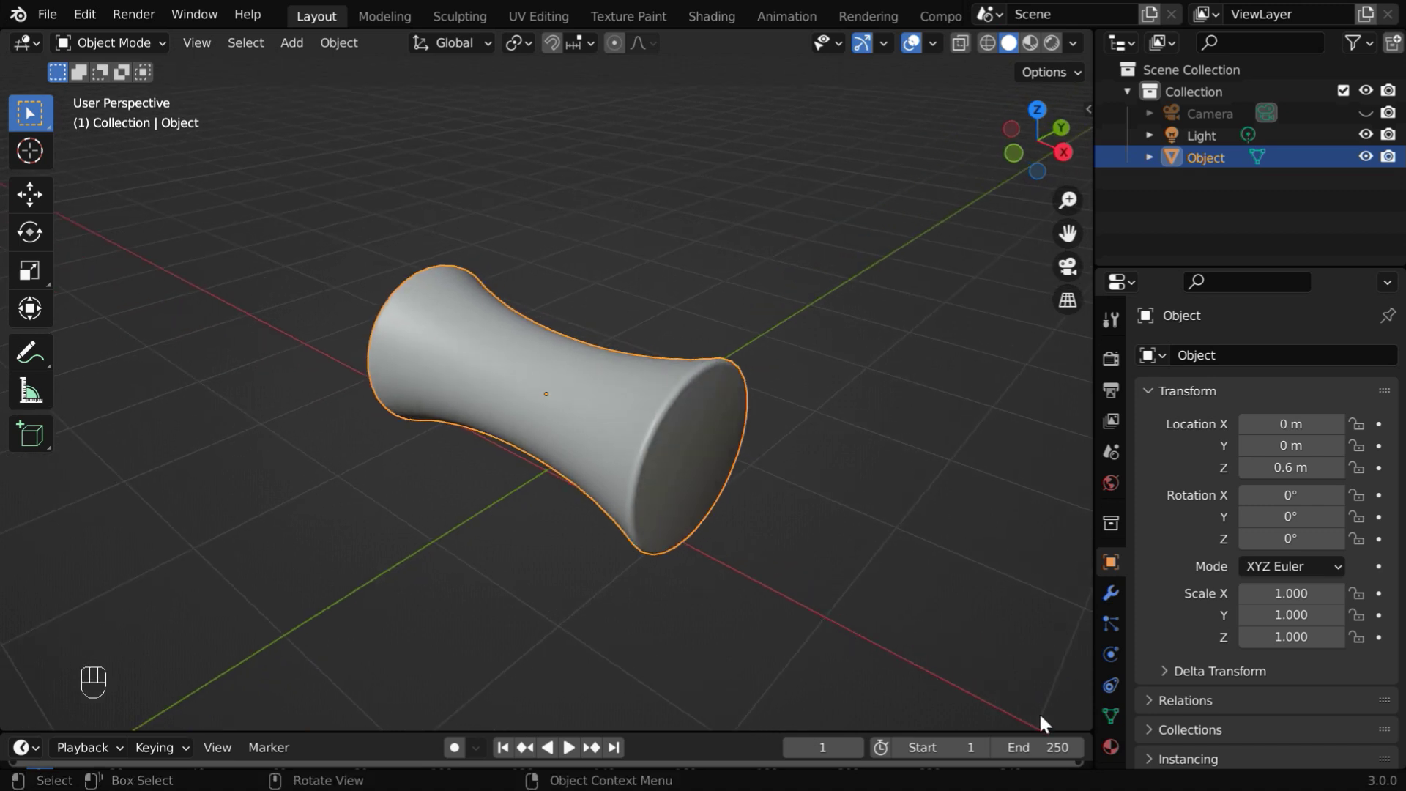
left_click(1115, 752)
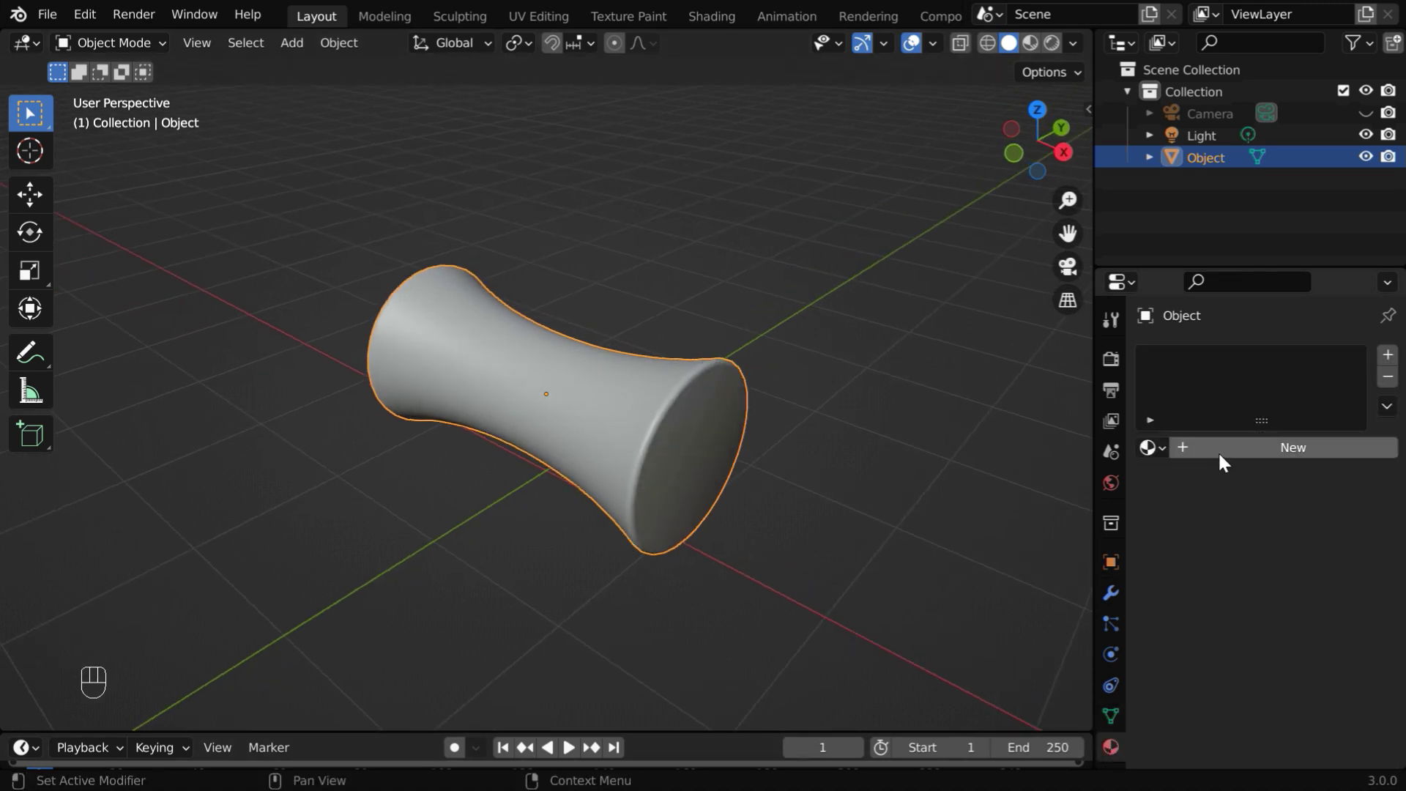
left_click(1224, 461)
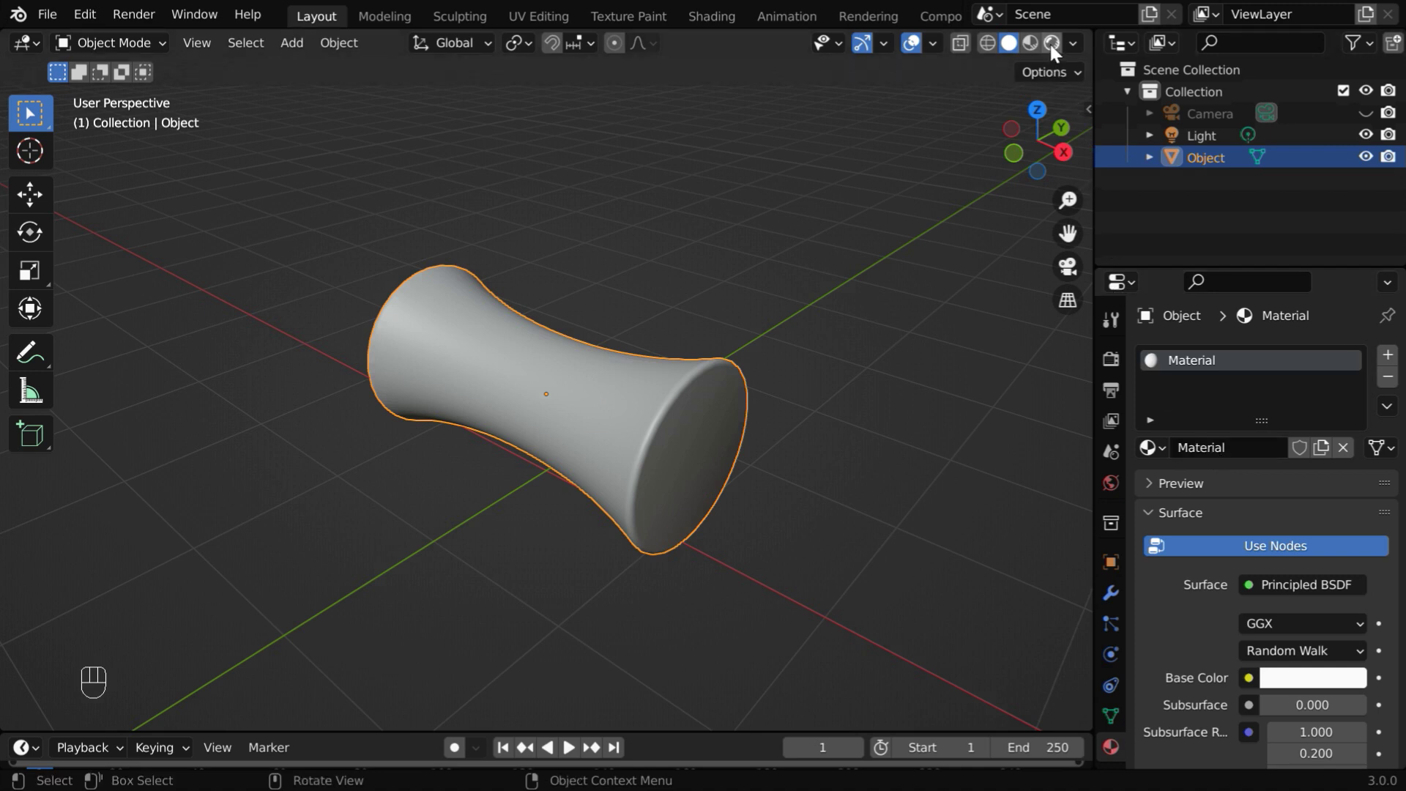
left_click(1057, 49)
left_click_drag(1078, 50, 442, 655)
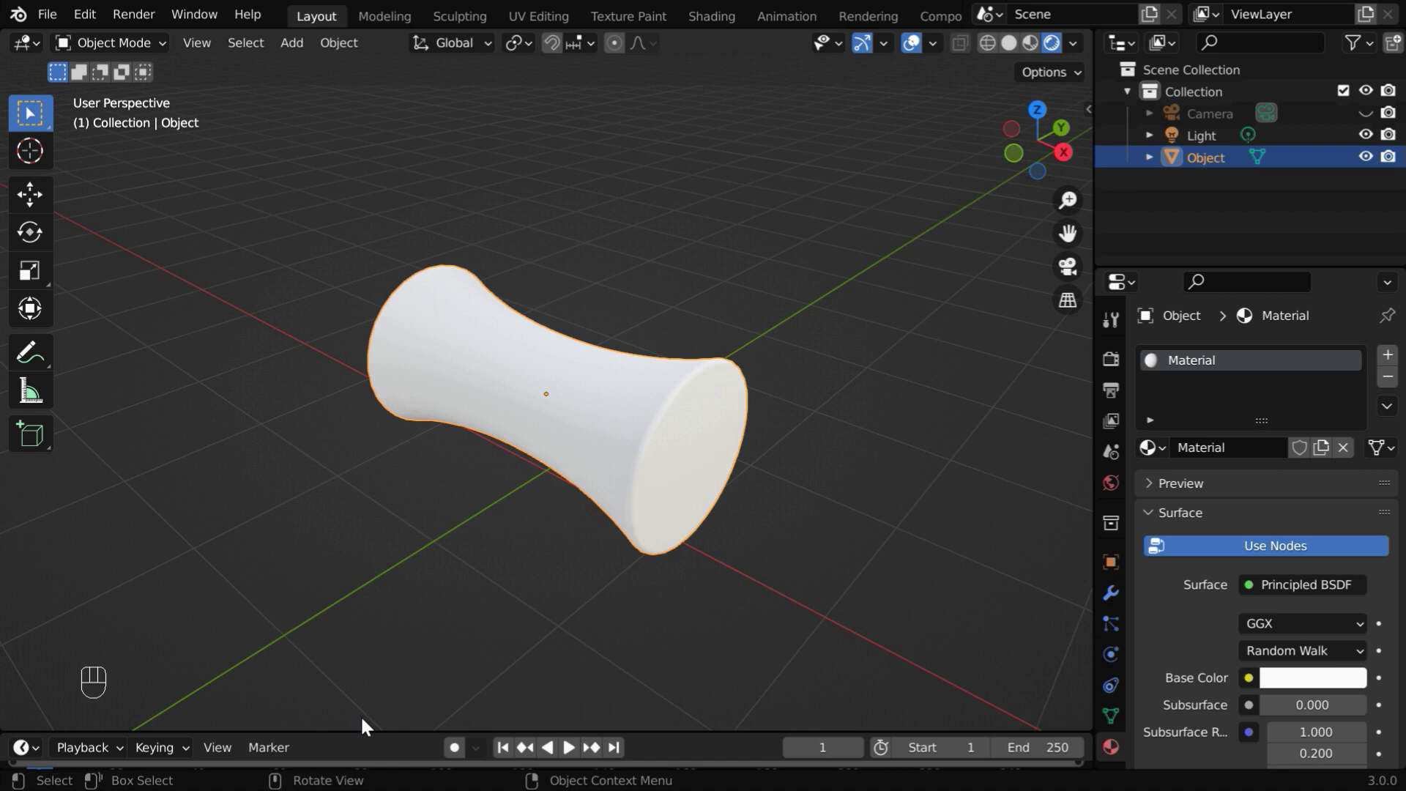
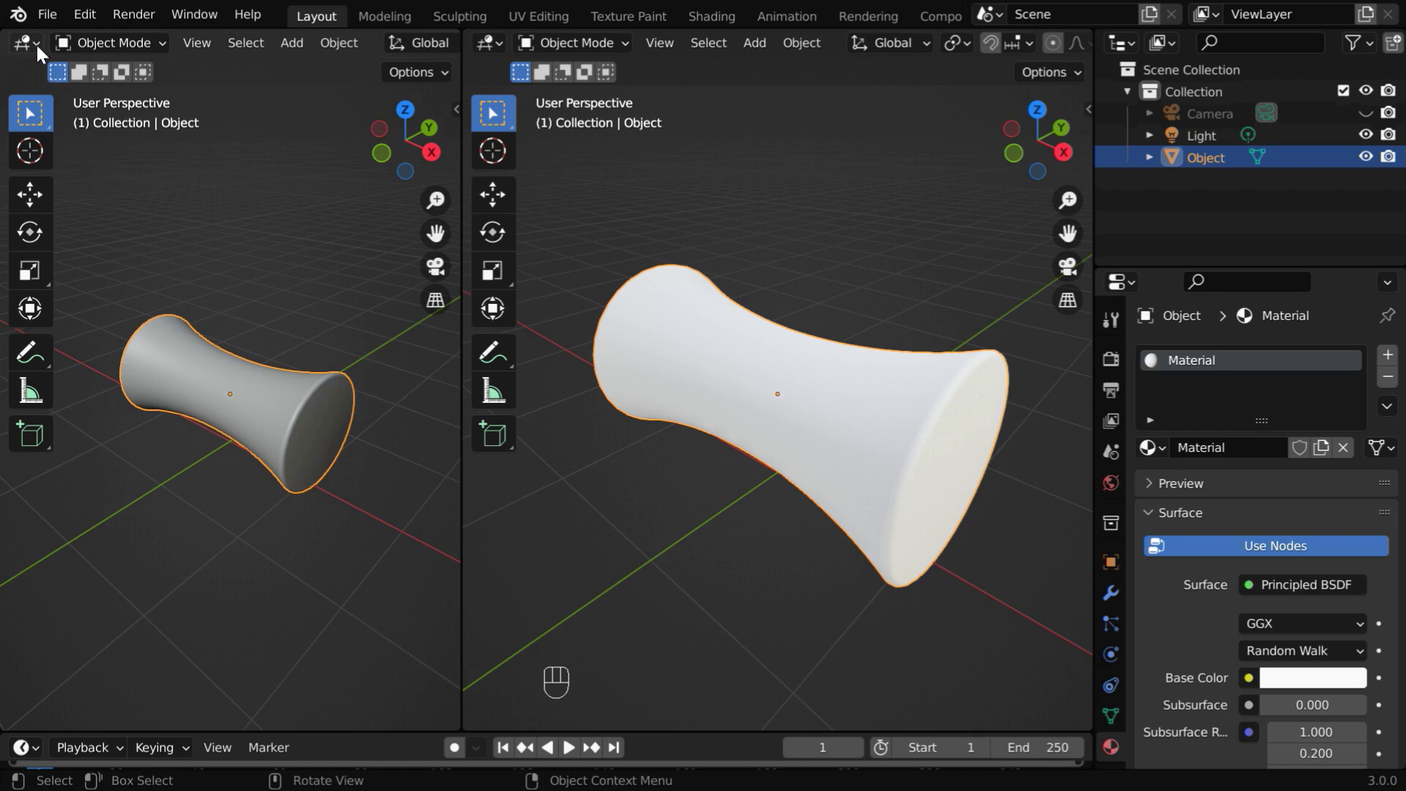
Add an Image Texture node loaded with Wooden Texture.jpg beside the Principled BSDF
left_click_drag(42, 50, 94, 256)
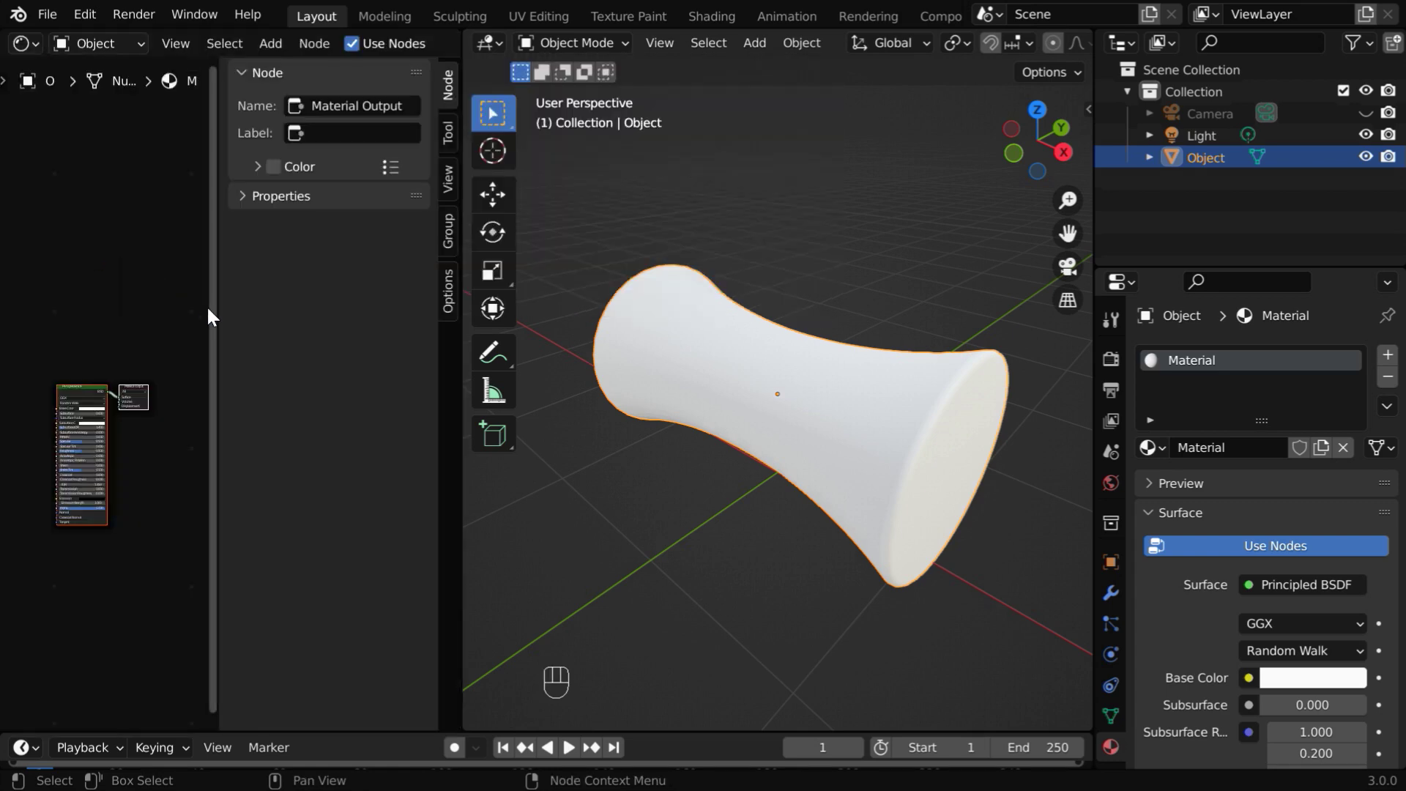
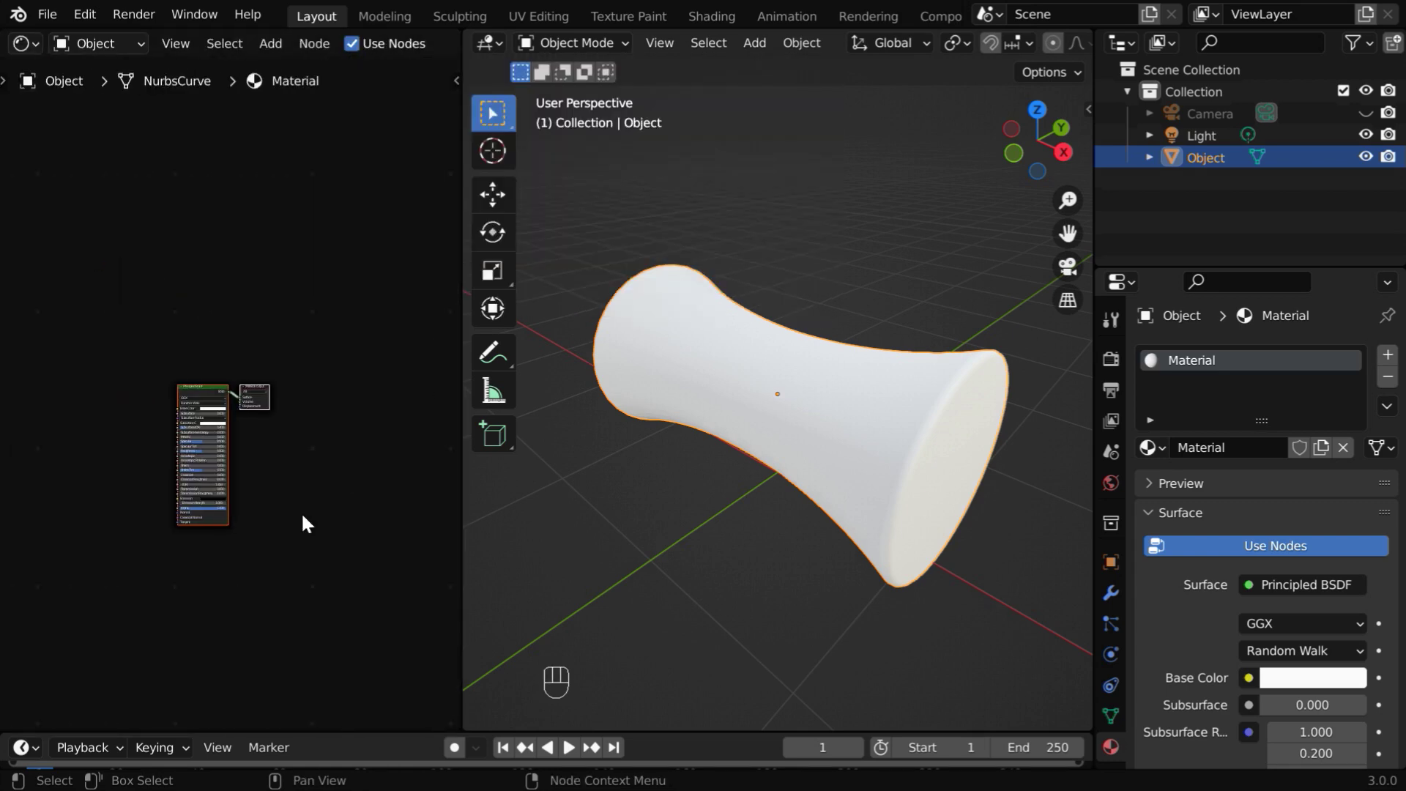
left_click_drag(172, 527, 248, 438)
left_click_drag(248, 438, 306, 371)
left_click_drag(305, 371, 326, 364)
left_click_drag(276, 50, 36, 281)
left_click(150, 338)
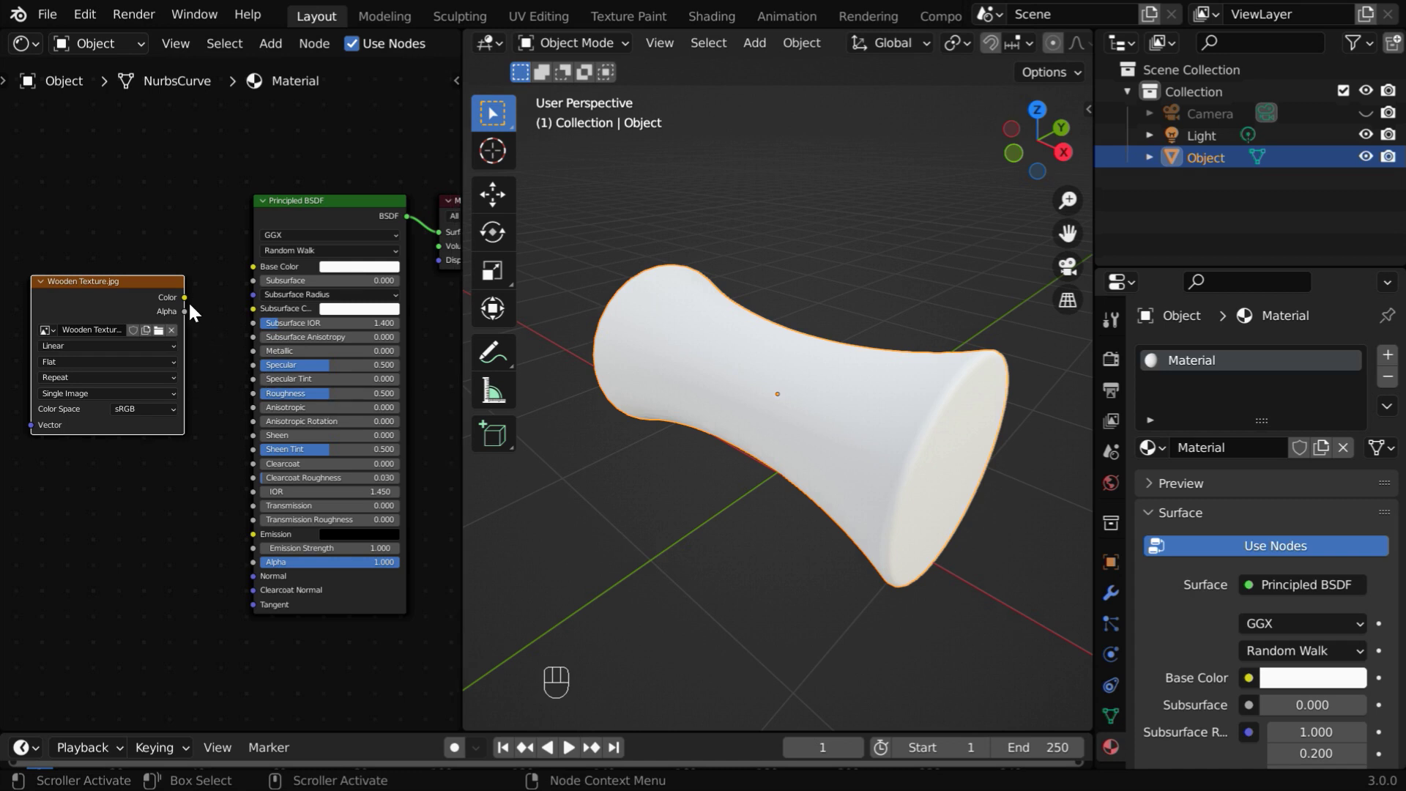
Feed the texture's Color into Base Color and inspect the wood grain around the spool
left_click_drag(189, 305, 257, 273)
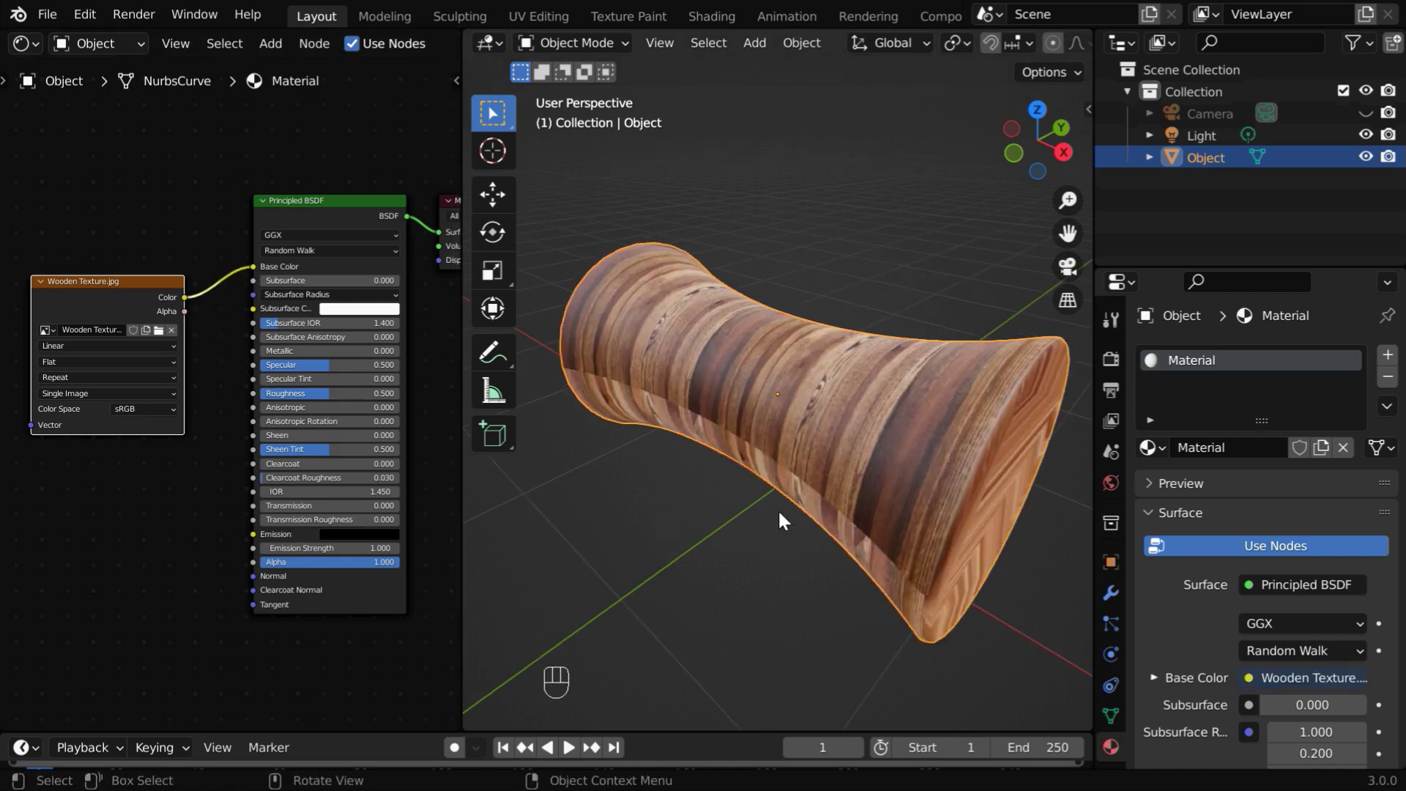
left_click_drag(773, 513, 633, 386)
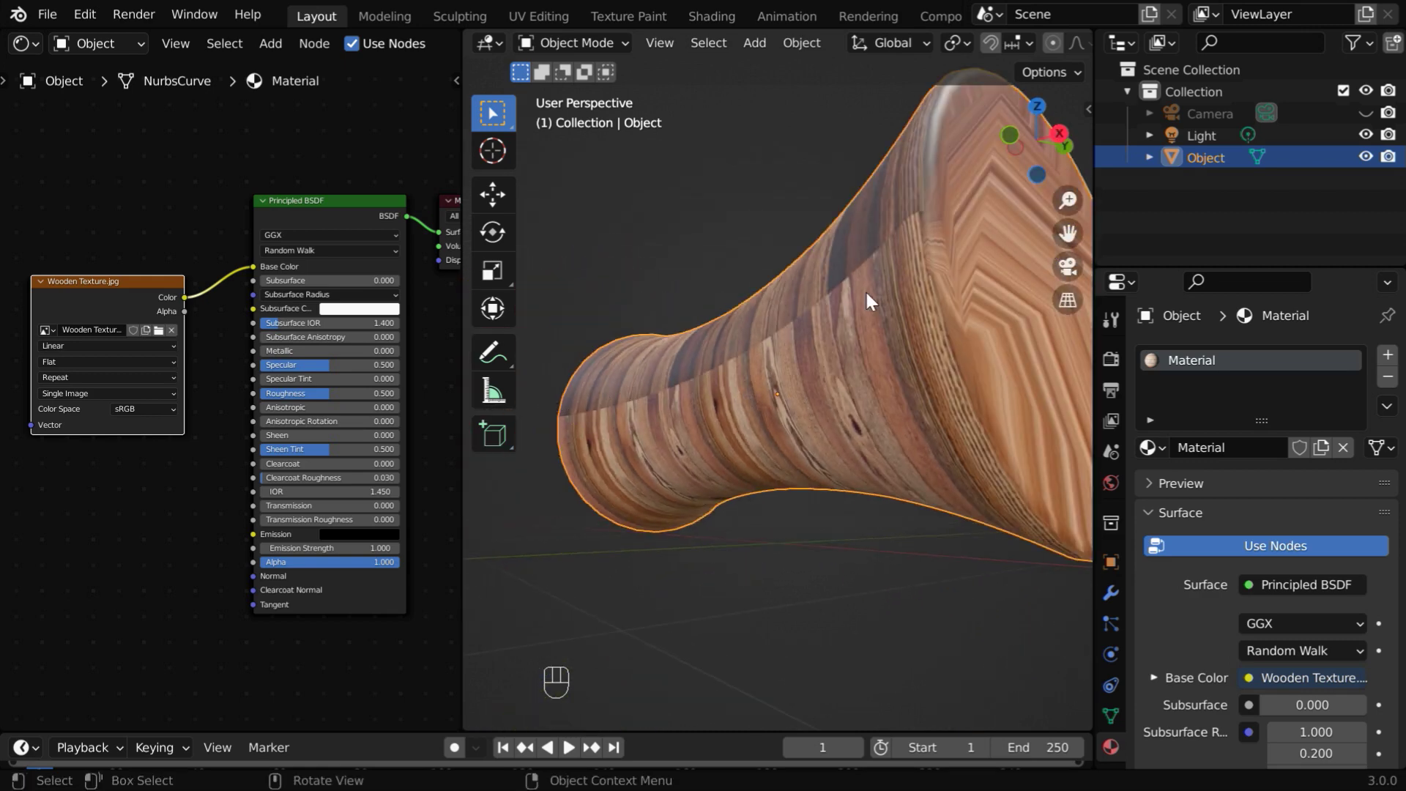
left_click_drag(860, 390, 795, 415)
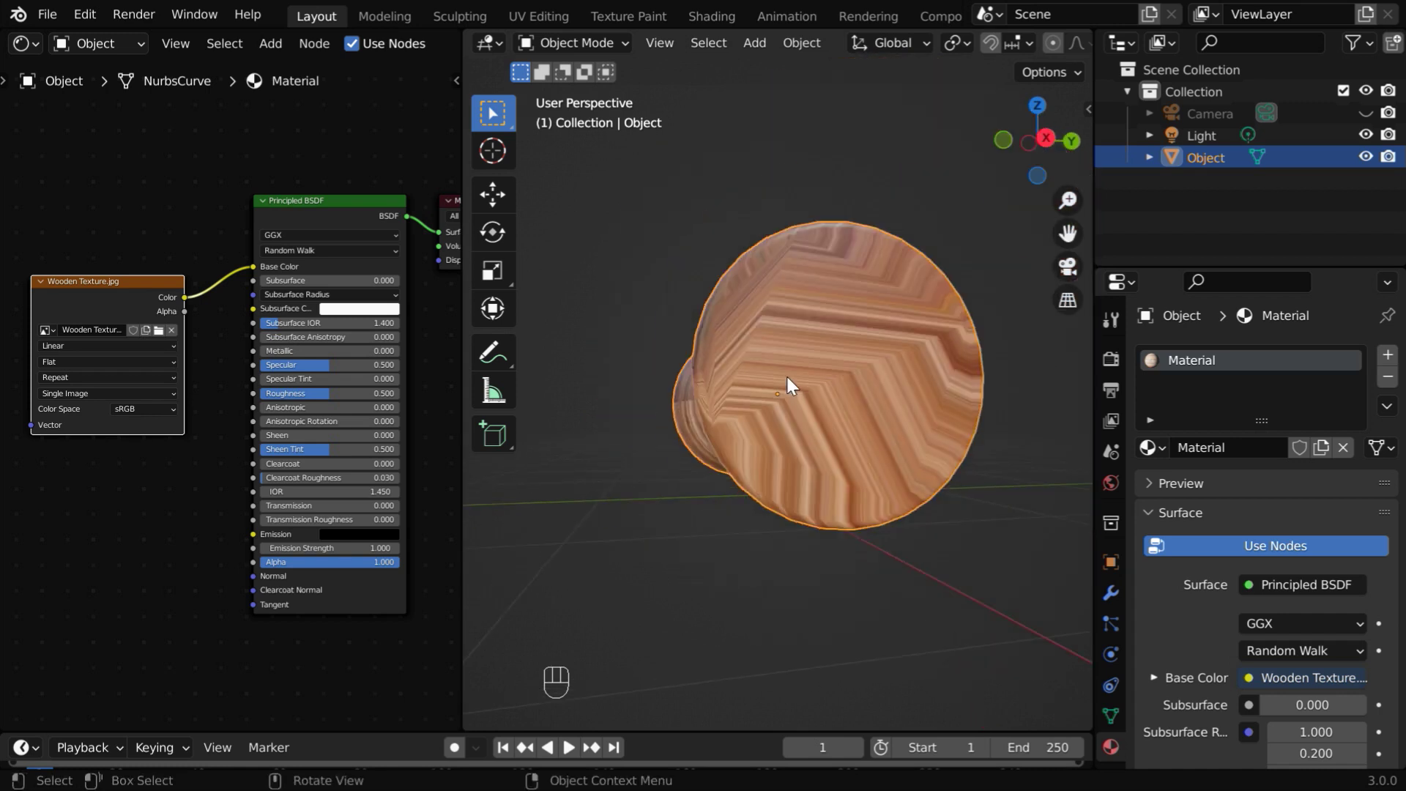
left_click_drag(854, 457, 909, 415)
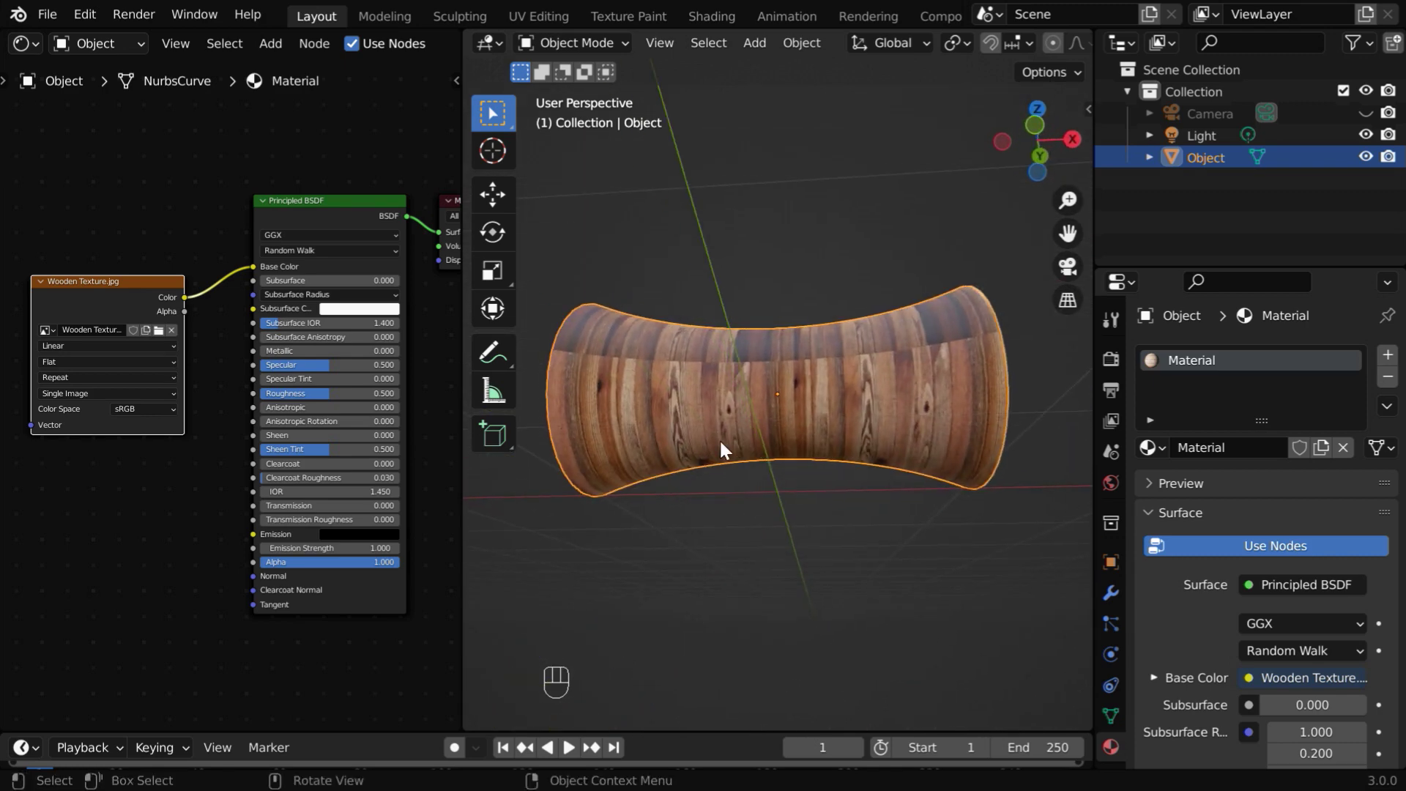
left_click_drag(659, 461, 892, 484)
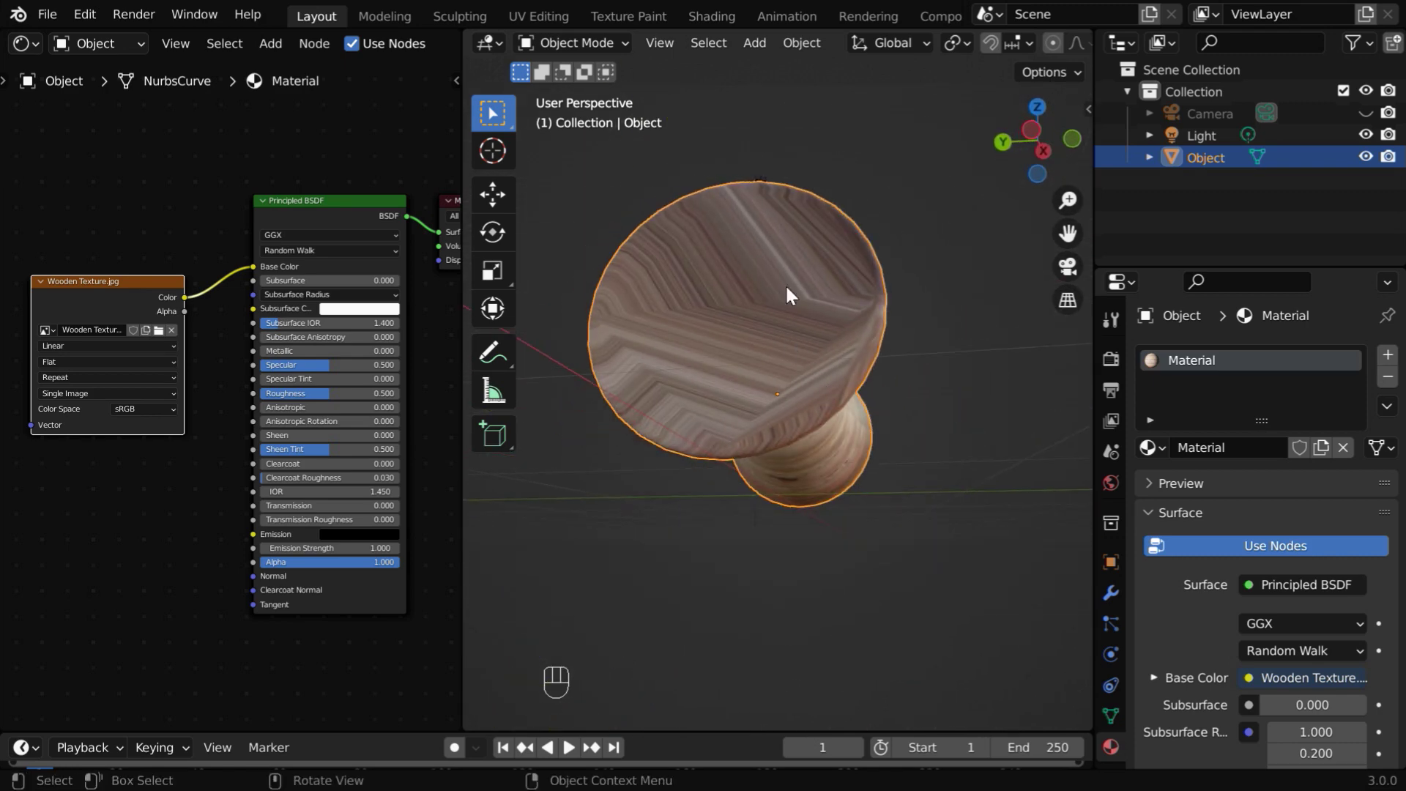
left_click_drag(903, 425, 611, 548)
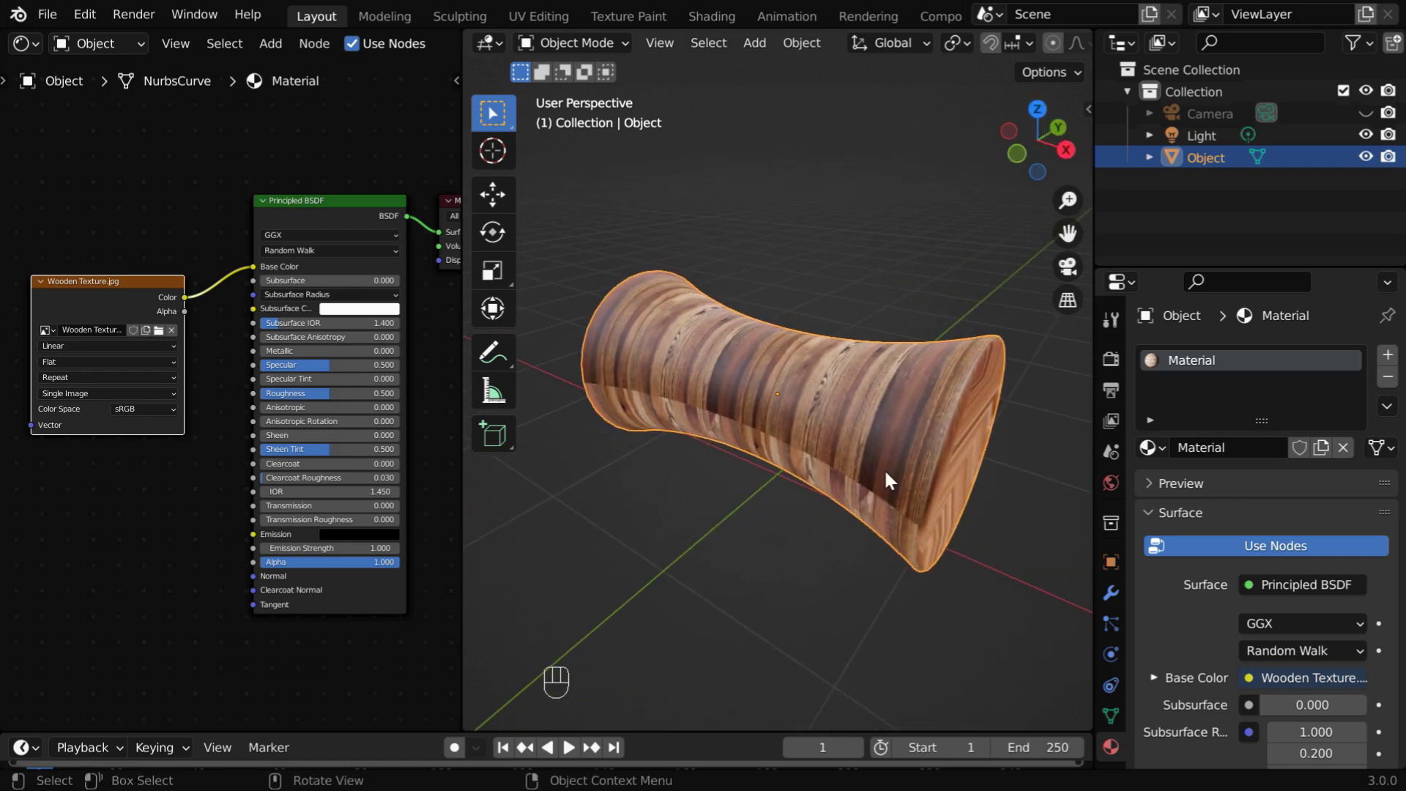
left_click_drag(874, 535, 841, 526)
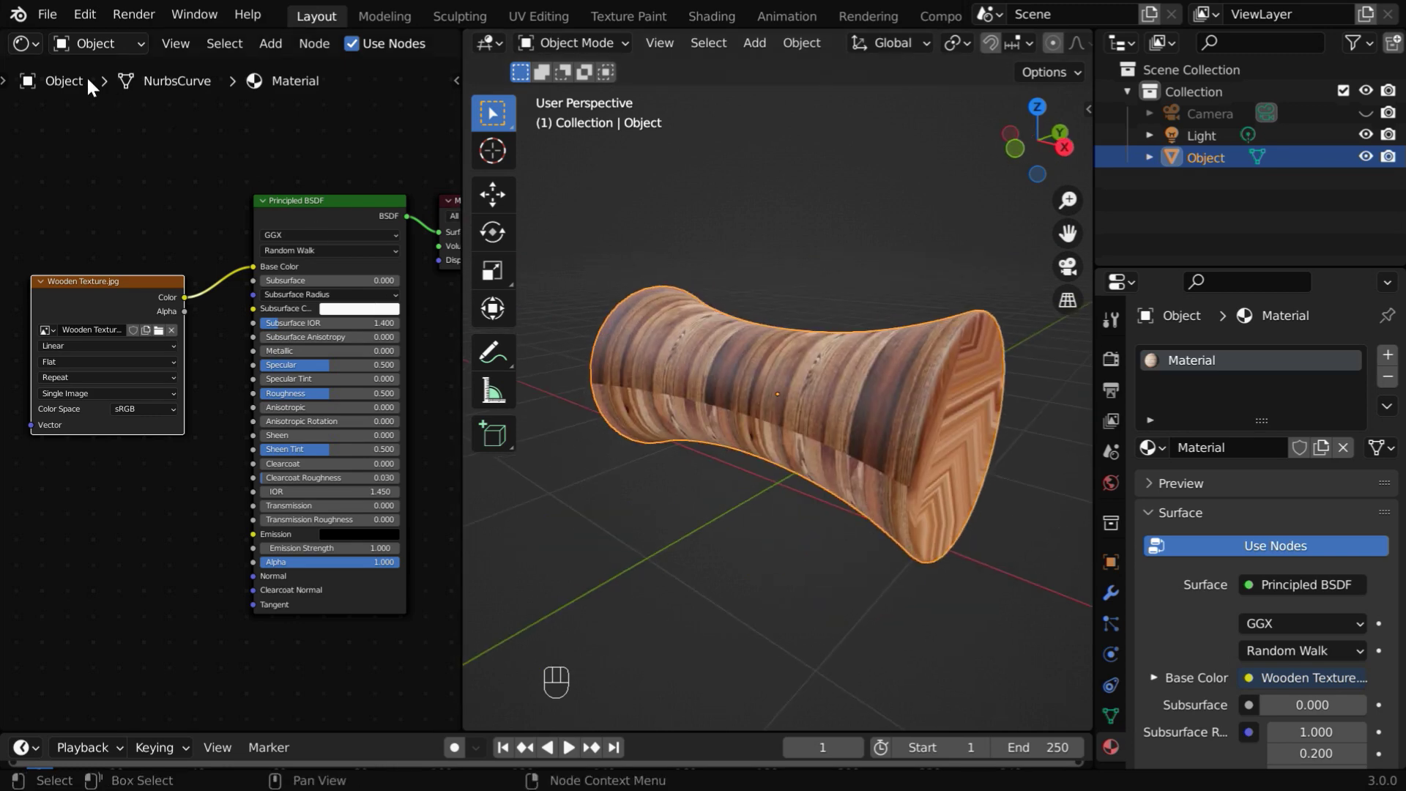
Select the whole spool in Edit Mode and apply Smart UV Project over the wood image
left_click_drag(40, 53, 74, 156)
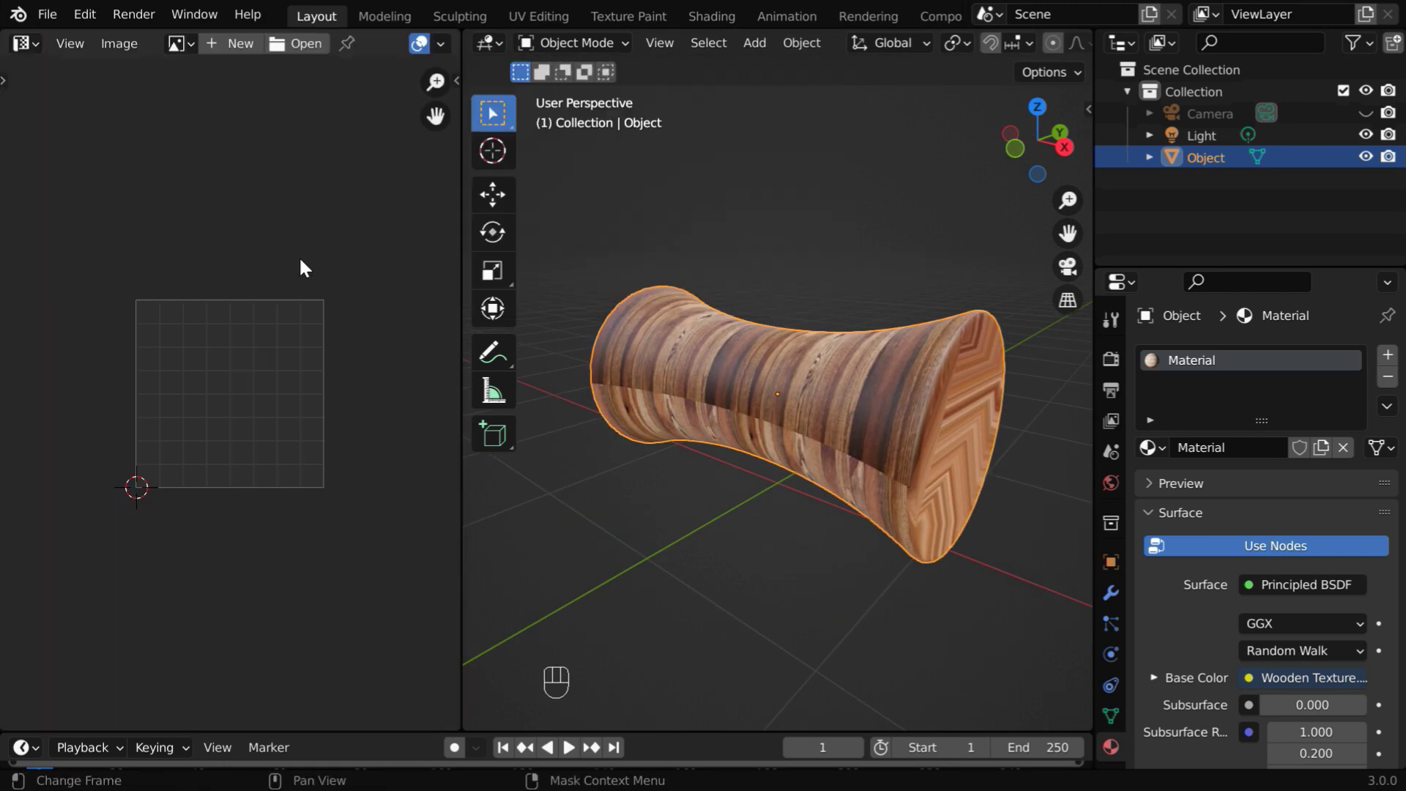
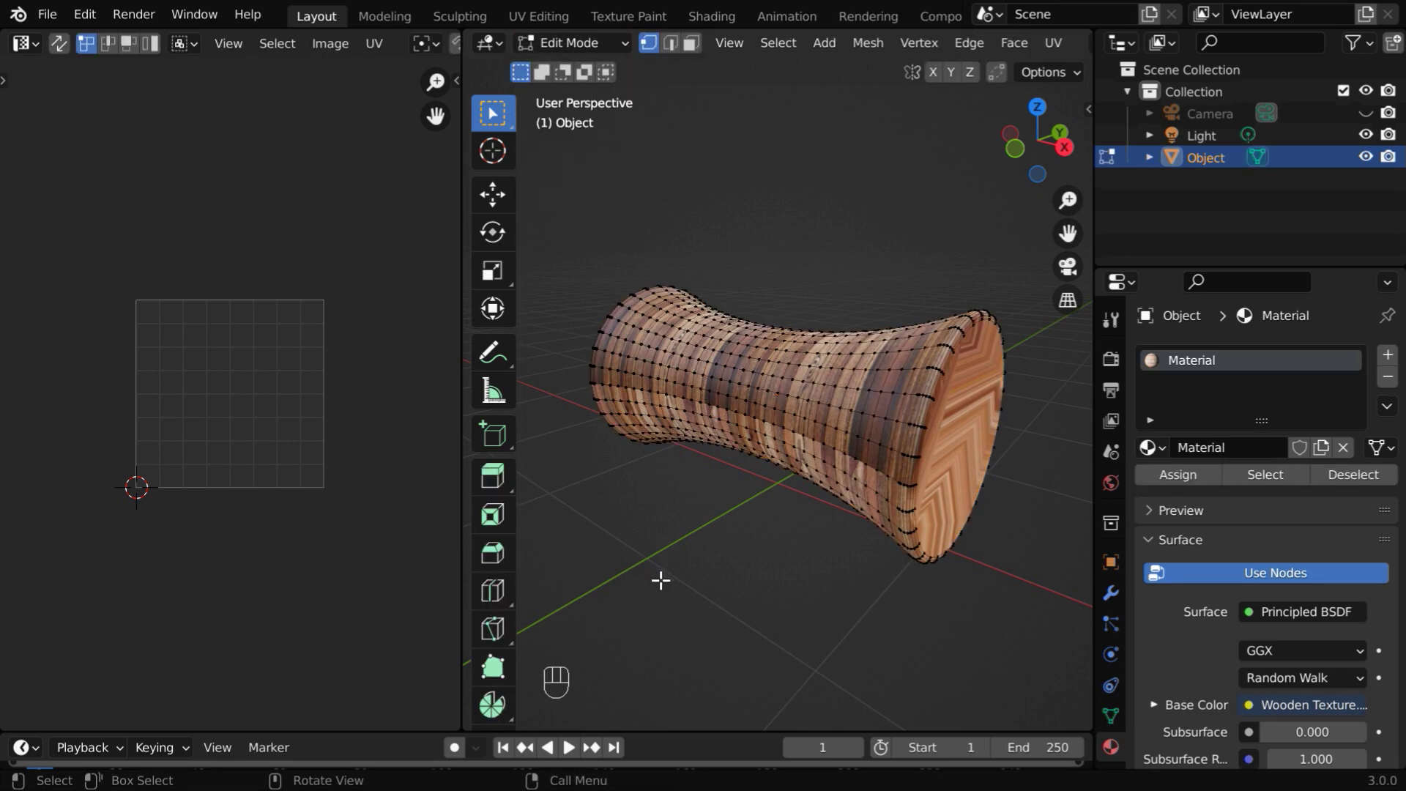
key("a")
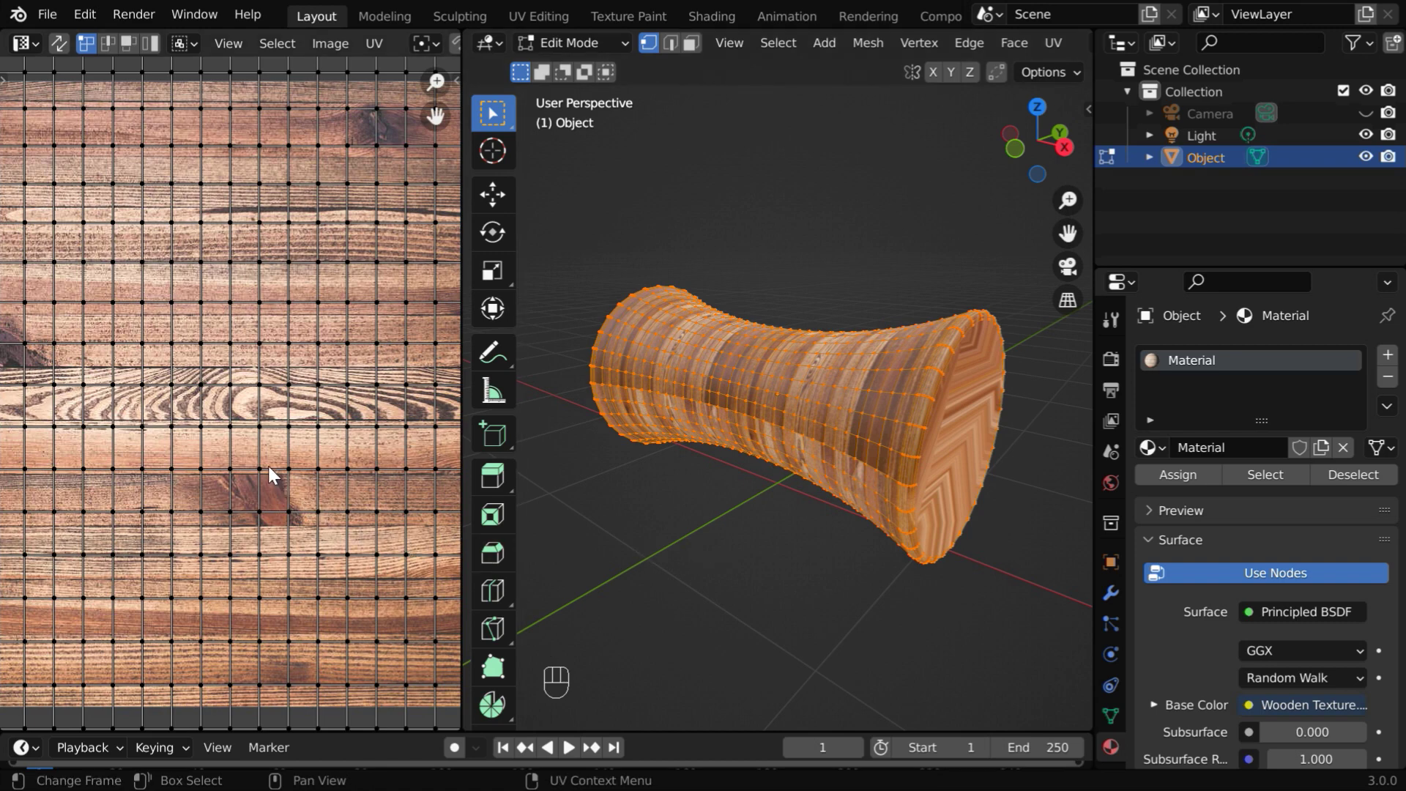
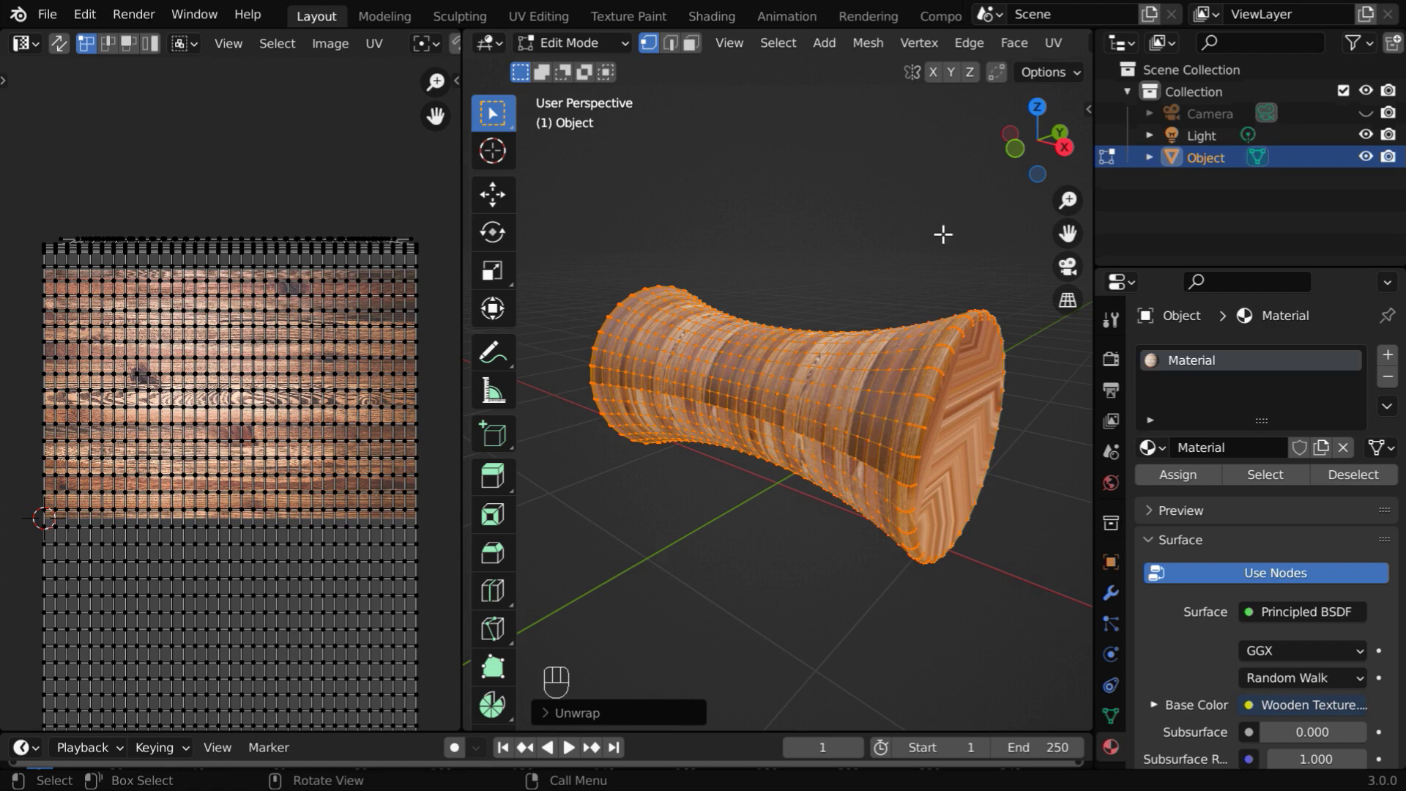
left_click_drag(1057, 50, 1090, 96)
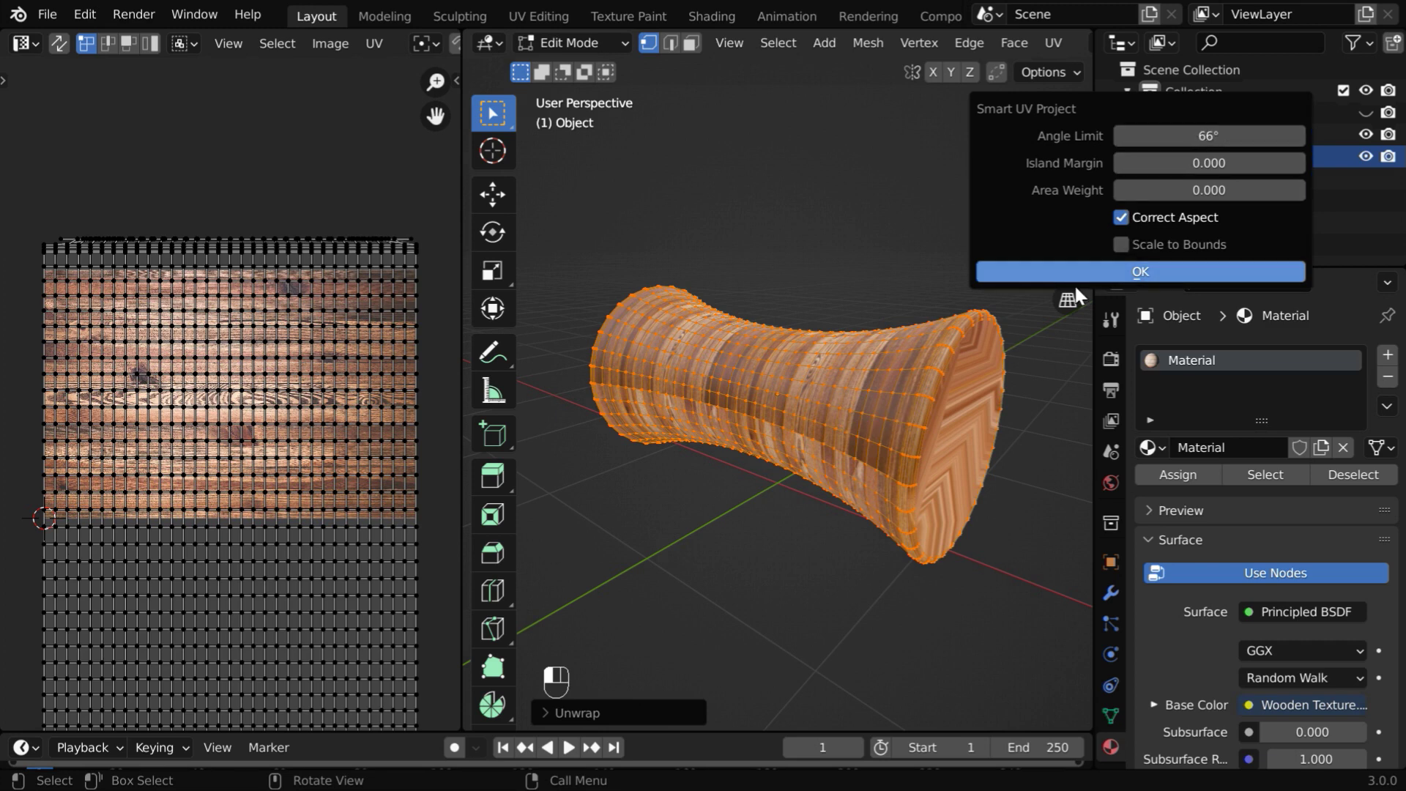
left_click_drag(792, 421, 1087, 278)
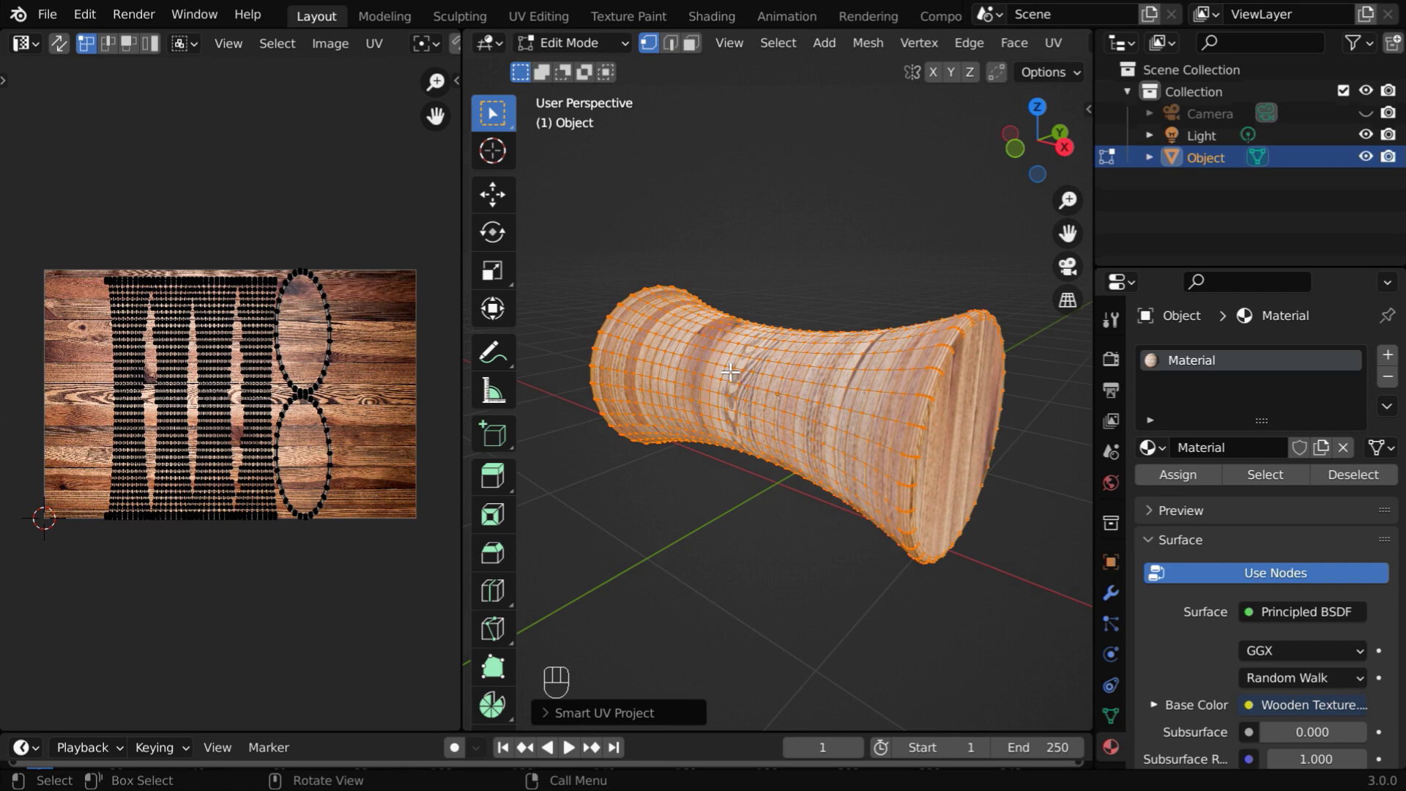
Return to Object Mode and orbit the spool to check the grain along its body and seam
key("Tab")
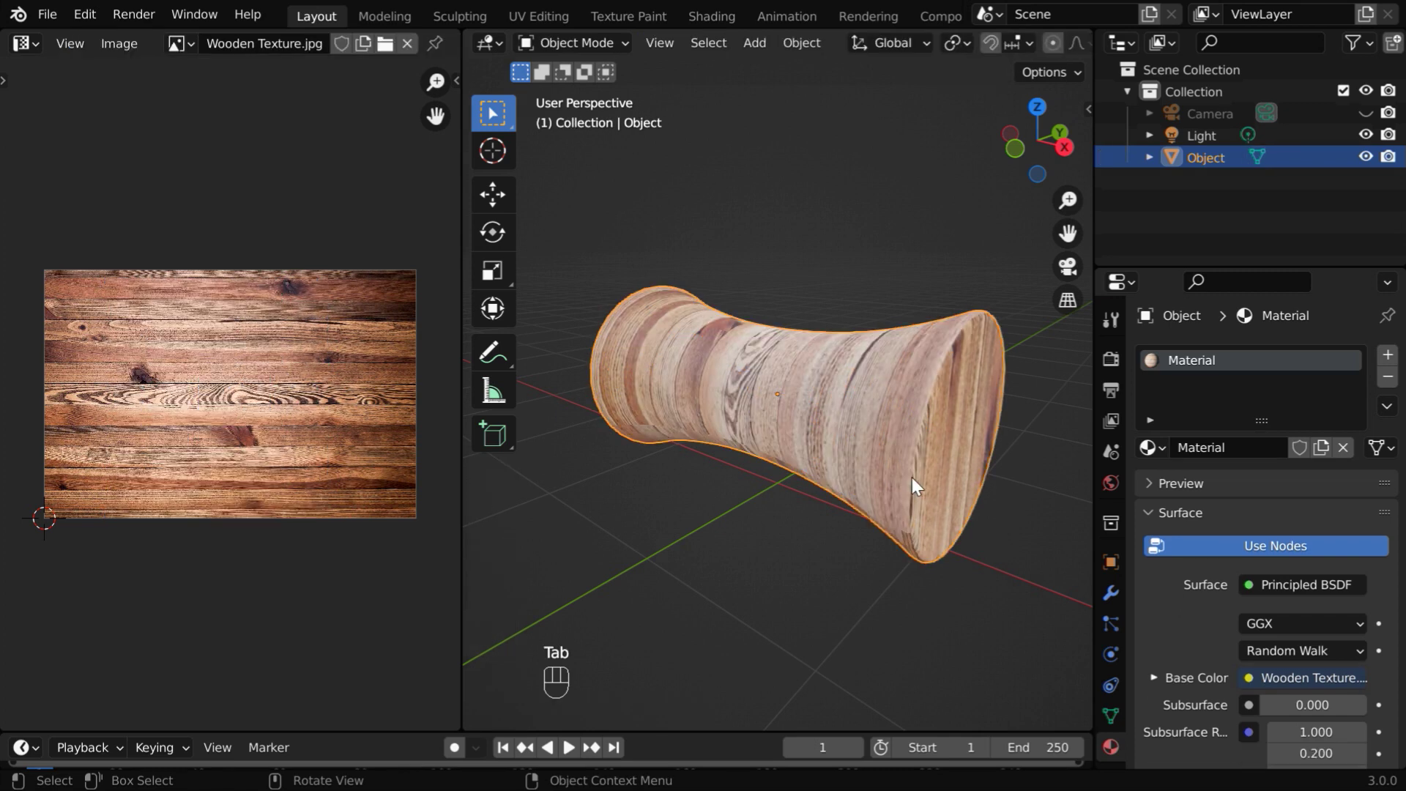
left_click_drag(907, 481, 791, 469)
middle_click(791, 470)
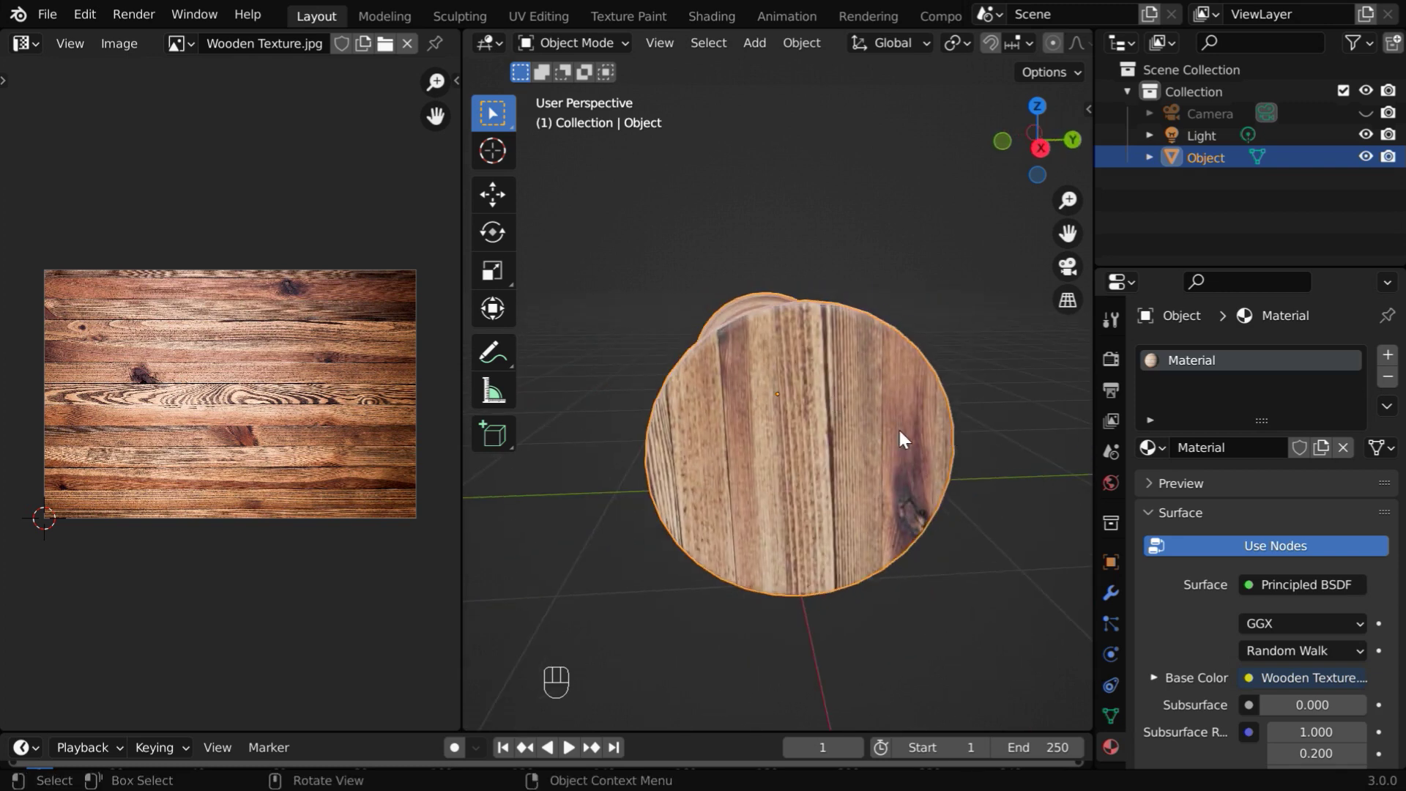
left_click_drag(879, 485, 693, 453)
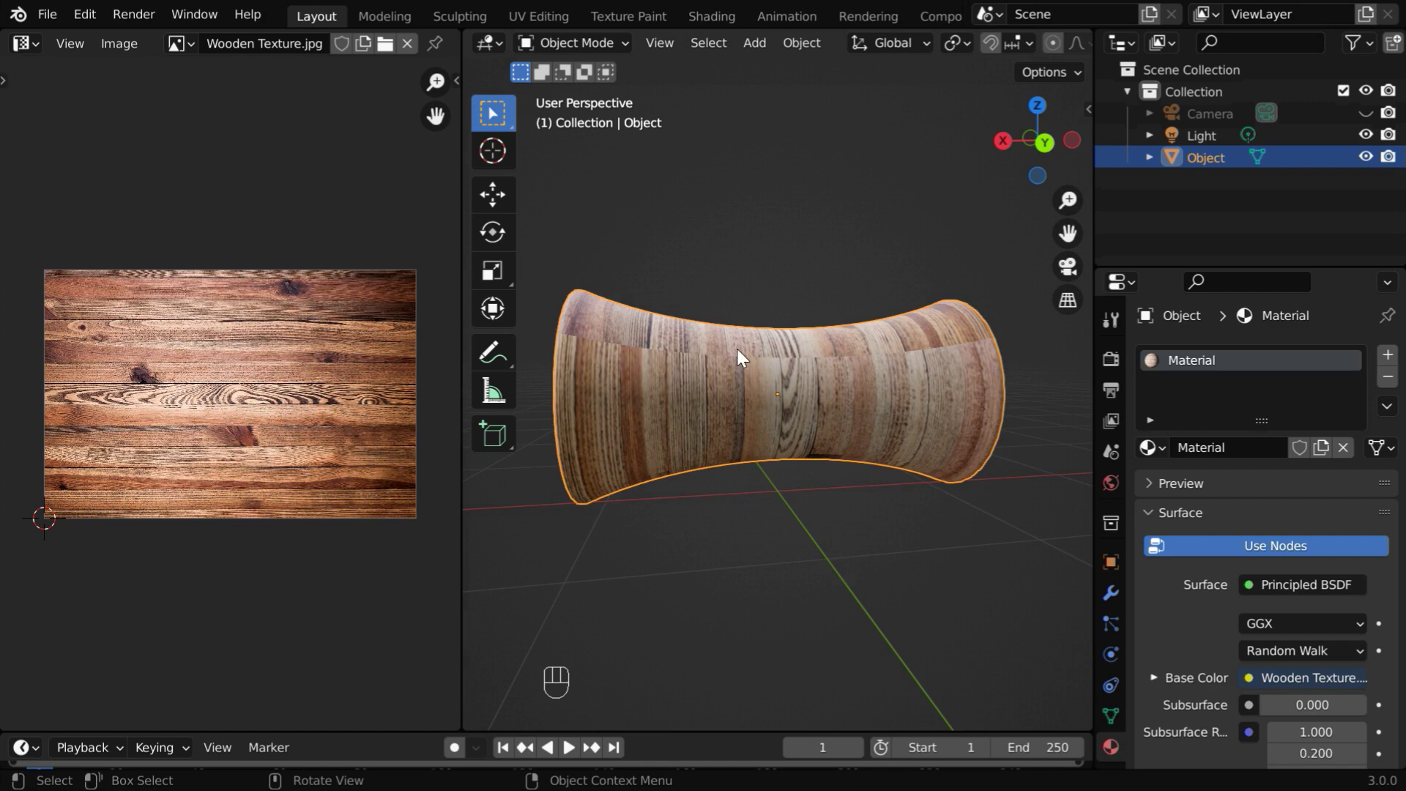
left_click_drag(869, 374, 735, 344)
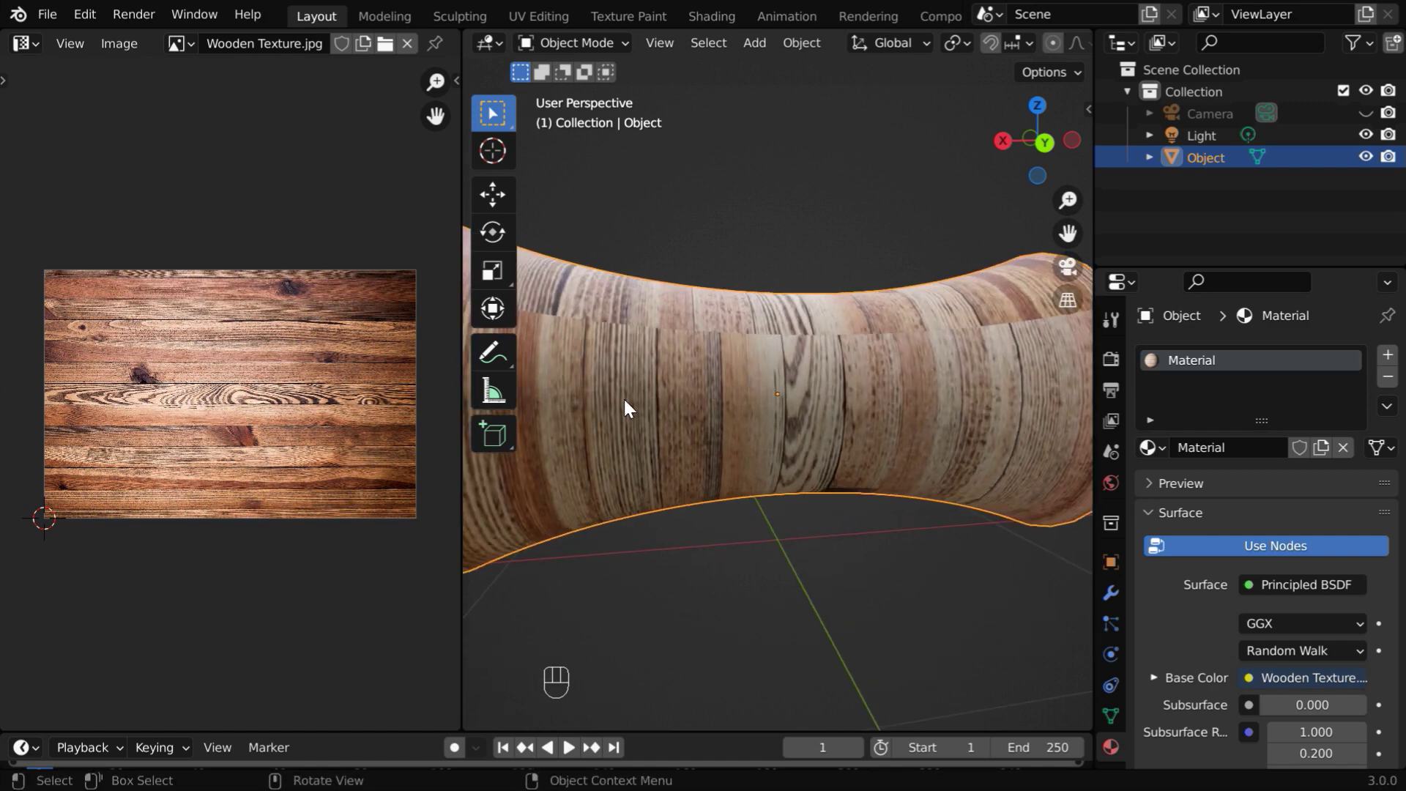
left_click_drag(634, 406, 979, 339)
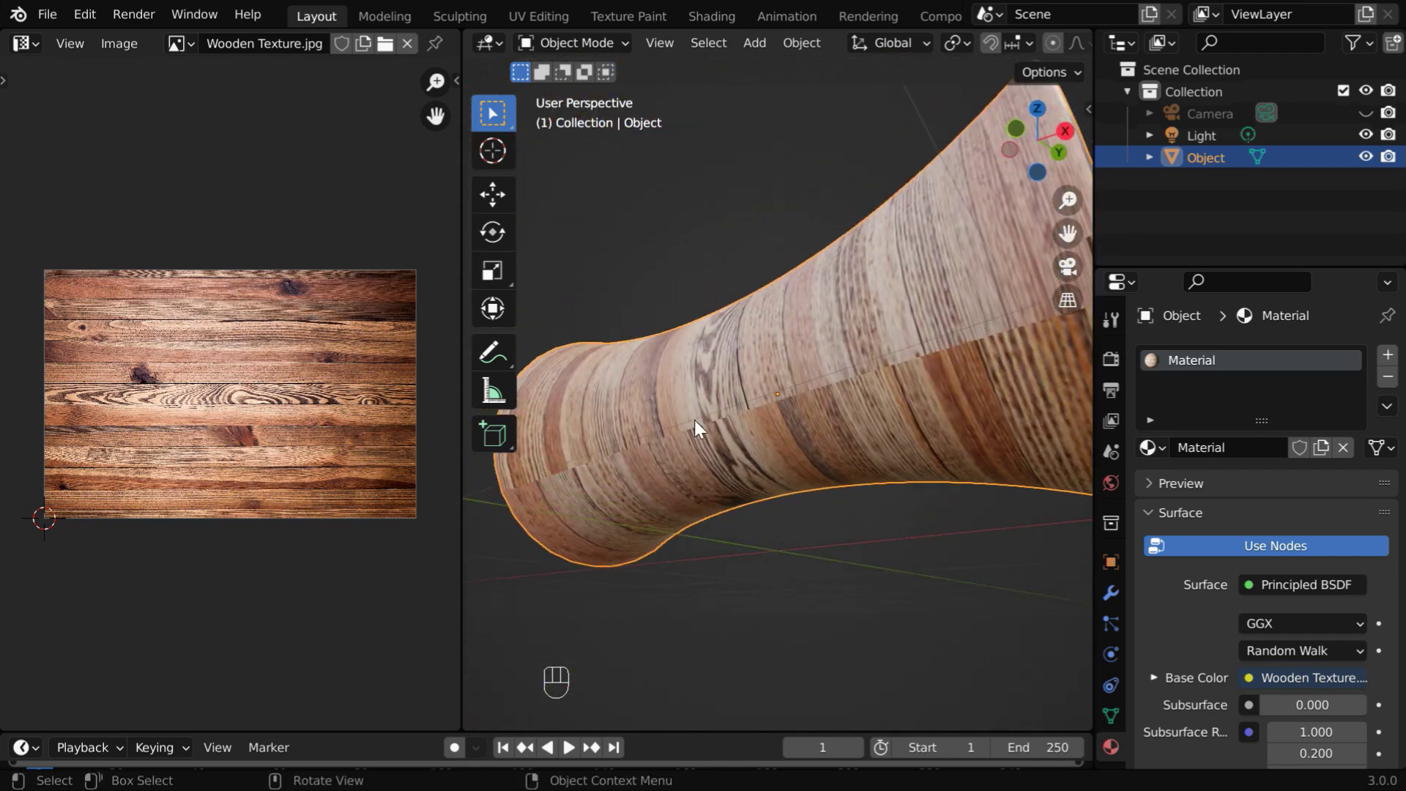
left_click_drag(909, 301, 624, 416)
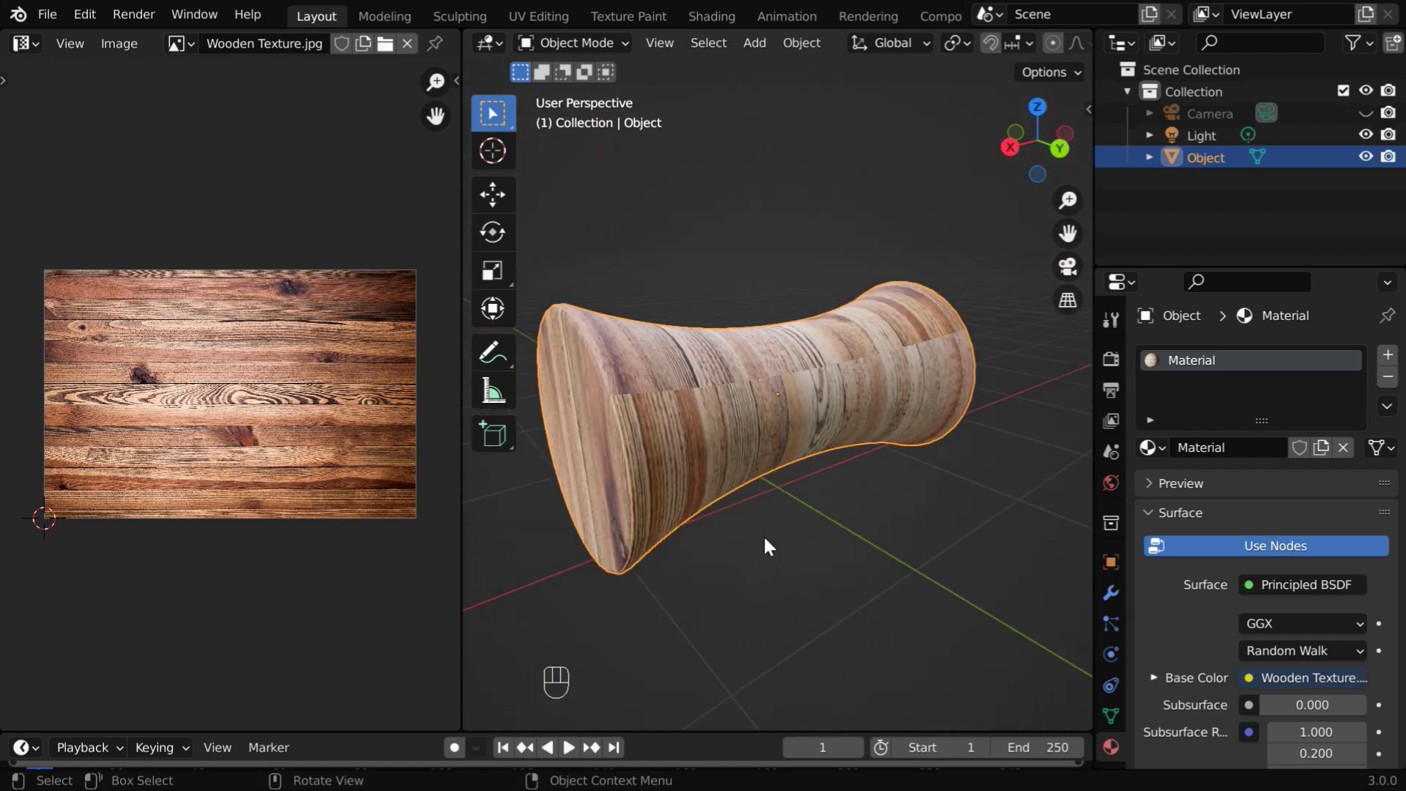
left_click_drag(704, 469, 915, 476)
left_click_drag(843, 400, 839, 460)
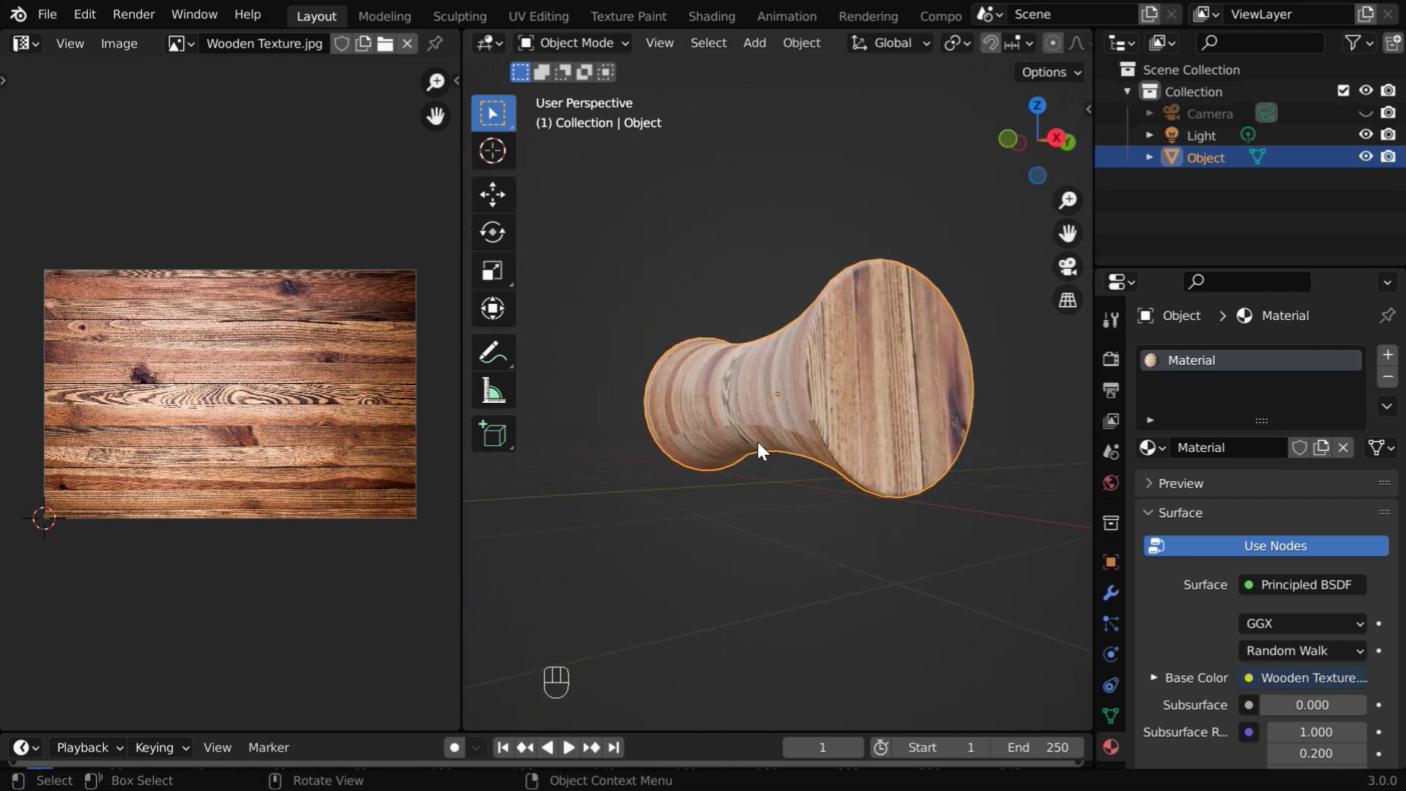
left_click_drag(763, 446, 813, 555)
left_click_drag(835, 453, 993, 515)
Orbit up to the top cap's grain and back to a three-quarter view of the spool
left_click_drag(938, 514, 687, 506)
right_click(688, 506)
middle_click(687, 506)
left_click_drag(684, 504, 900, 281)
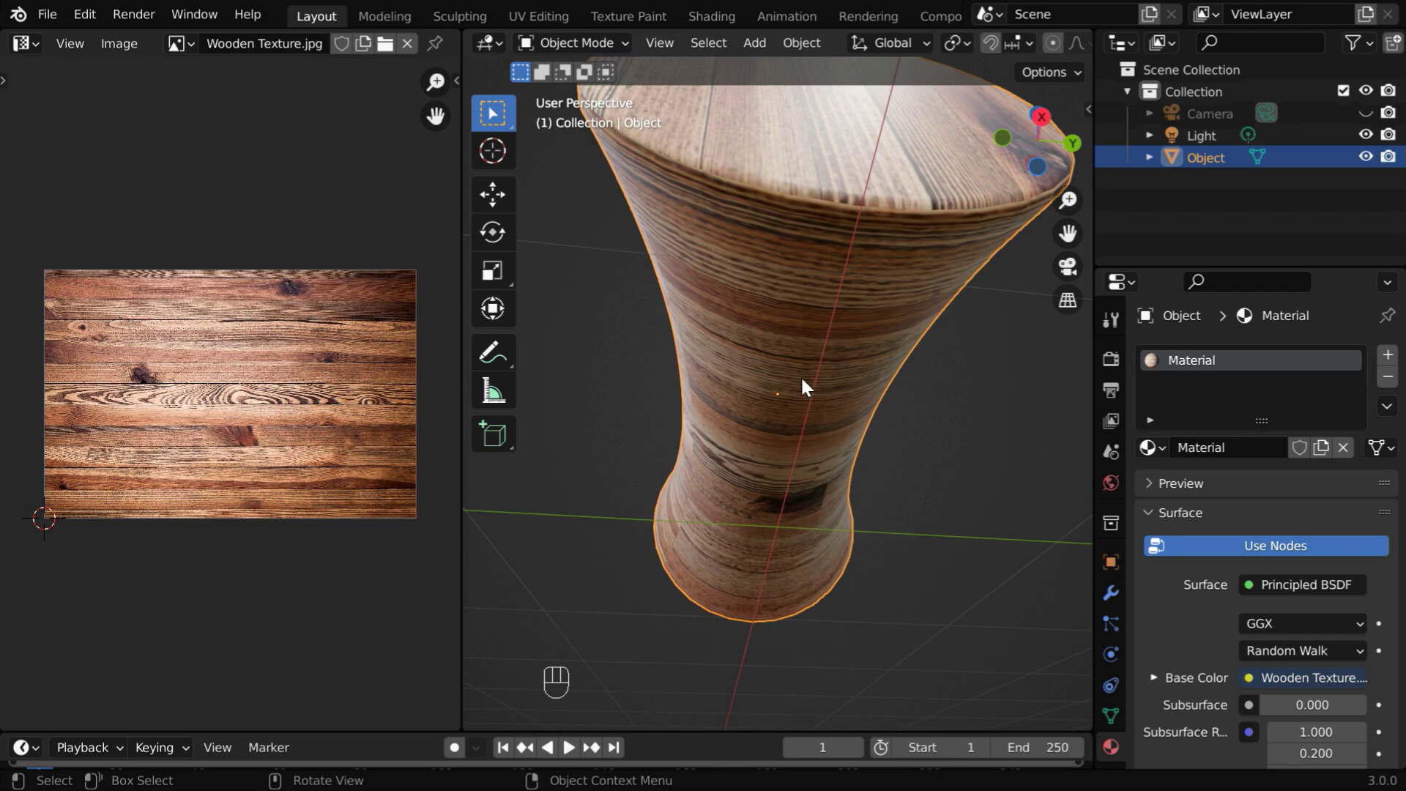
left_click_drag(845, 343, 801, 347)
left_click_drag(802, 347, 893, 564)
left_click_drag(892, 564, 833, 471)
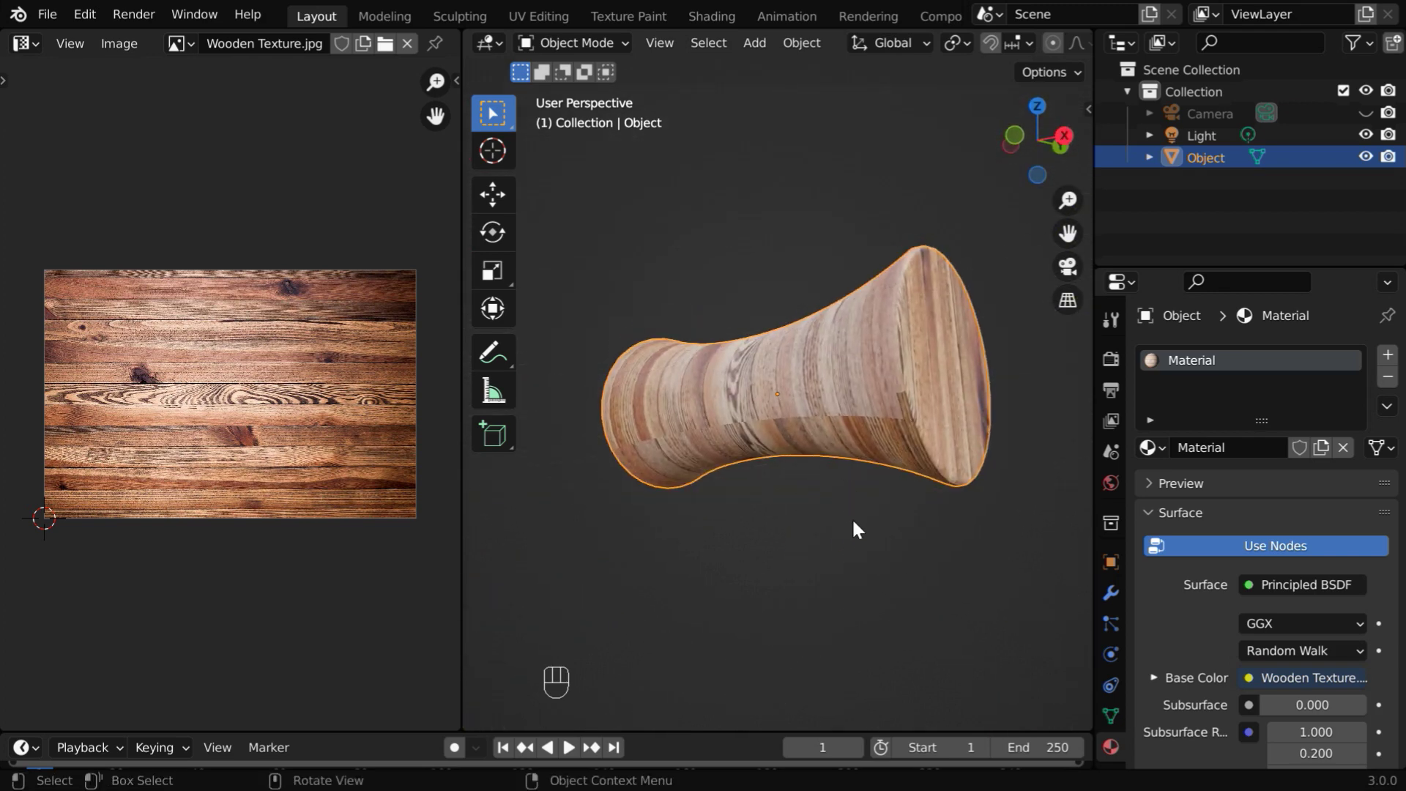
left_click_drag(892, 521, 885, 632)
left_click_drag(911, 633, 922, 579)
middle_click(924, 578)
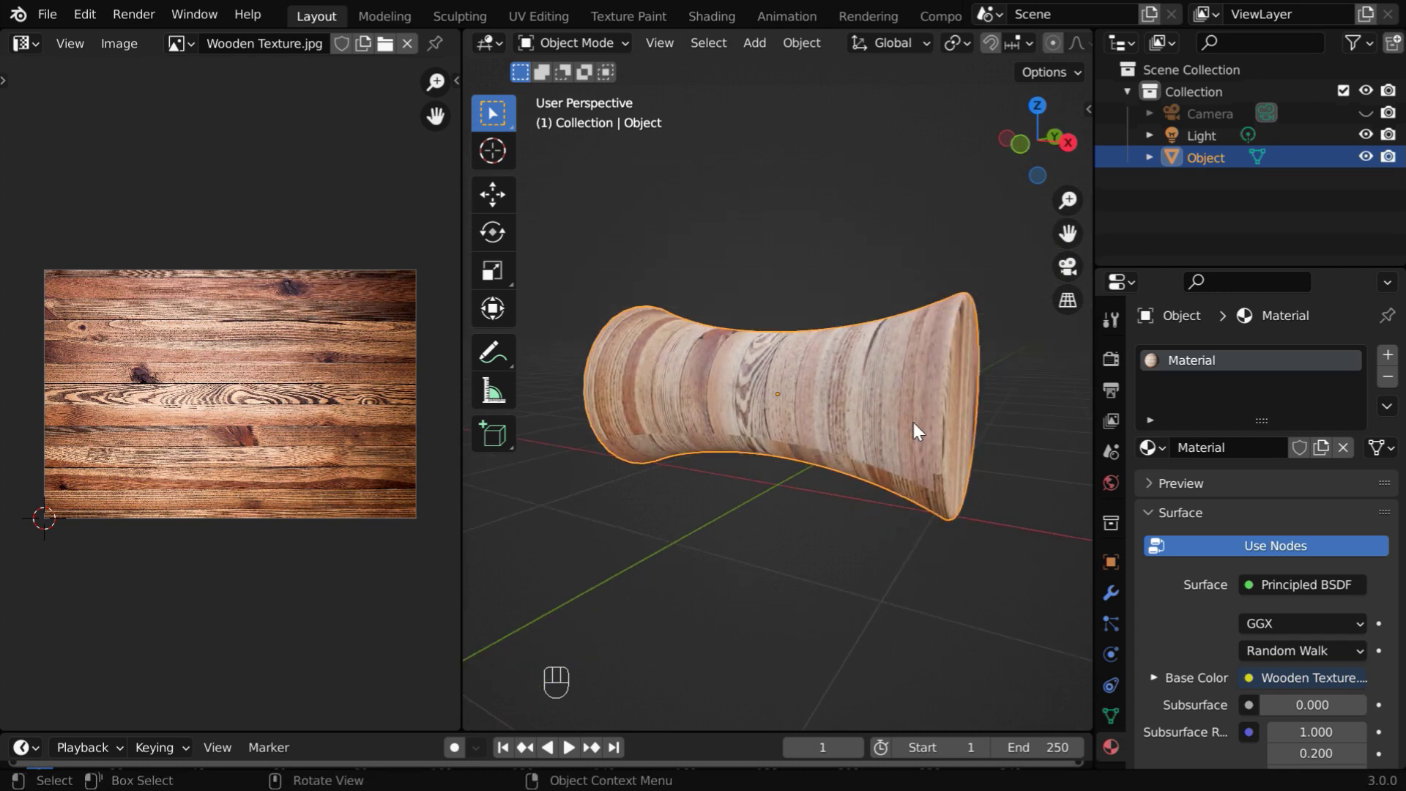
left_click_drag(816, 620, 782, 667)
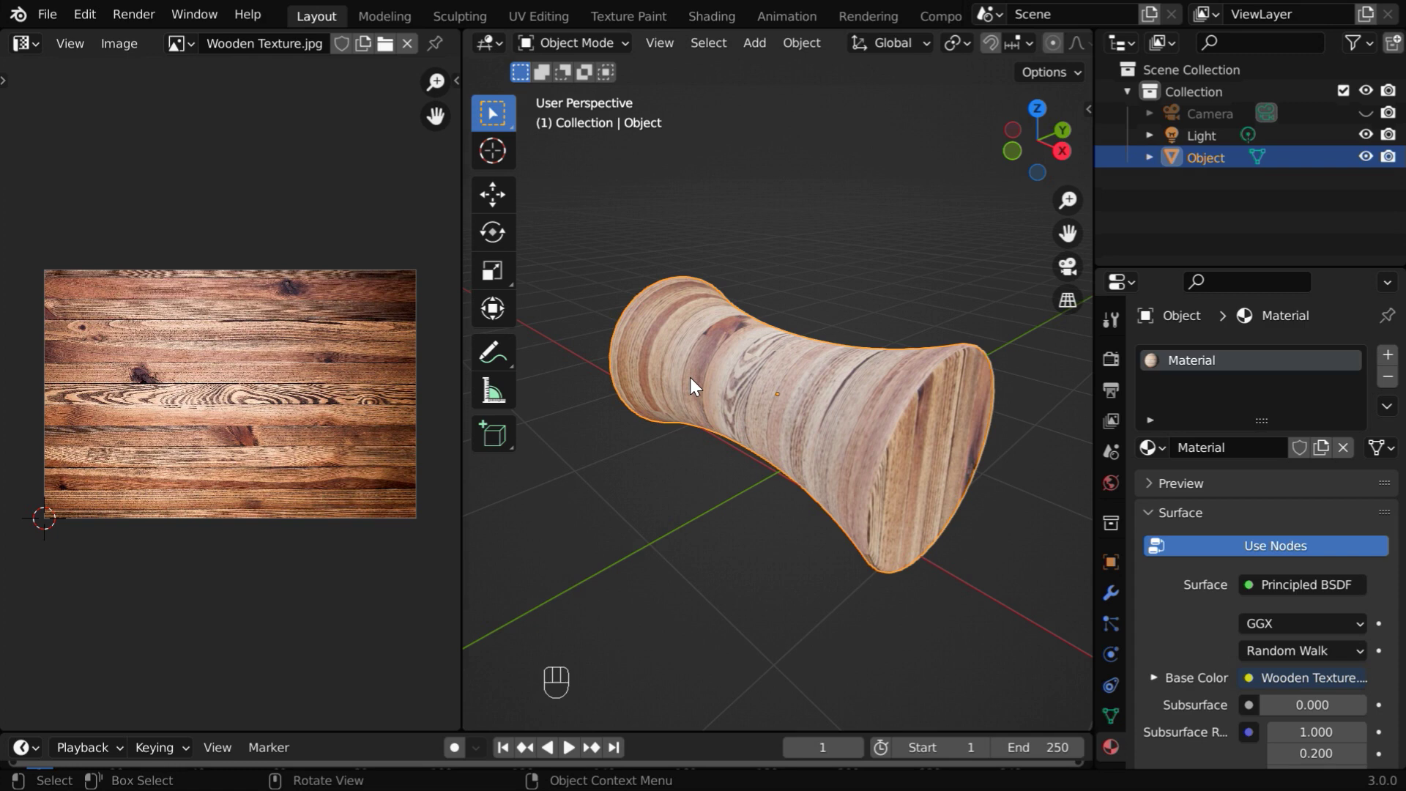
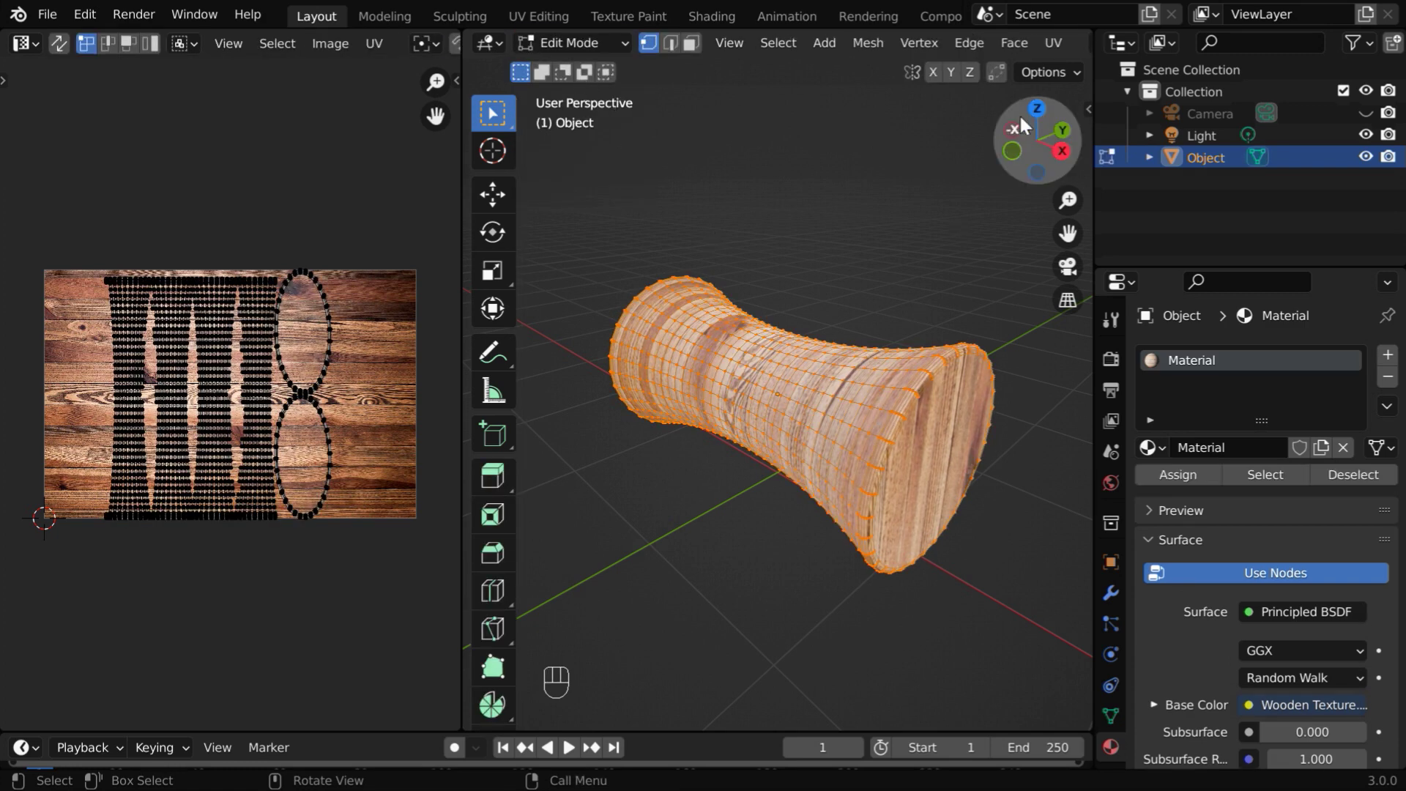
Mark the lengthwise edge loop along the spool's side as a UV seam
left_click_drag(1064, 50, 1139, 331)
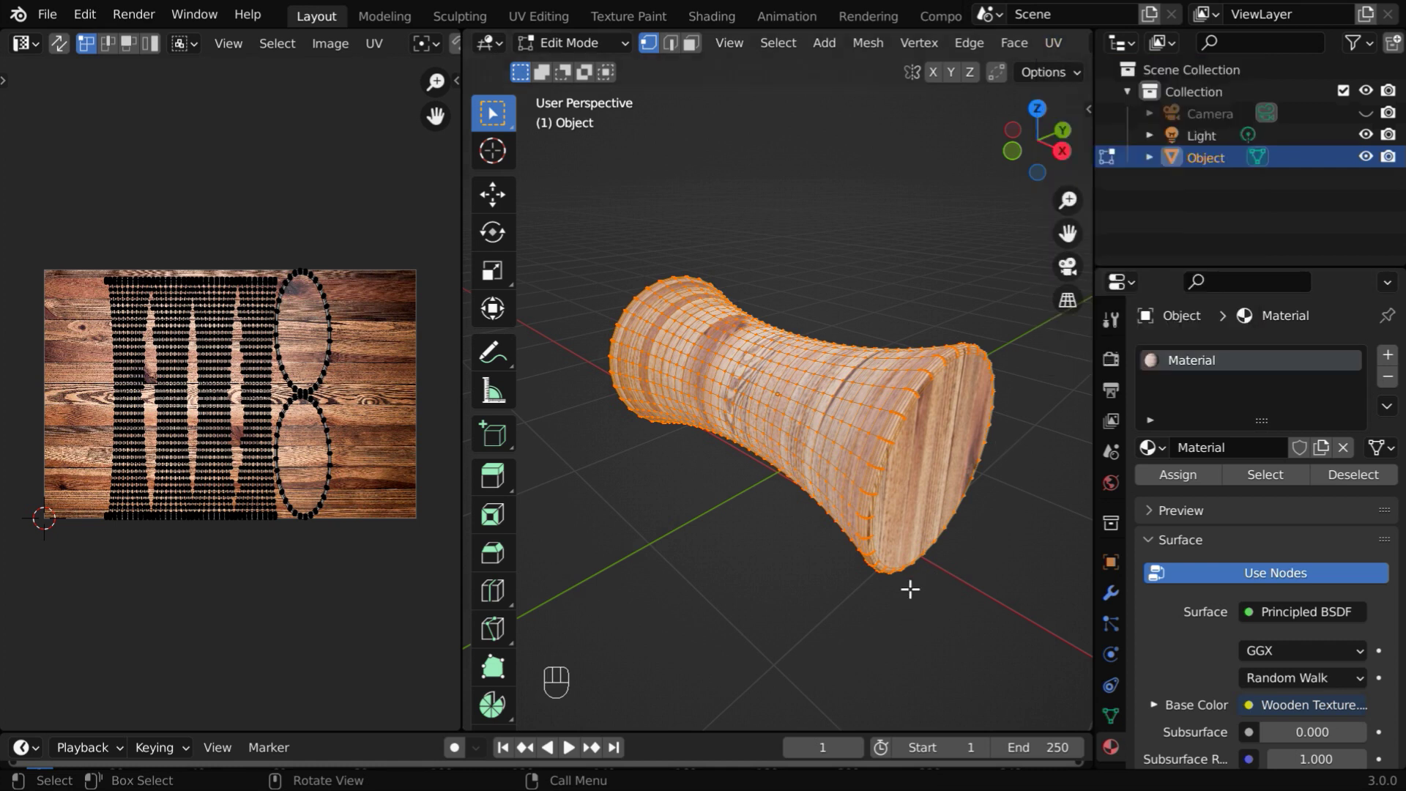
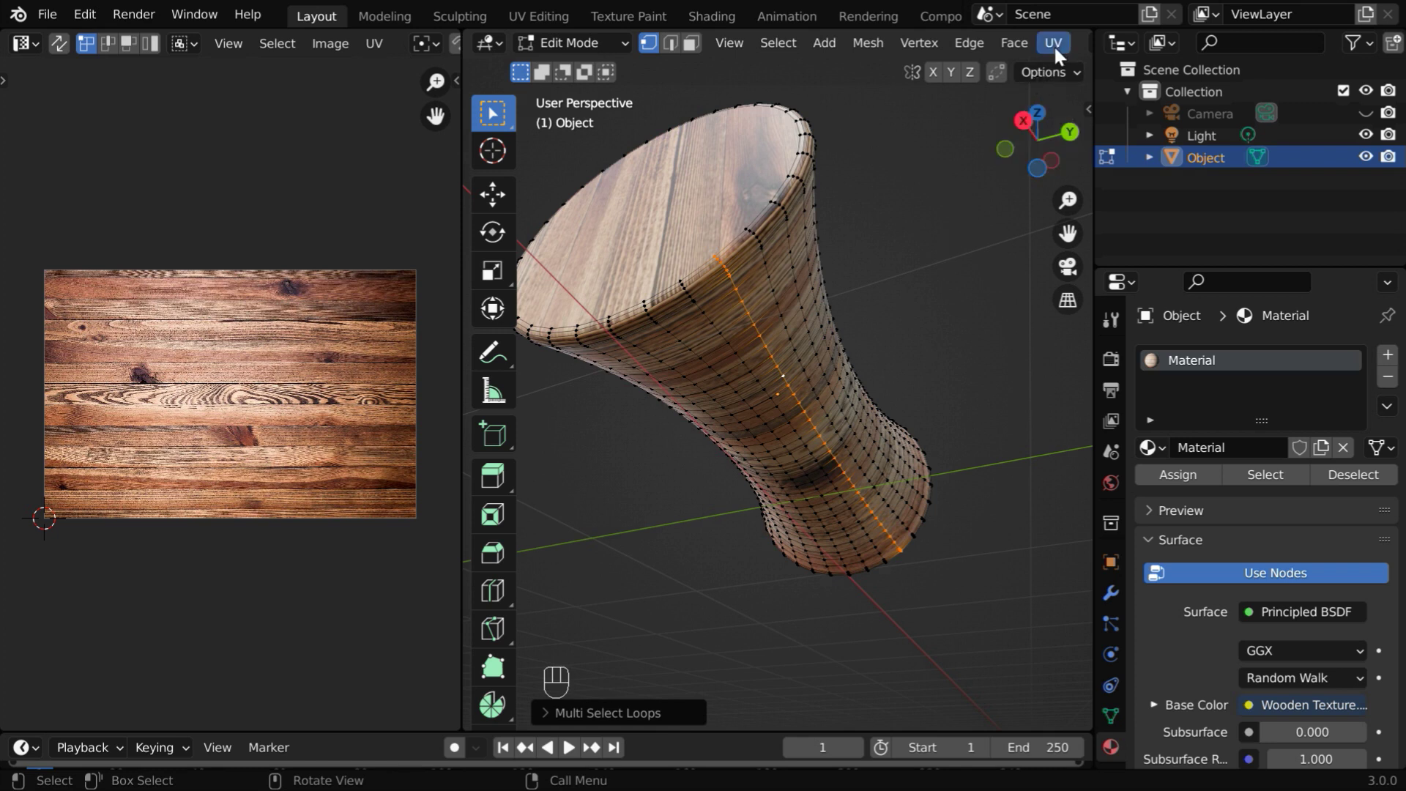
left_click_drag(1061, 53, 1113, 312)
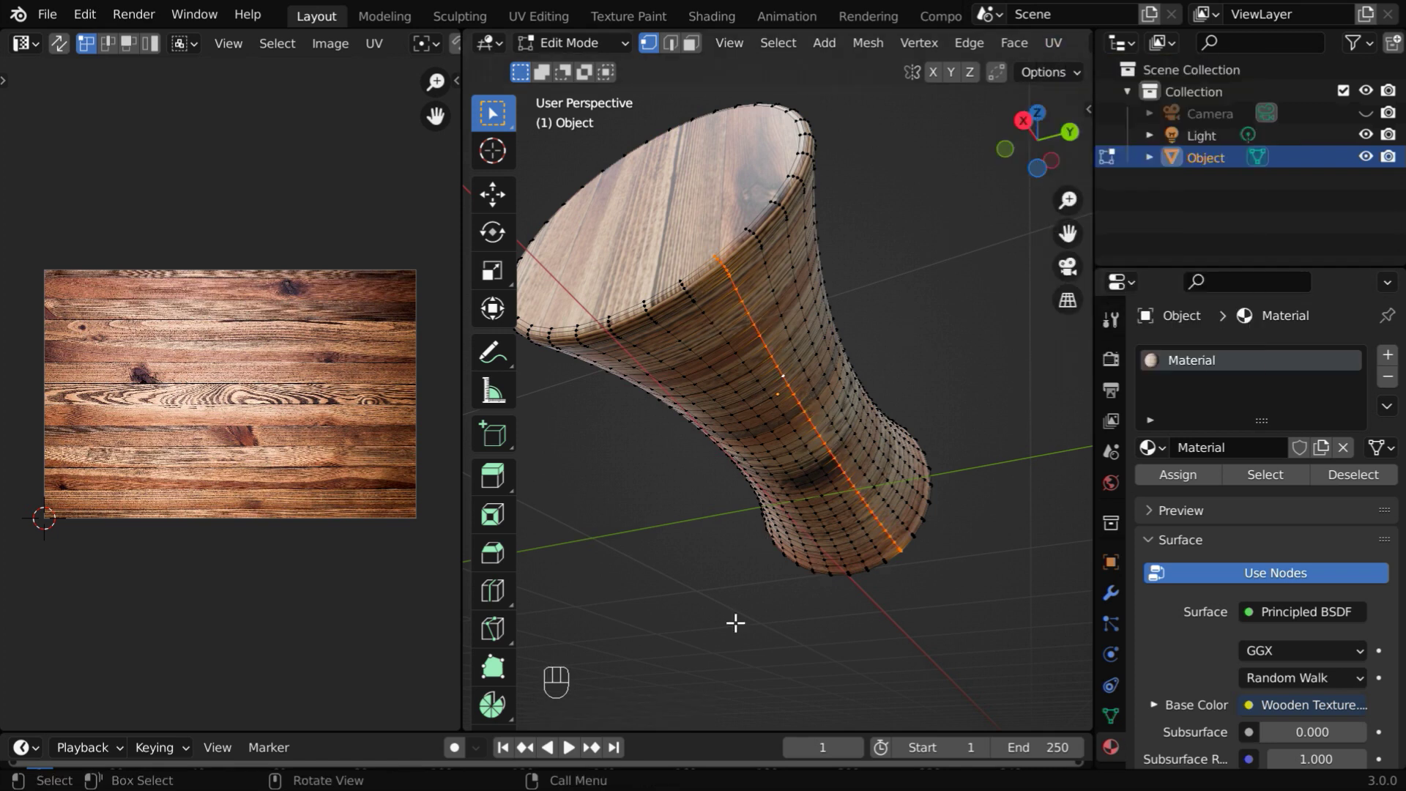
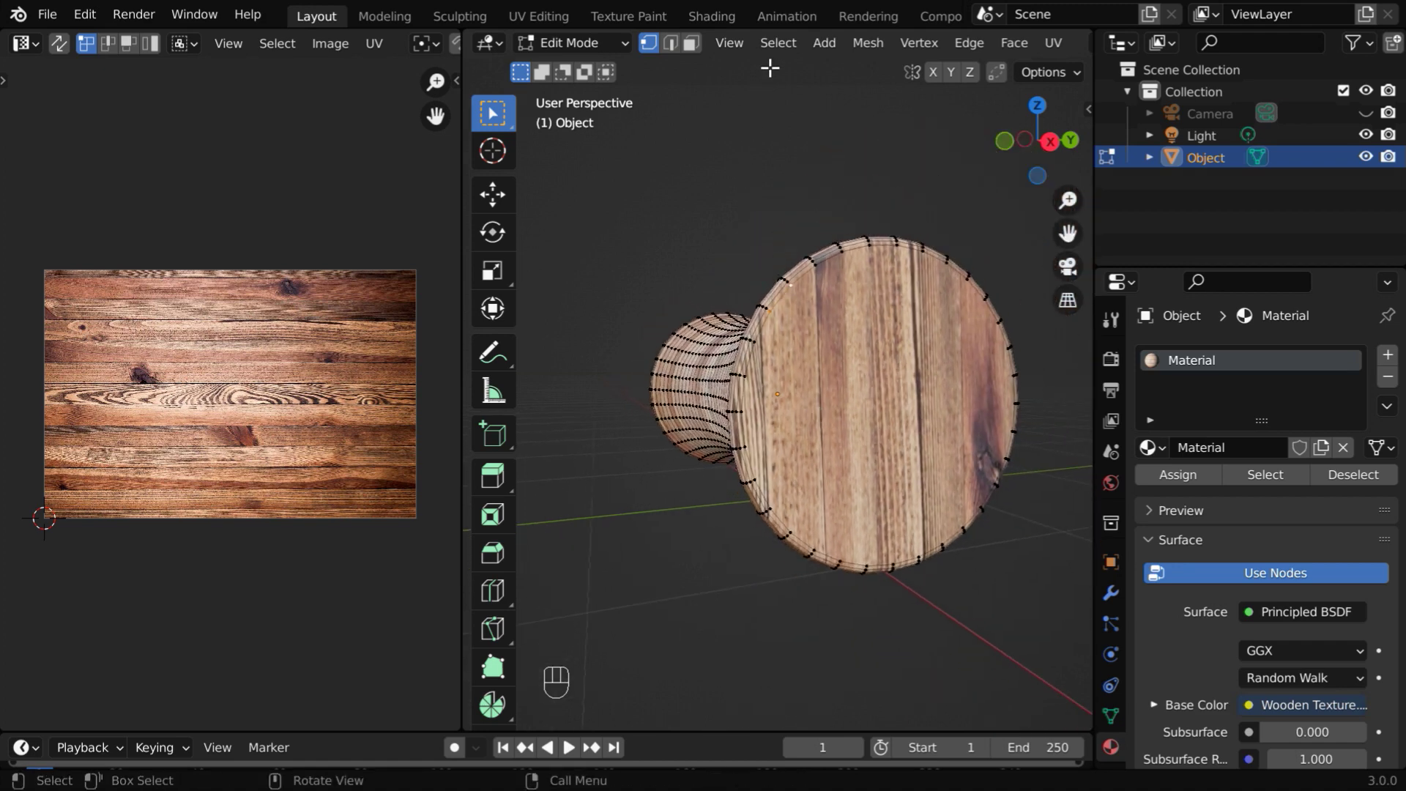
Mark the edge loops around the end cap's rim as a UV seam
left_click_drag(785, 59, 1056, 410)
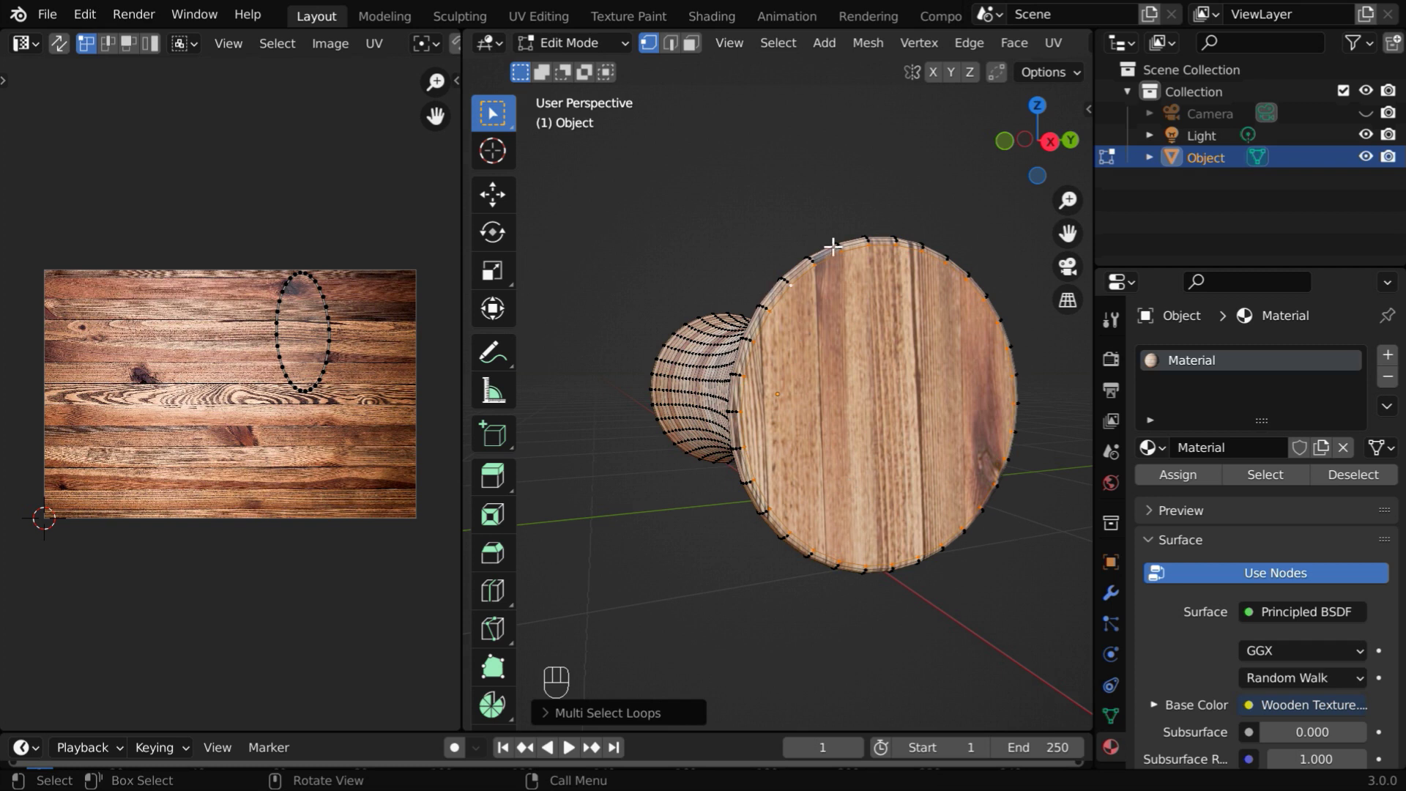
left_click_drag(1058, 45, 1114, 309)
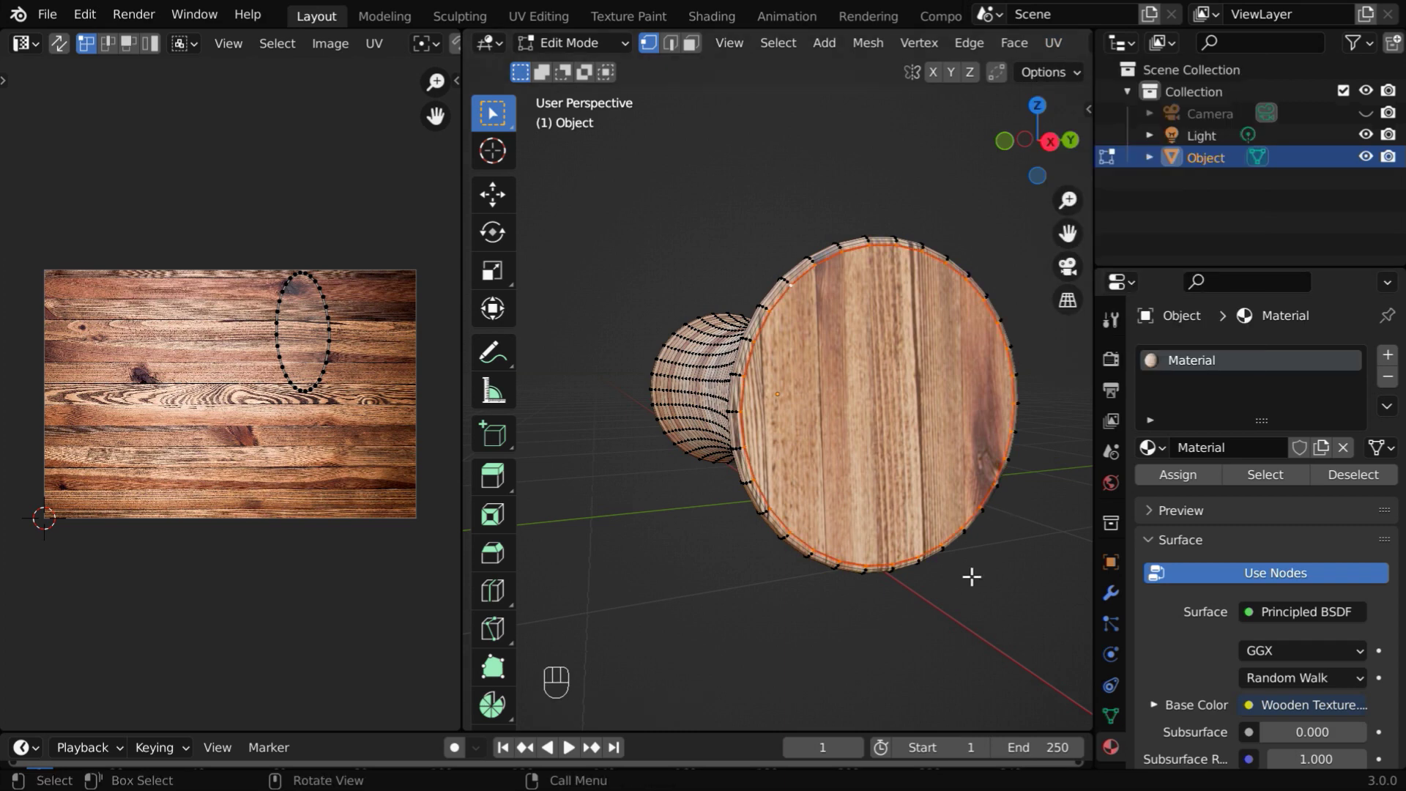
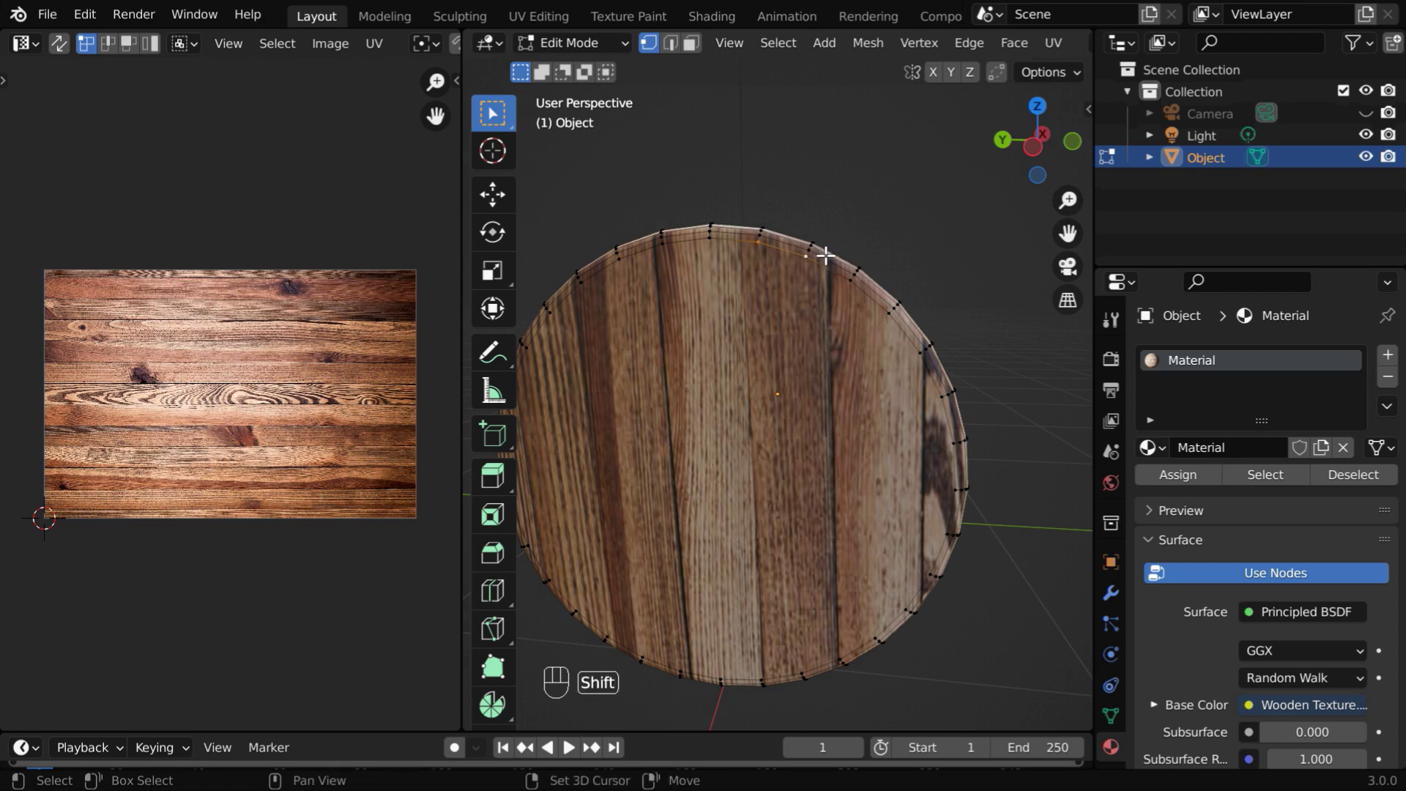
left_click_drag(794, 49, 1017, 409)
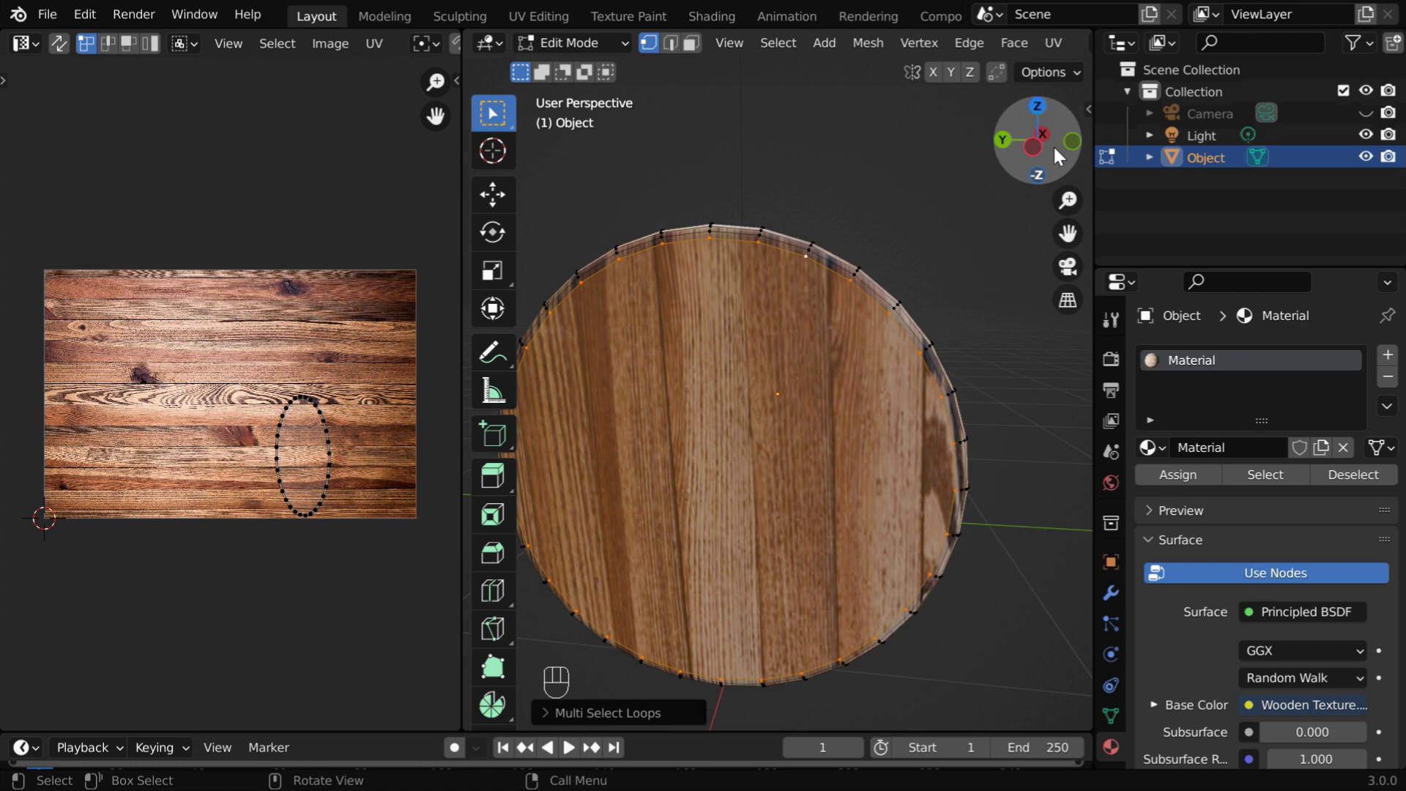
left_click_drag(1056, 52, 1092, 316)
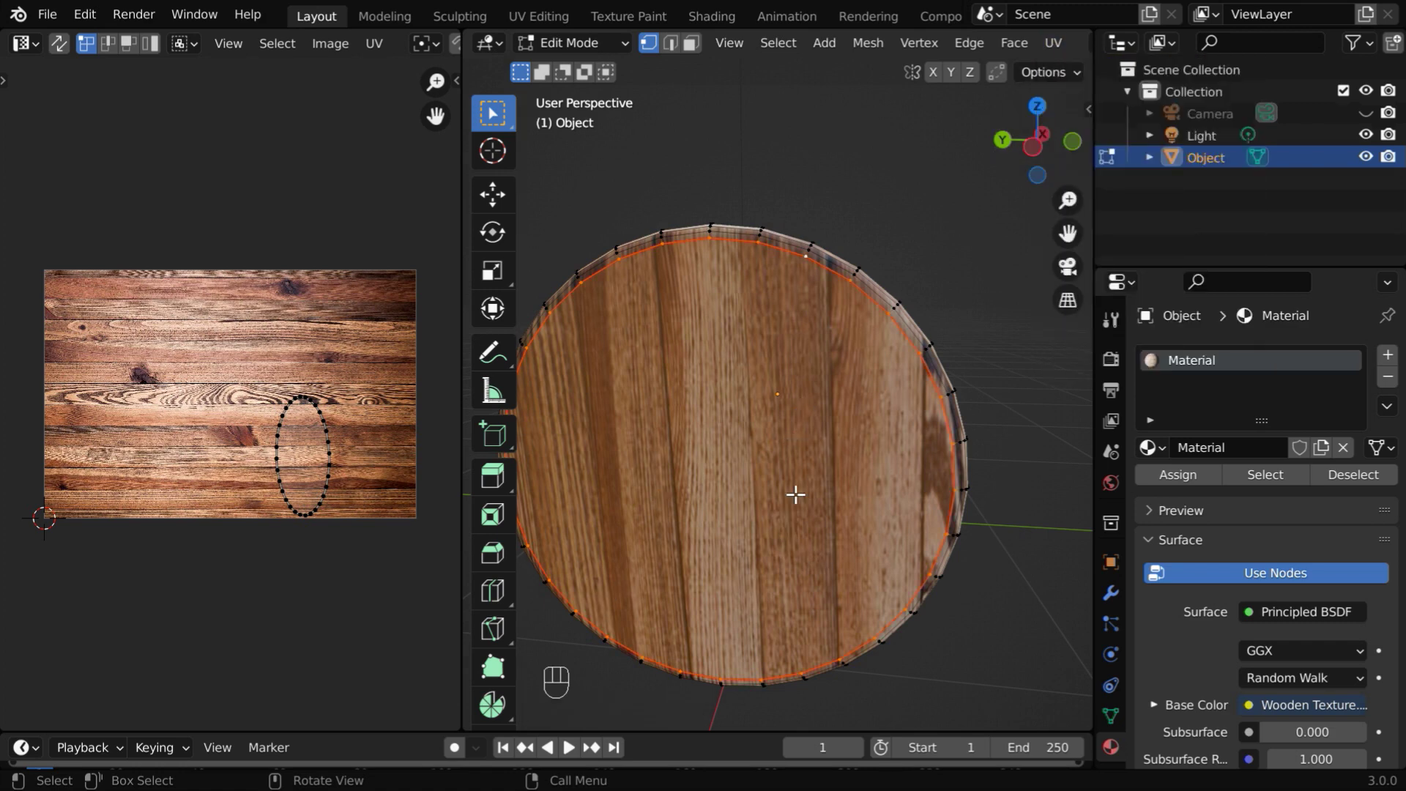
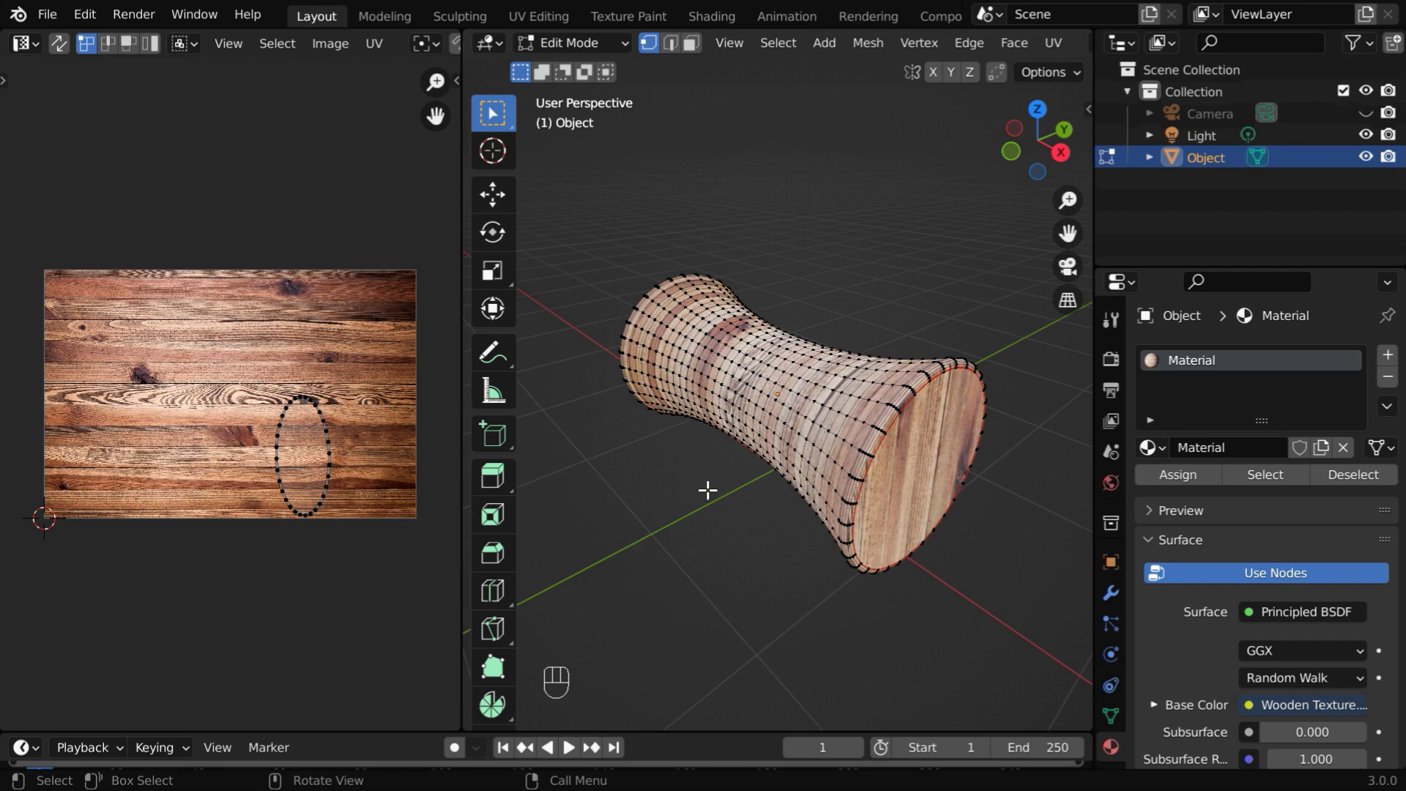
Unwrap the whole mesh into one curved side island and two cap circles
key("a")
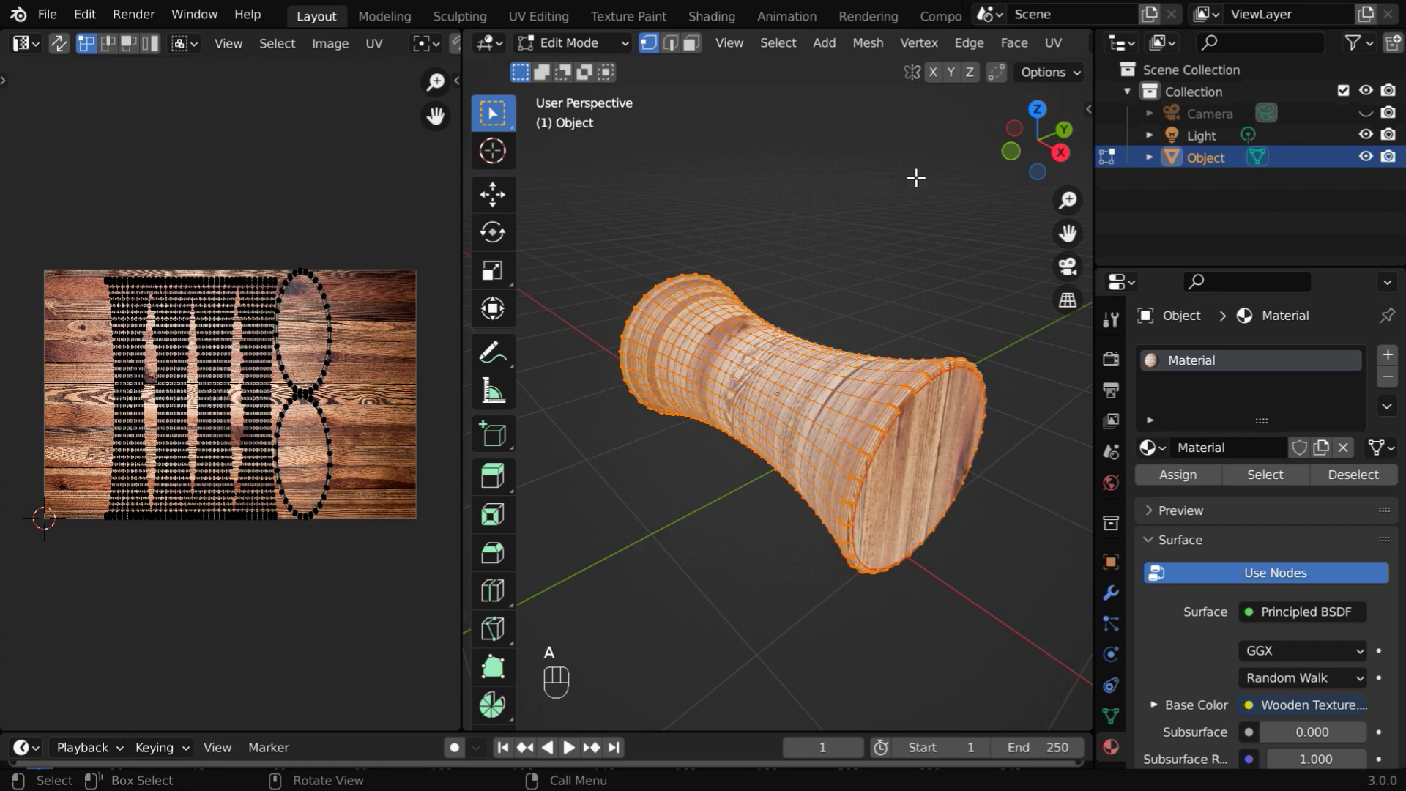
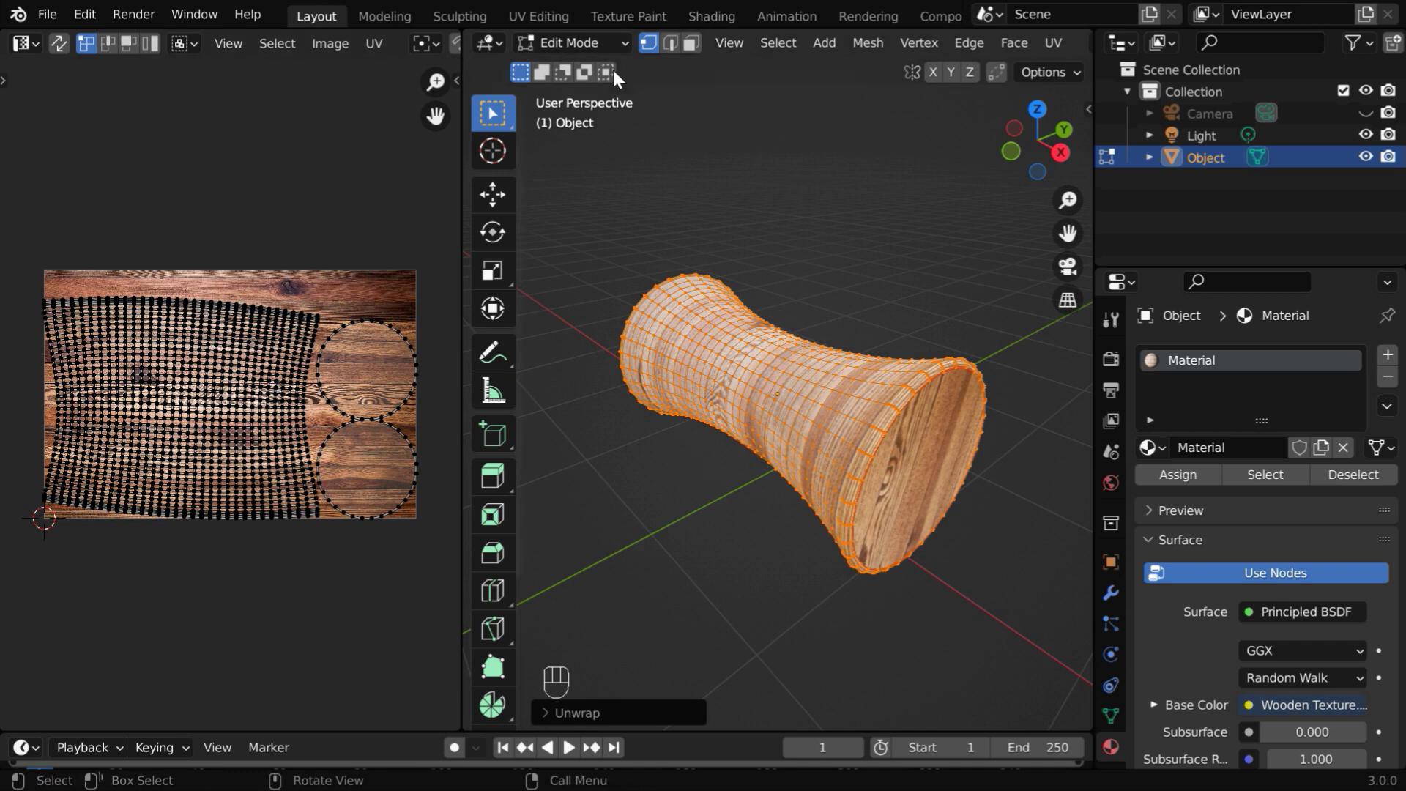
Leave Edit Mode and orbit the spool to check the grain wrapping its body
left_click_drag(605, 45, 606, 74)
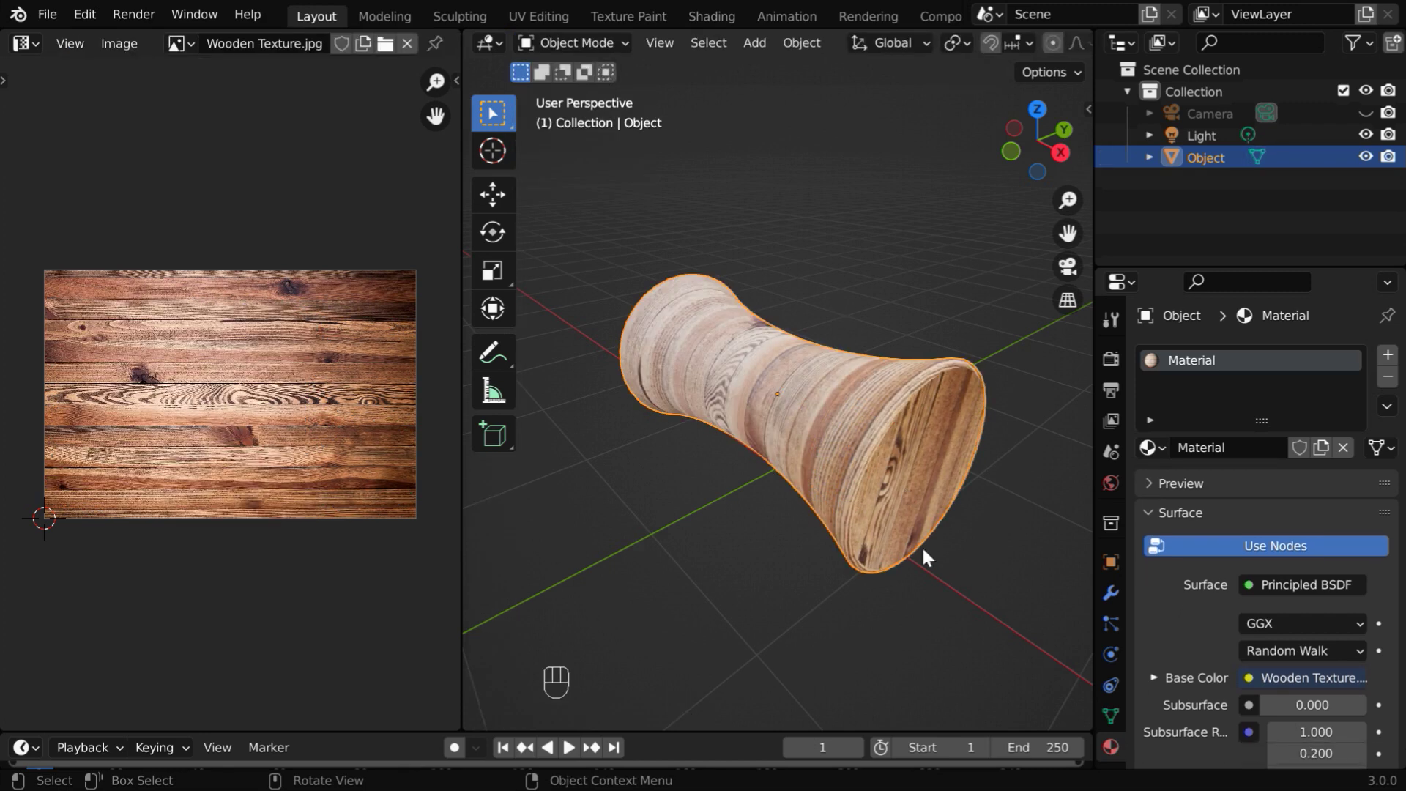
left_click_drag(914, 545, 952, 533)
left_click_drag(932, 479, 680, 502)
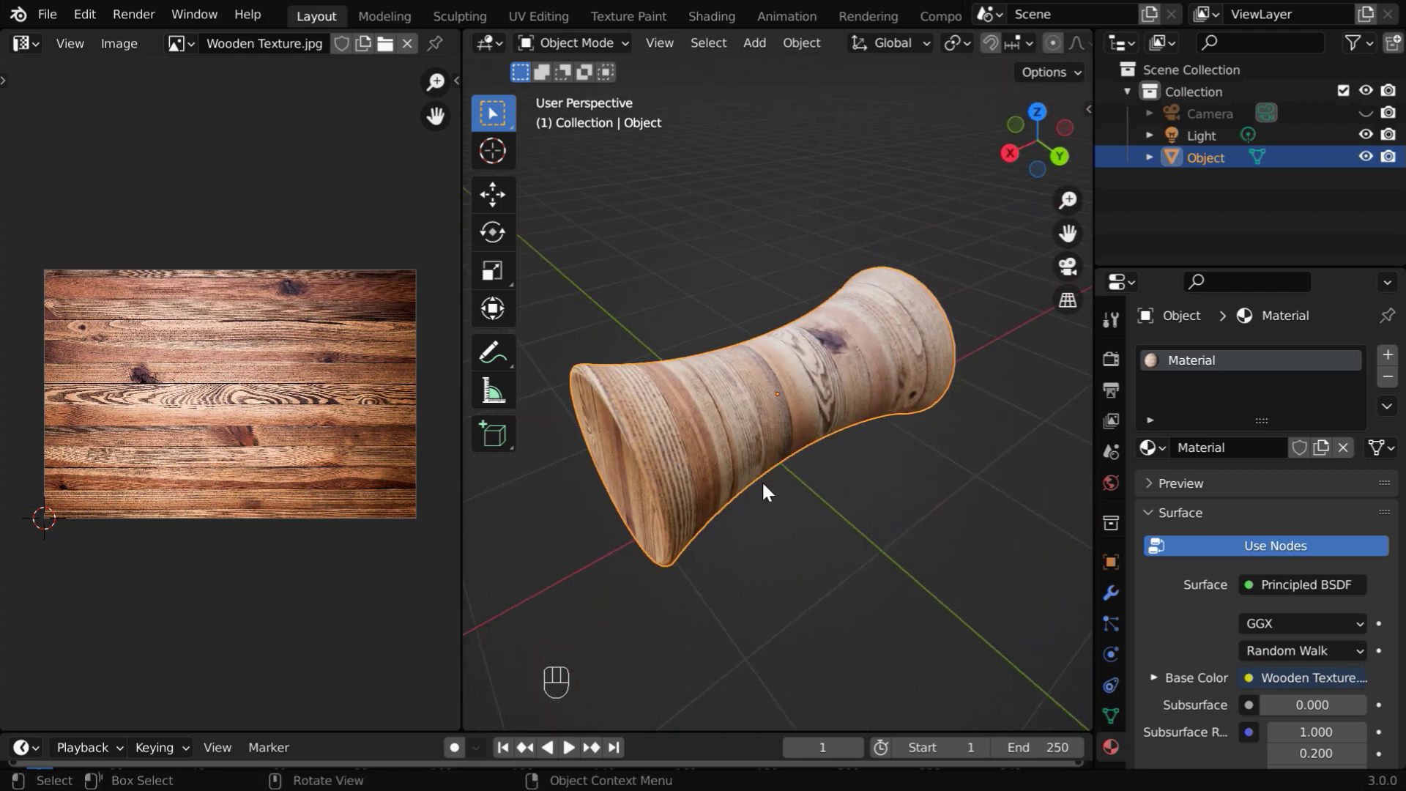
left_click_drag(769, 486, 624, 533)
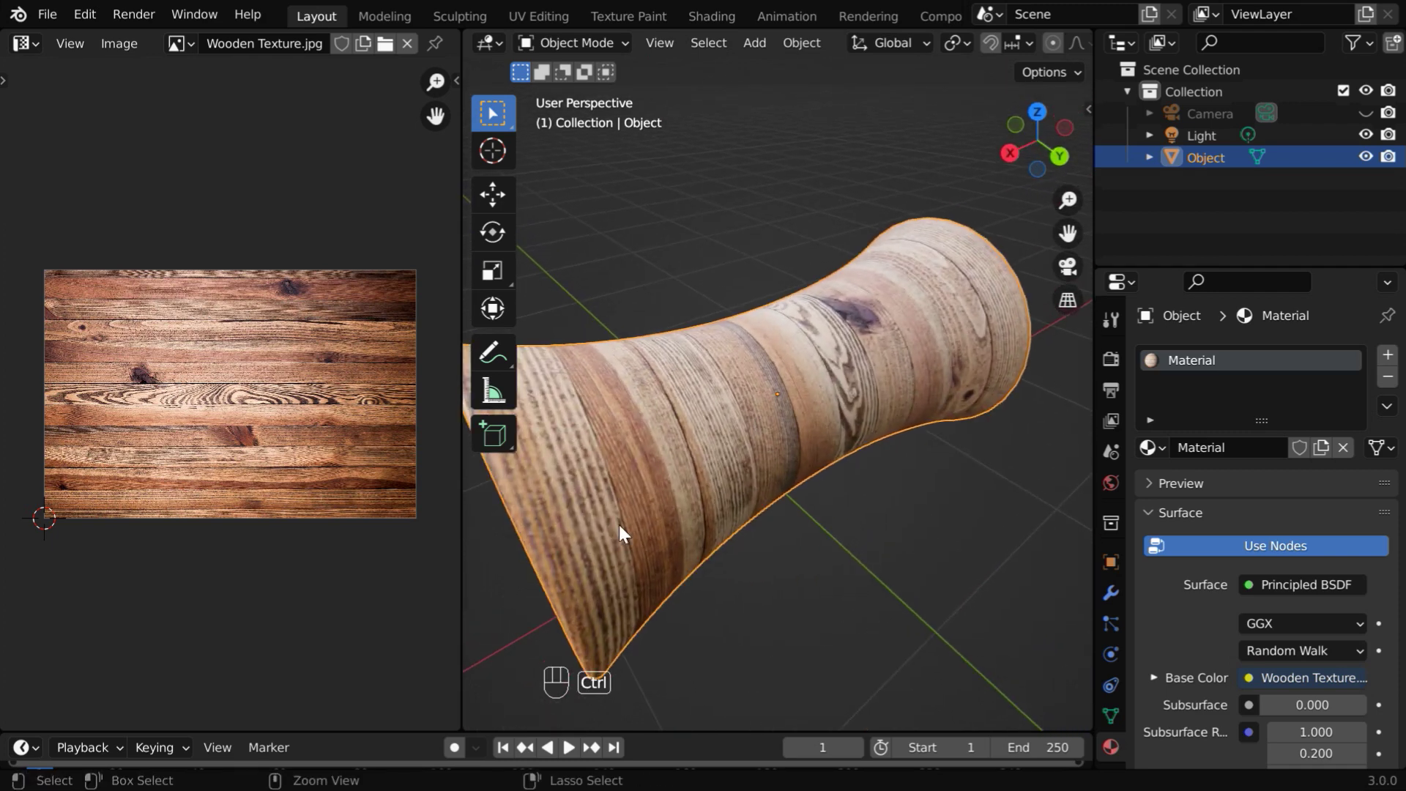
left_click_drag(669, 597, 806, 353)
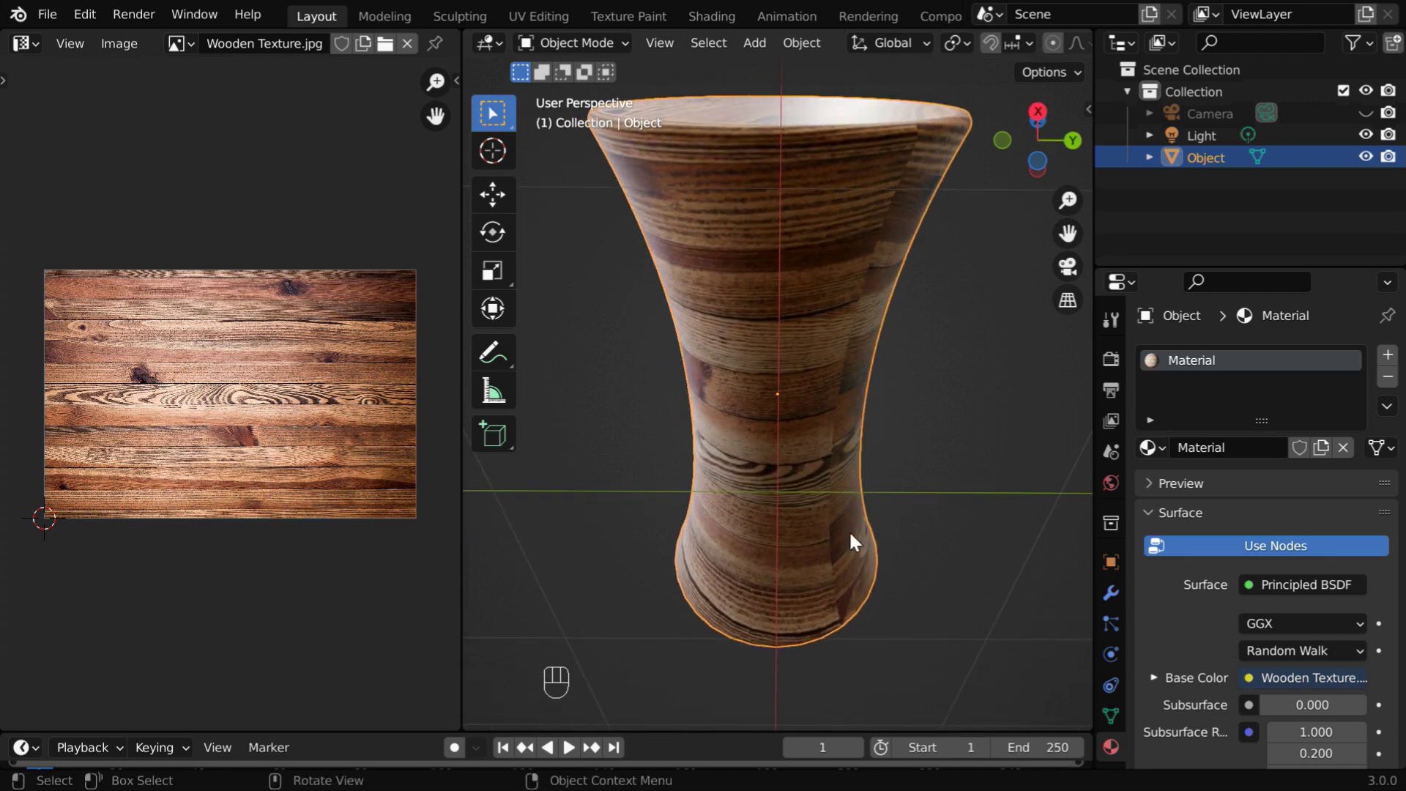
left_click_drag(778, 348, 734, 512)
left_click_drag(818, 525, 814, 500)
Orbit around the seam and back to face the end cap
left_click_drag(814, 499, 868, 549)
left_click_drag(844, 555, 746, 565)
left_click_drag(746, 565, 947, 579)
left_click_drag(948, 579, 866, 527)
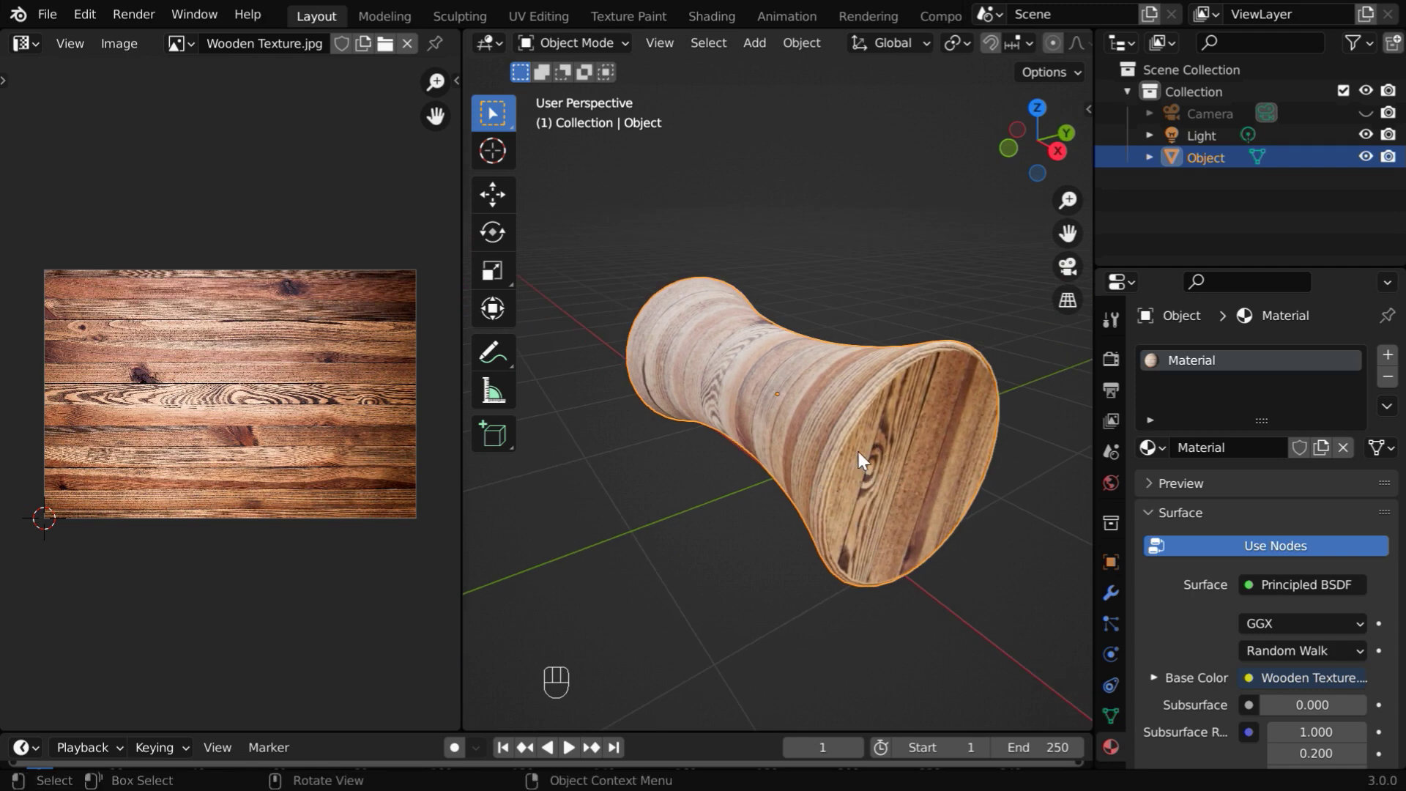
left_click_drag(896, 523, 901, 536)
left_click(901, 536)
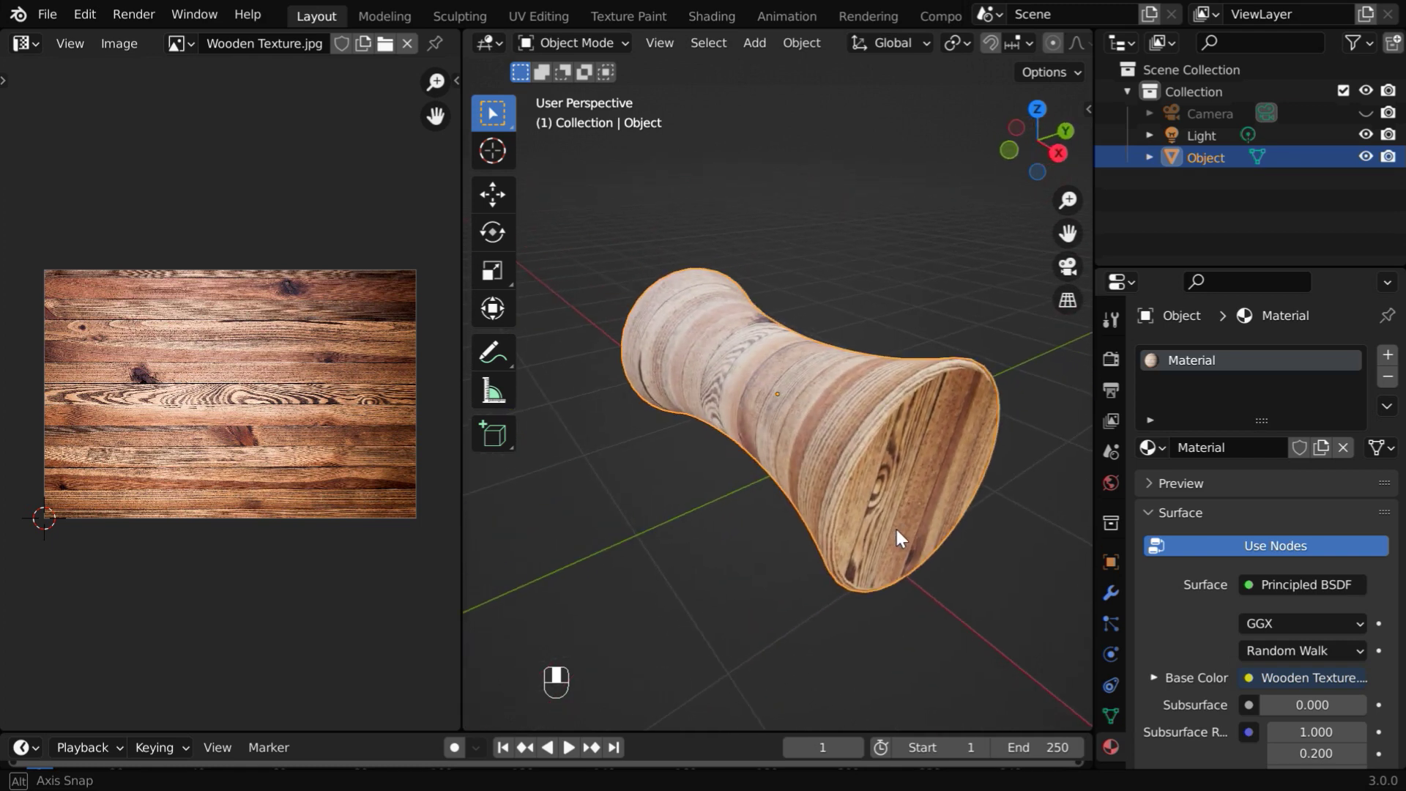
Scale each end cap's UV circle and move both up to the right of the wood texture
left_click_drag(614, 51, 625, 91)
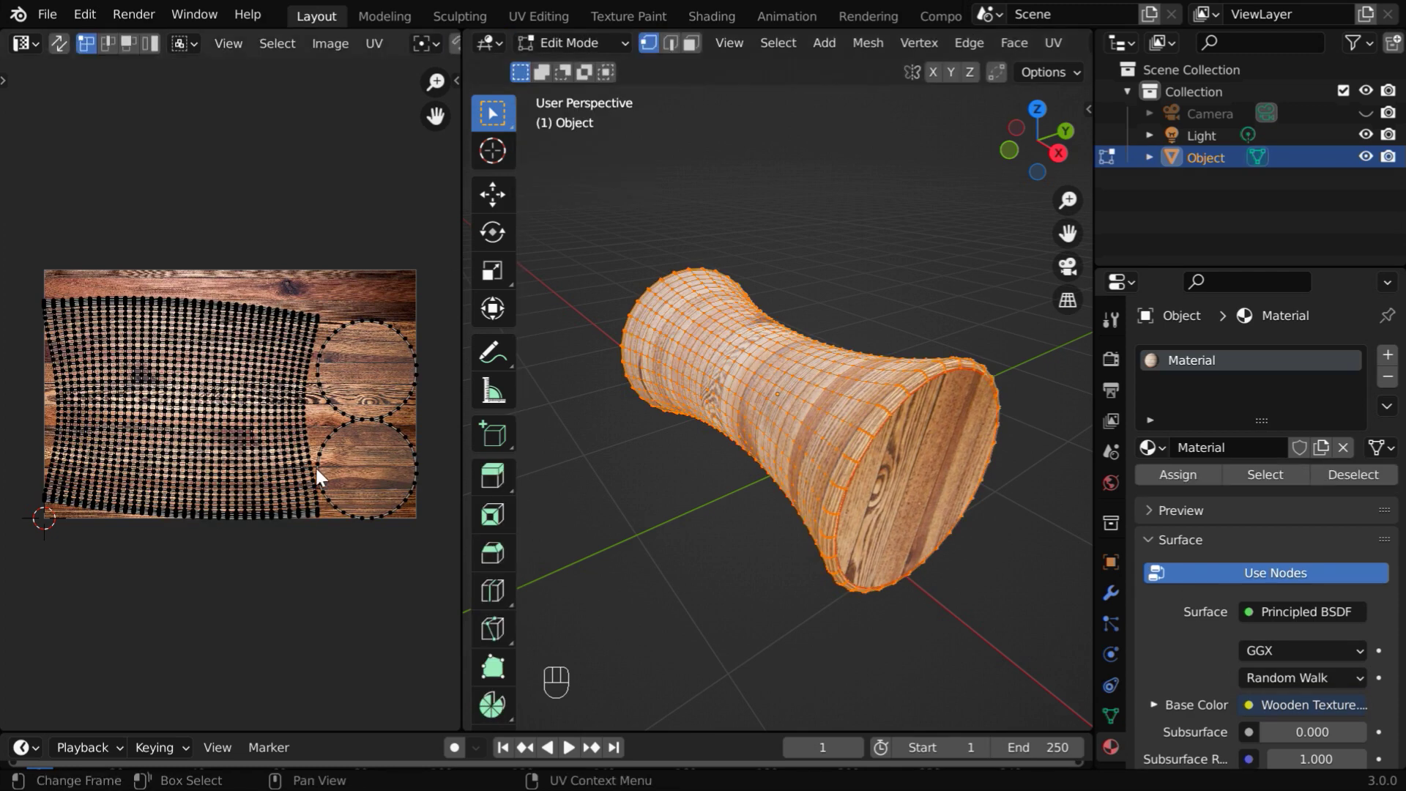
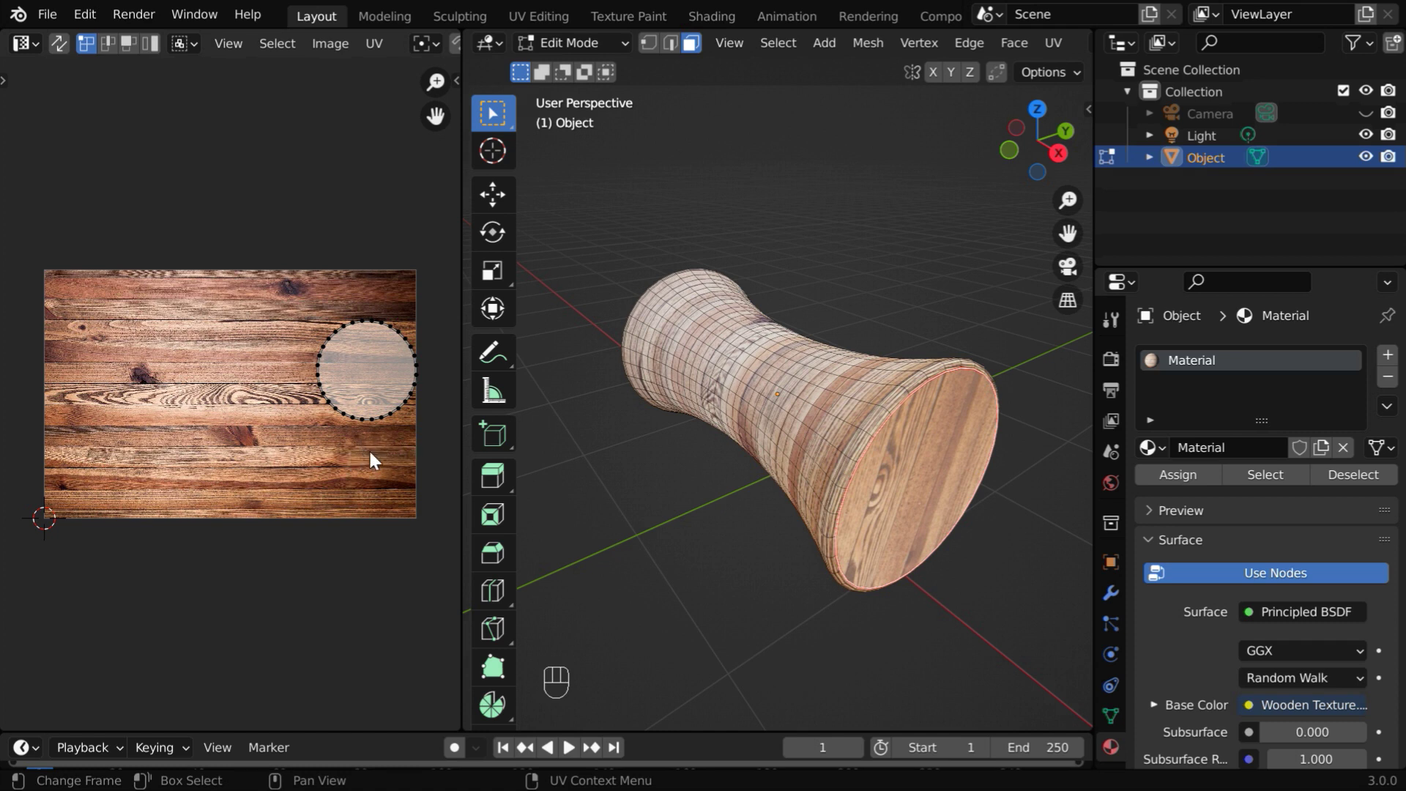
key("a")
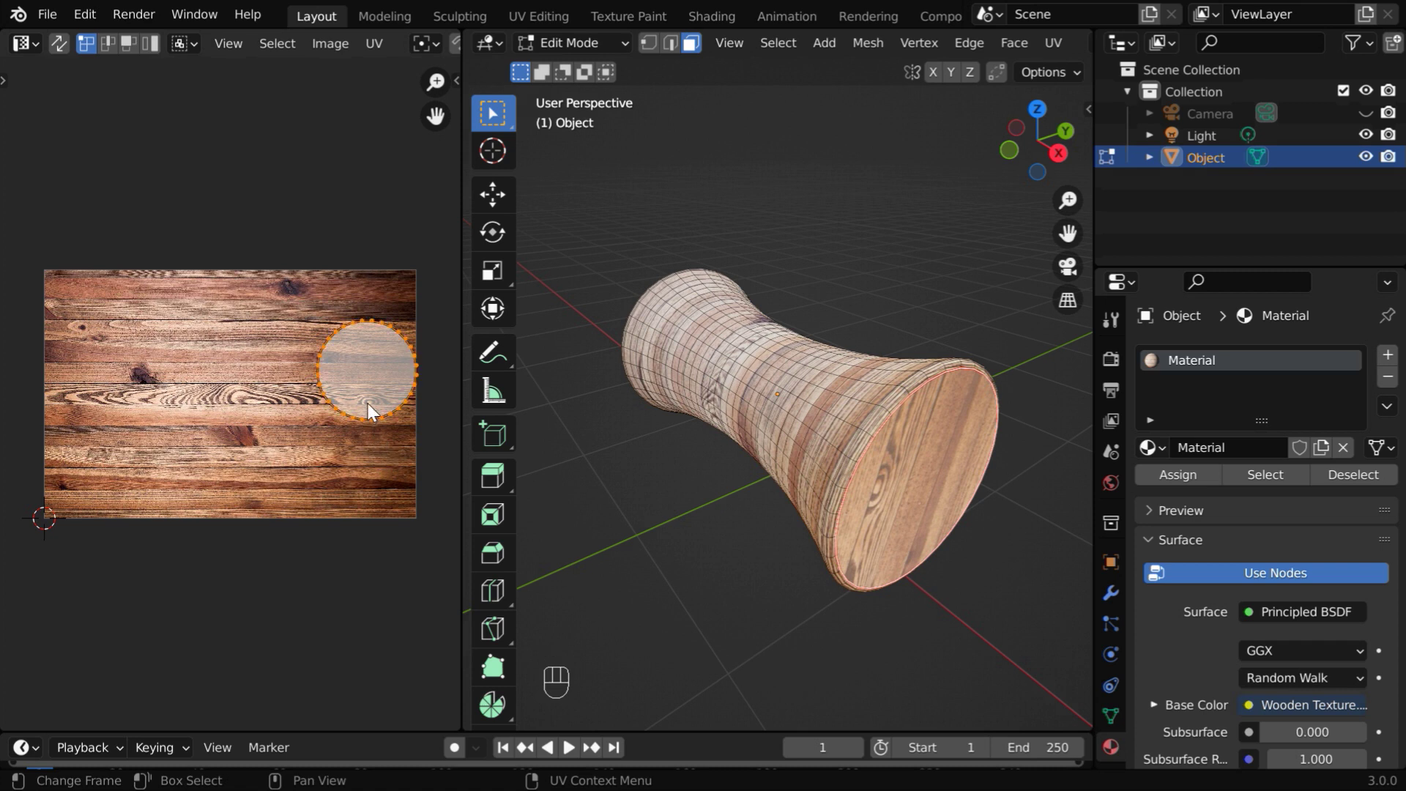
key("s")
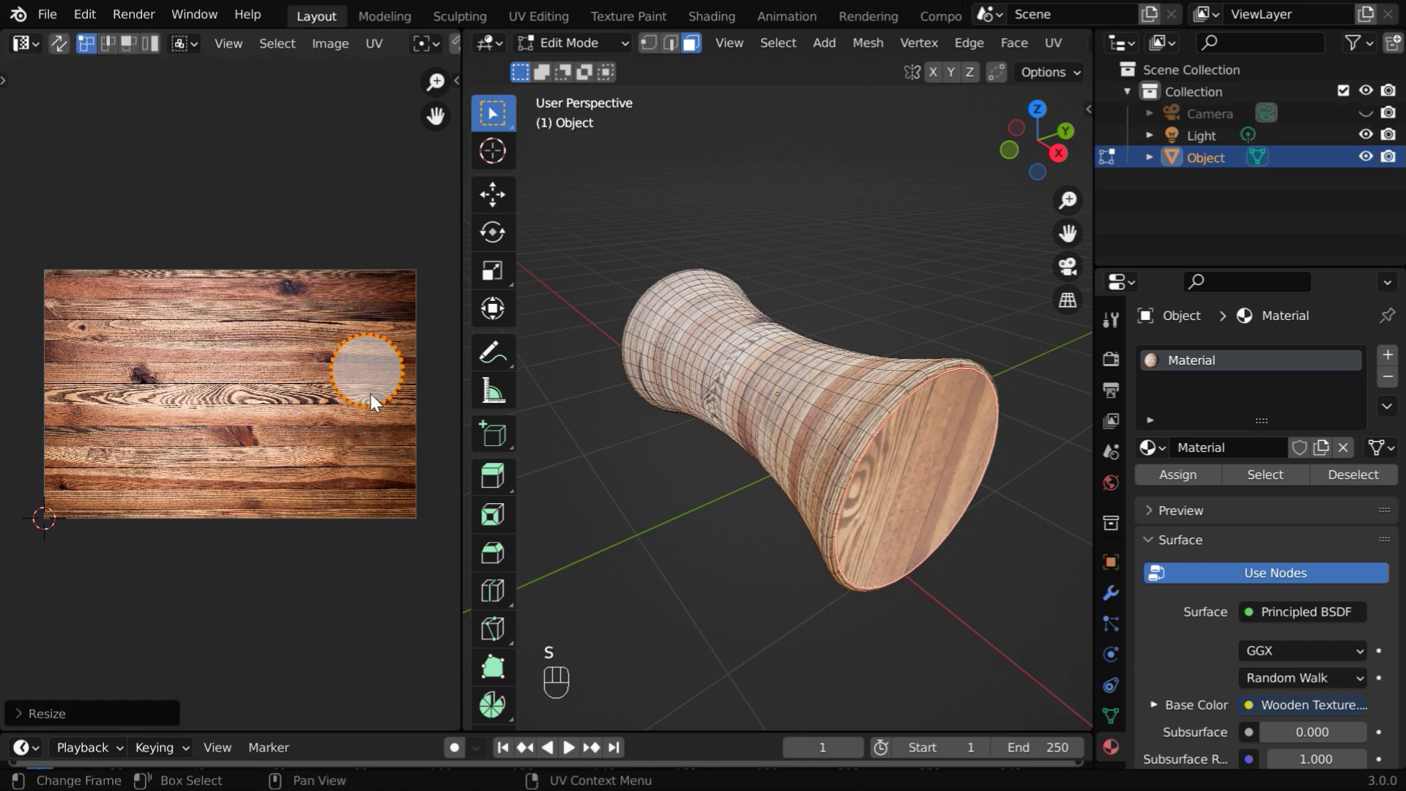
key("g")
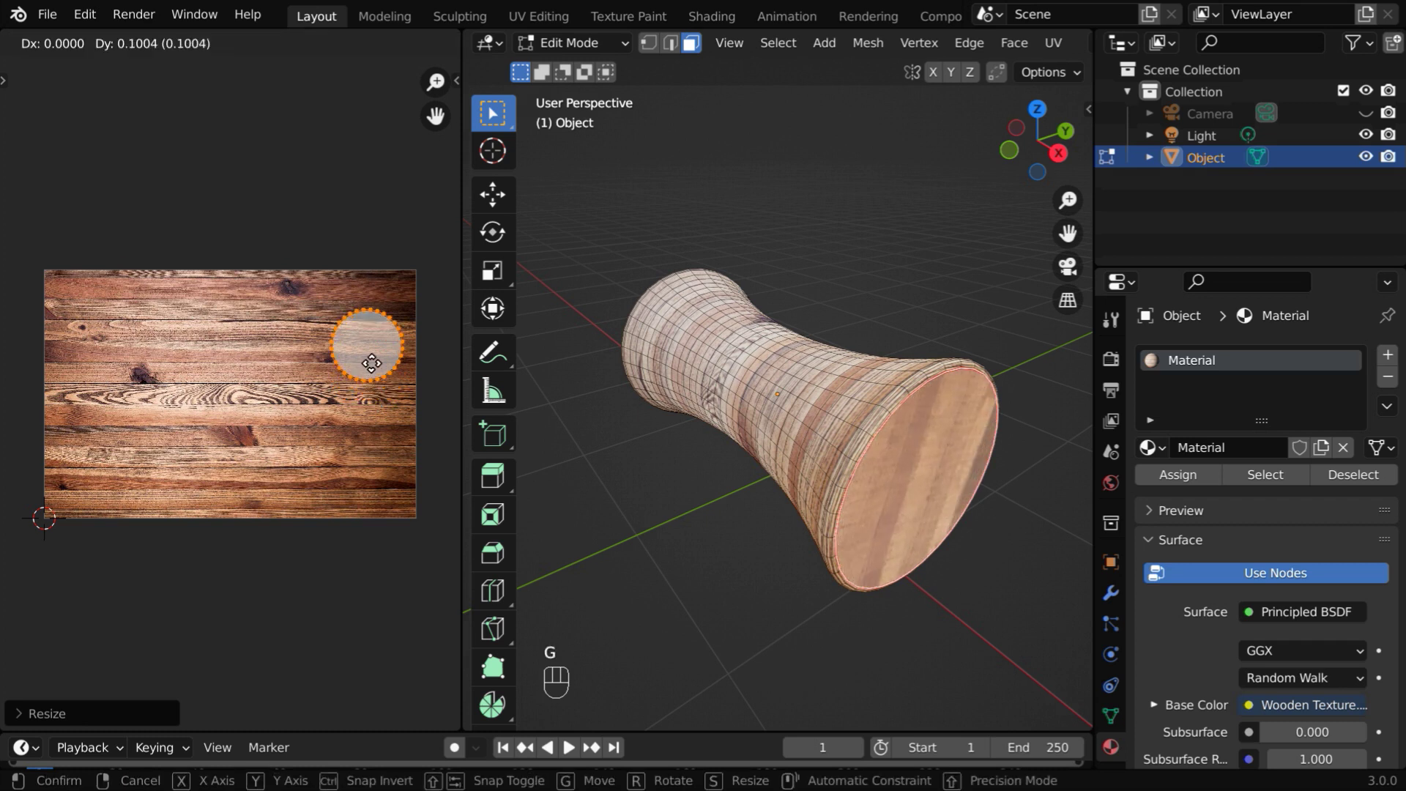
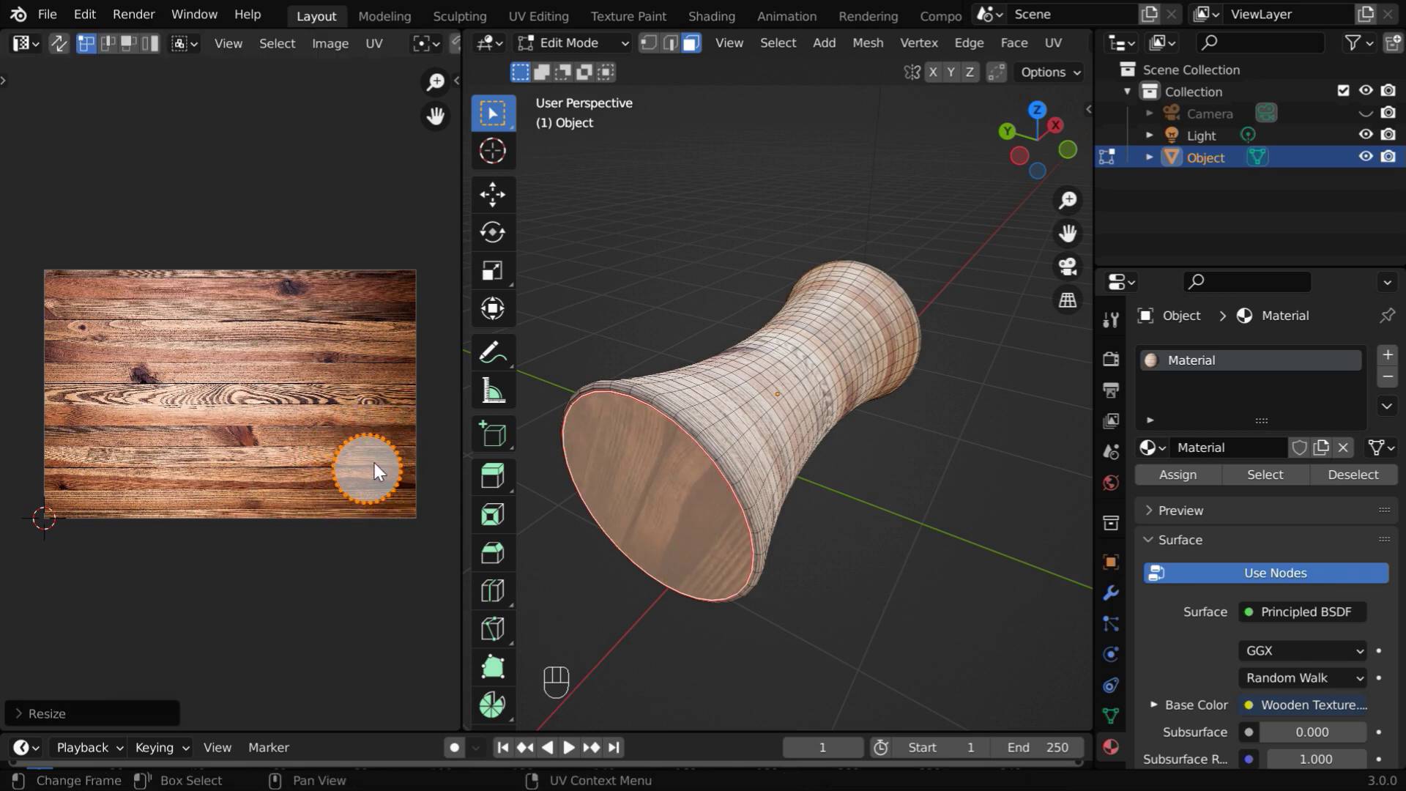
key("g")
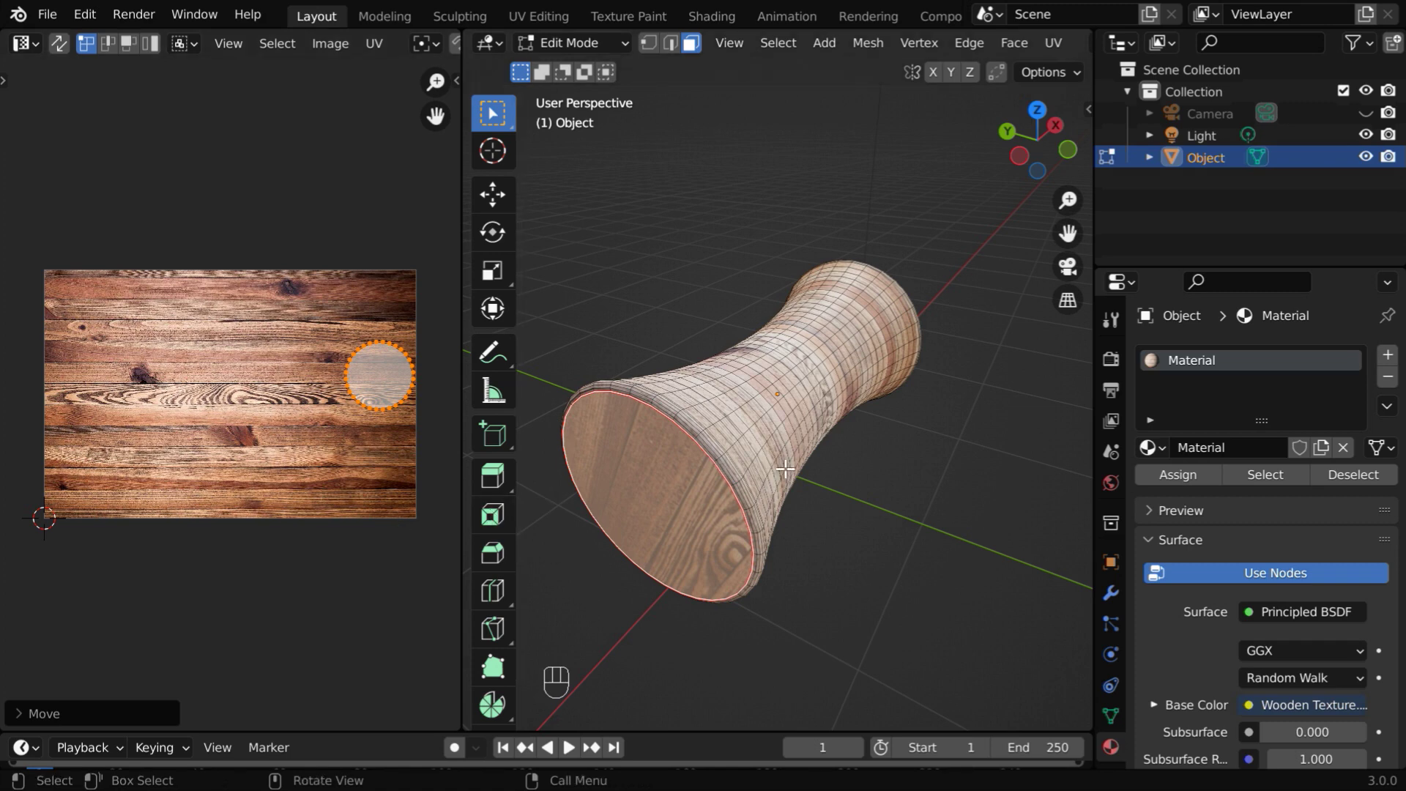
key("a")
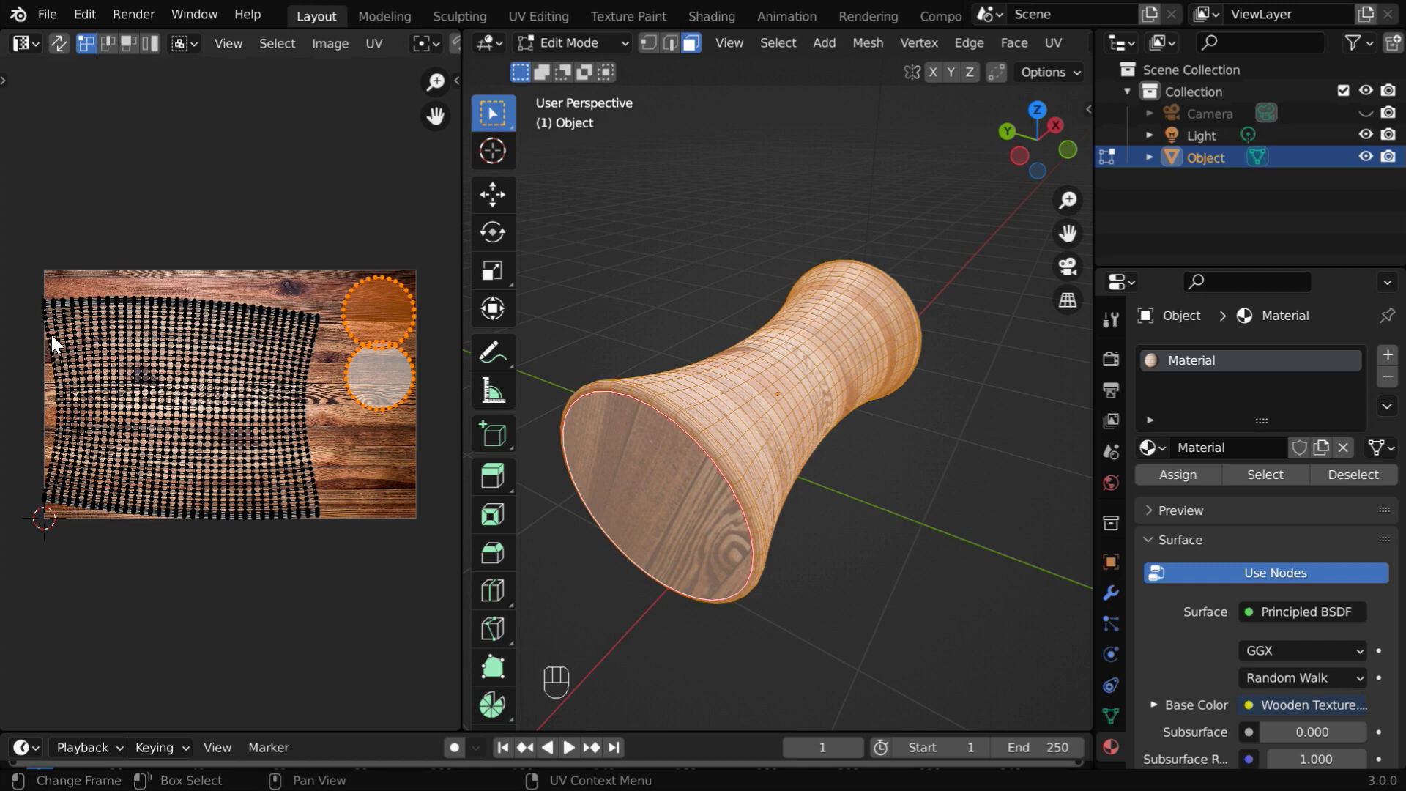
Move the curved side UV island upward to sit within the wood texture beside the cap circles
left_click_drag(32, 299, 333, 535)
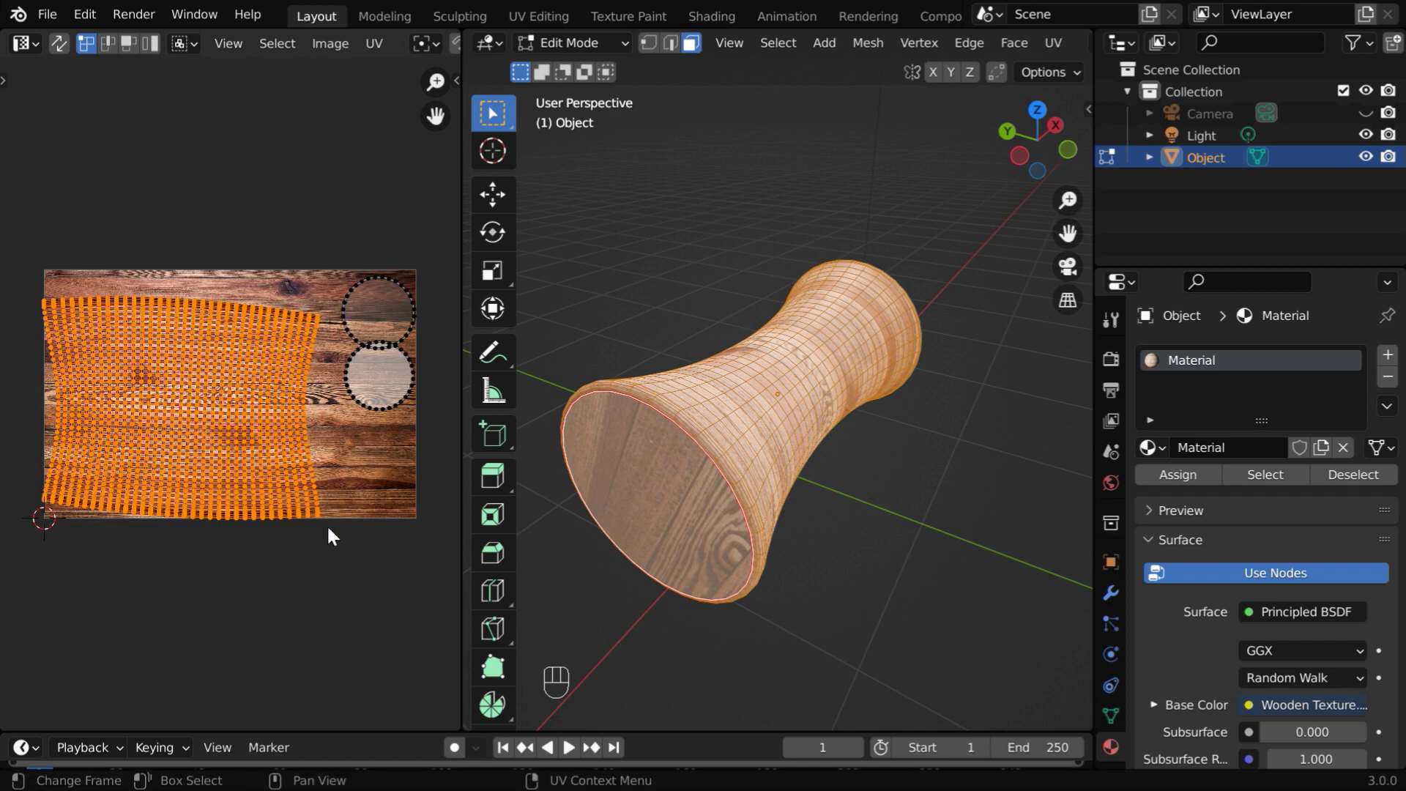
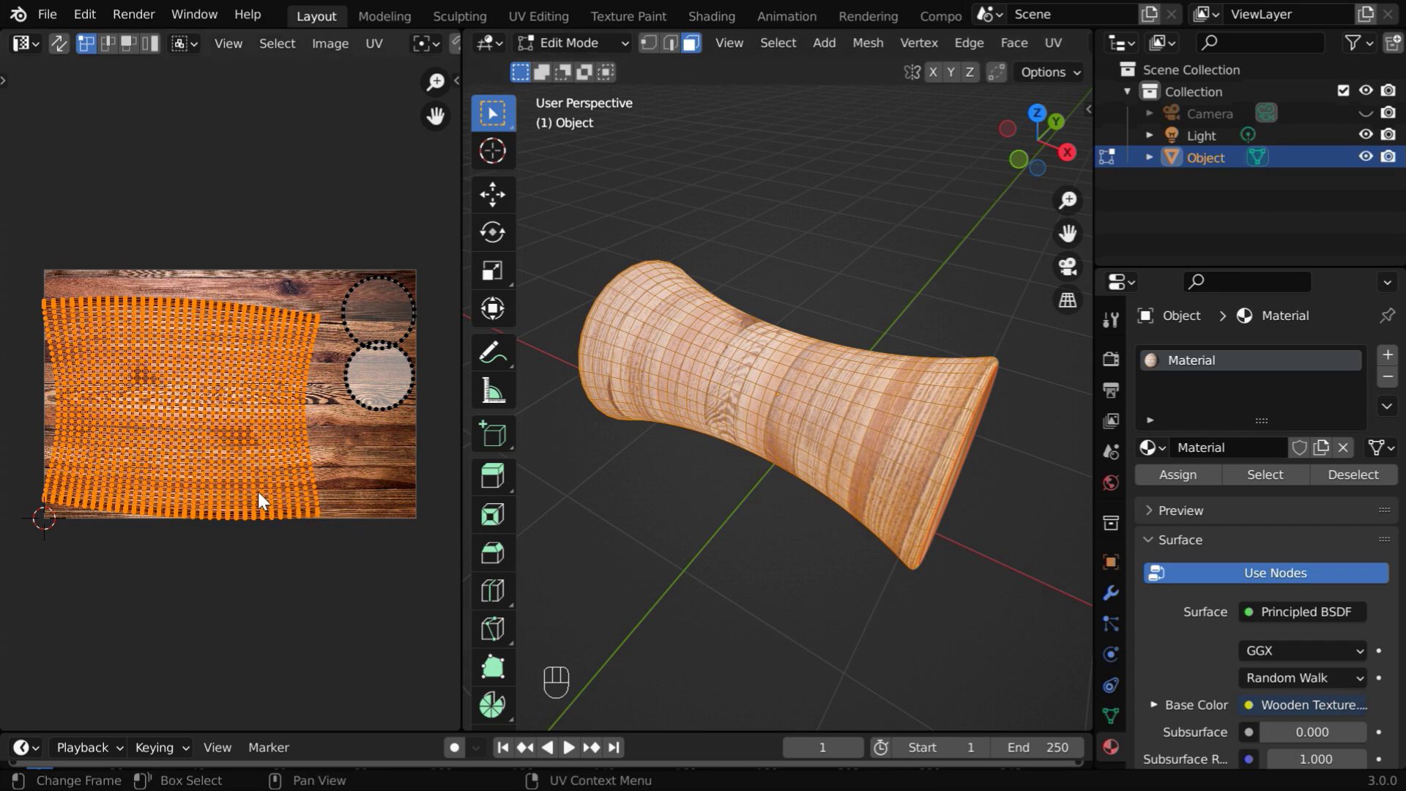
key("g")
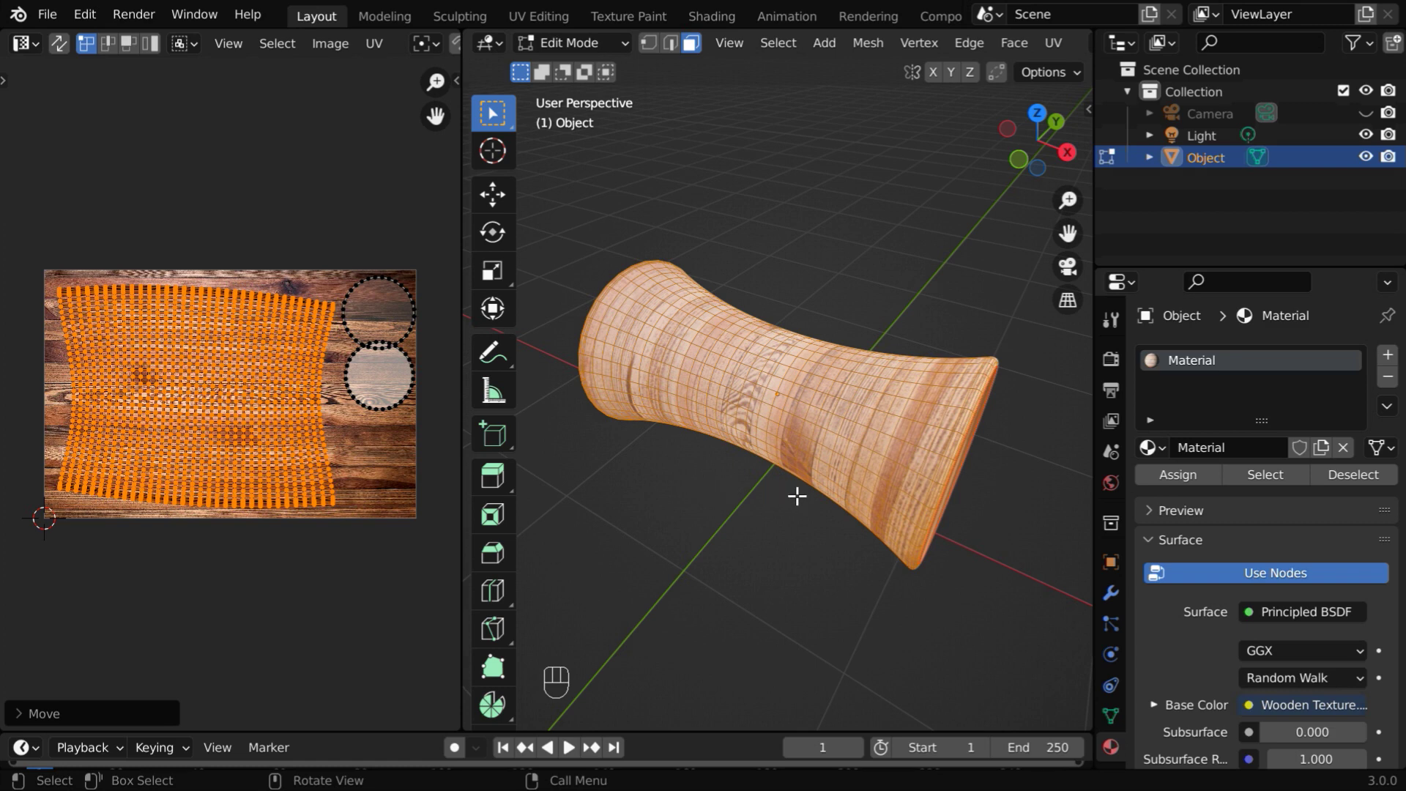
Return to Object Mode and orbit the spool to check the wood grain on body and ends
key("Tab")
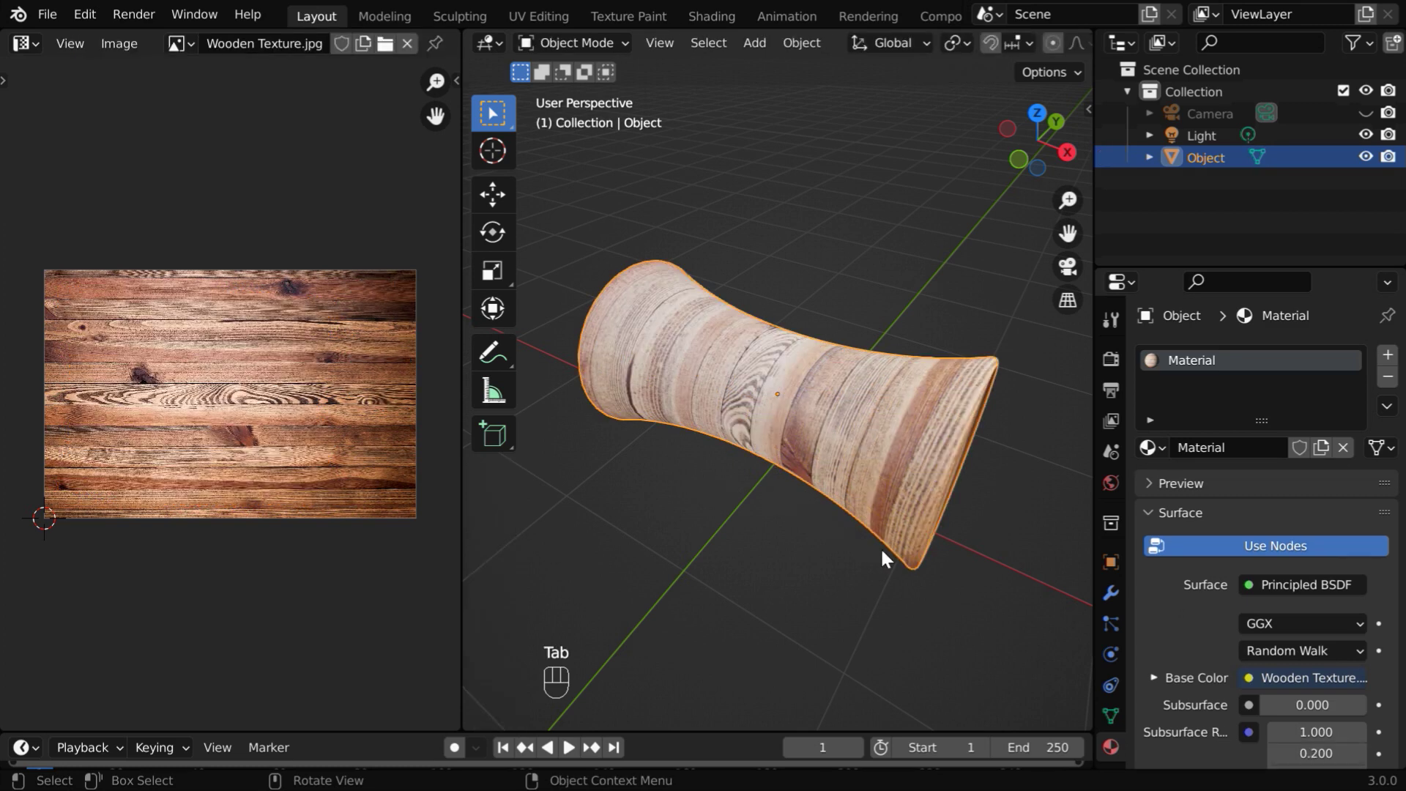
left_click(888, 554)
left_click_drag(870, 551, 791, 523)
left_click_drag(791, 522, 867, 533)
left_click_drag(859, 529, 866, 555)
left_click(922, 625)
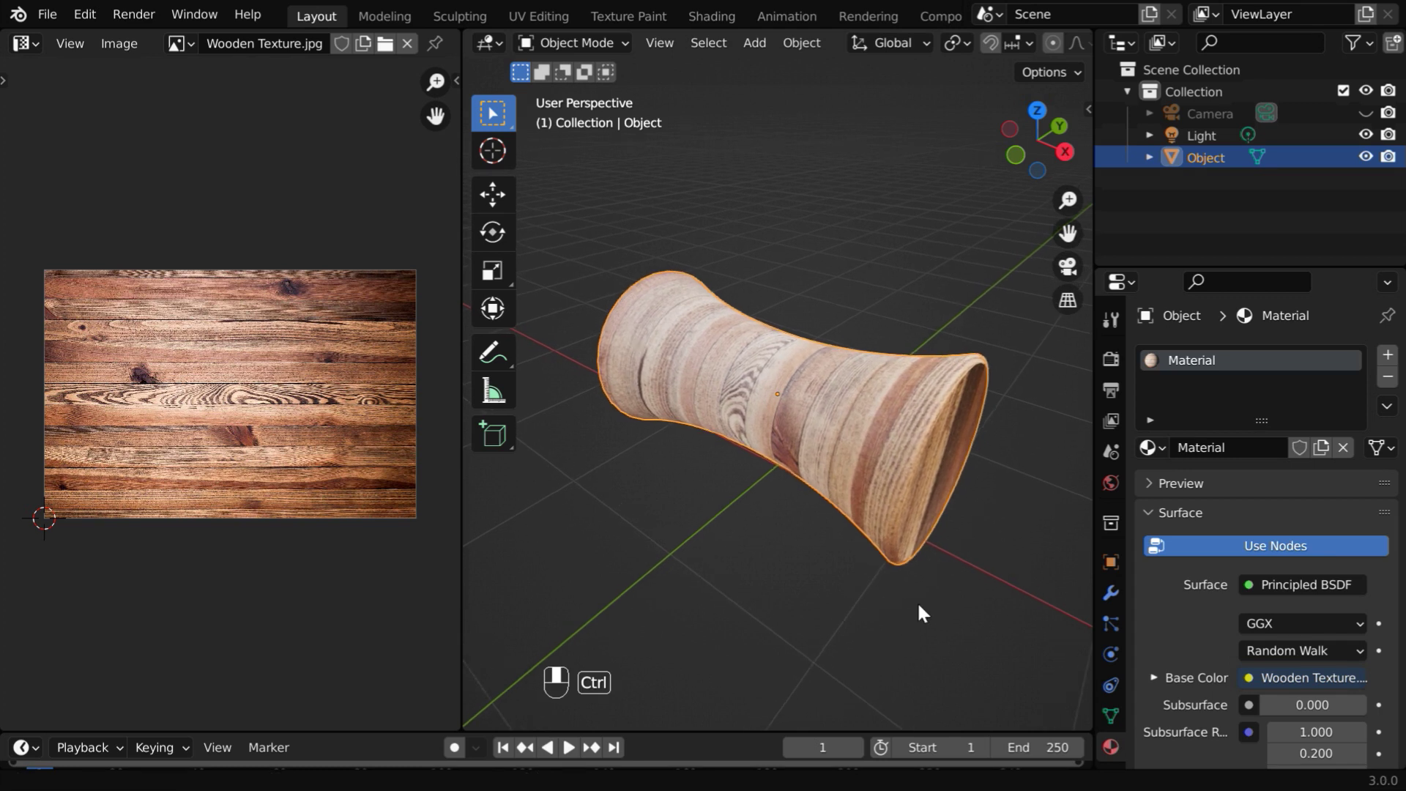